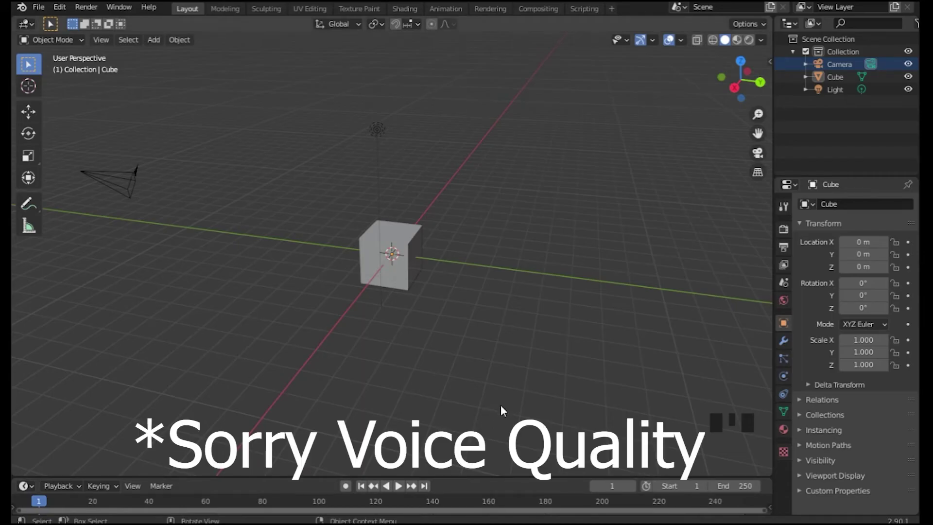
Orbit and zoom around the default cube to inspect the scene from several angles.
drag(505, 431, 506, 433)
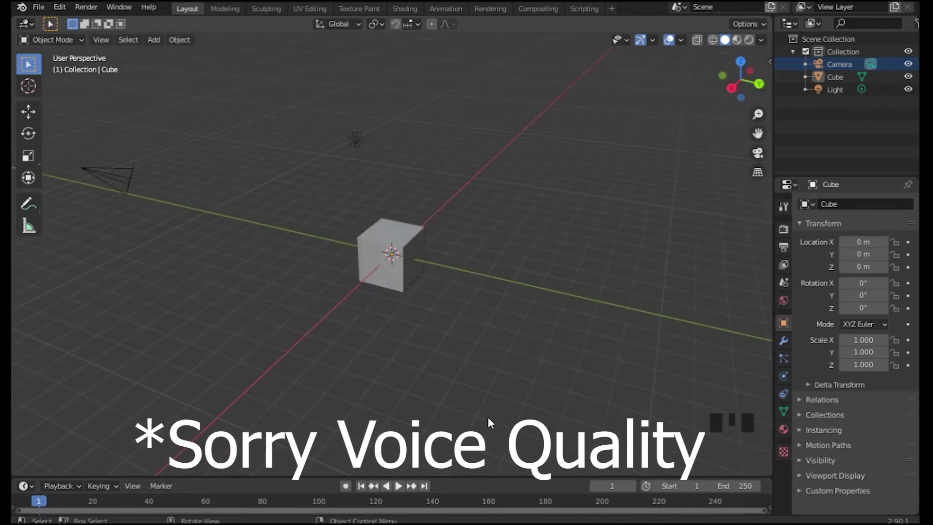
scroll(down, 3)
scroll(up, 3)
scroll(up, 3)
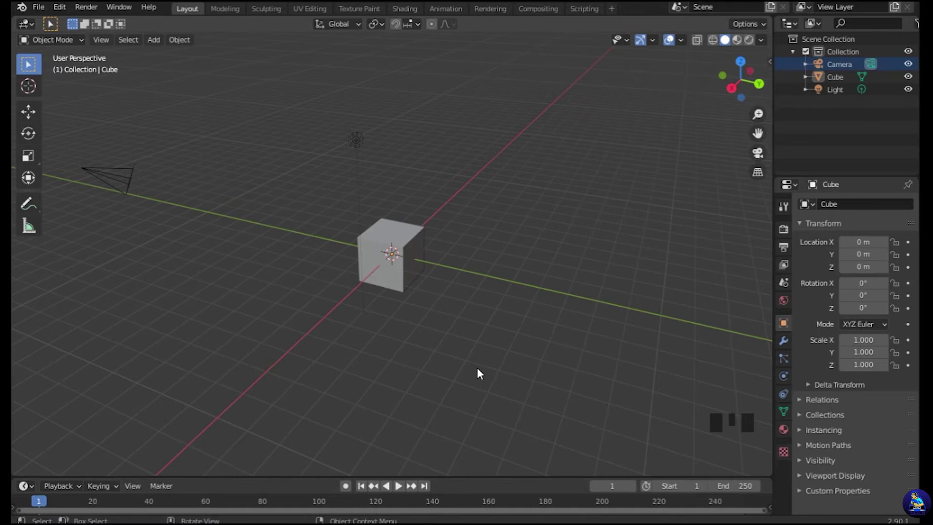
drag(640, 357, 498, 323)
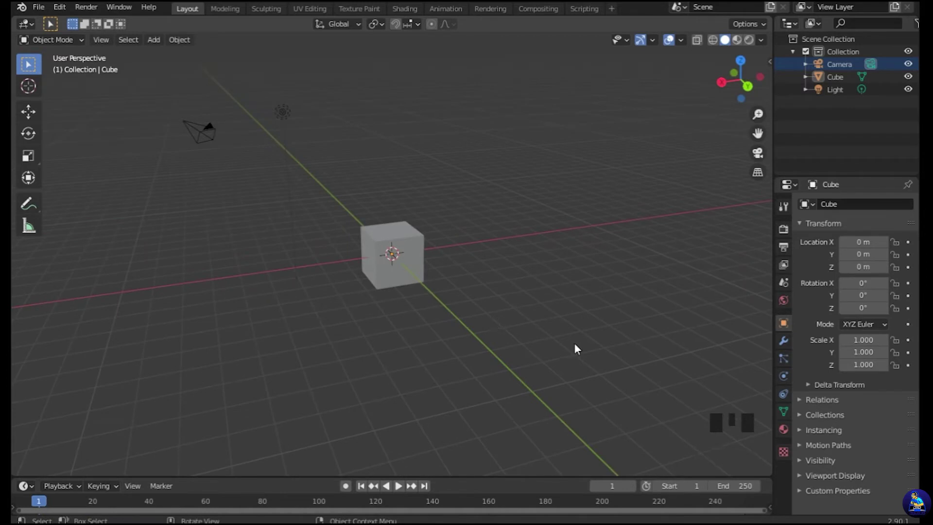
drag(250, 287, 503, 282)
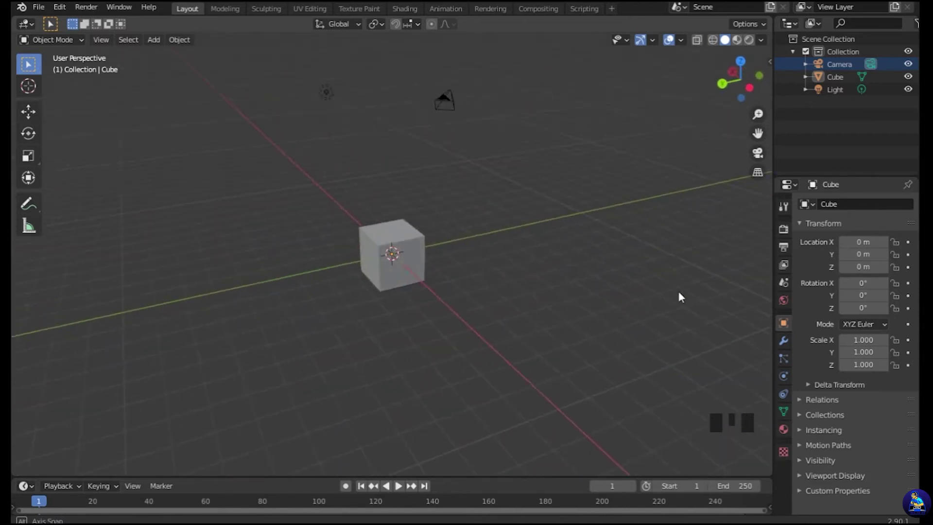
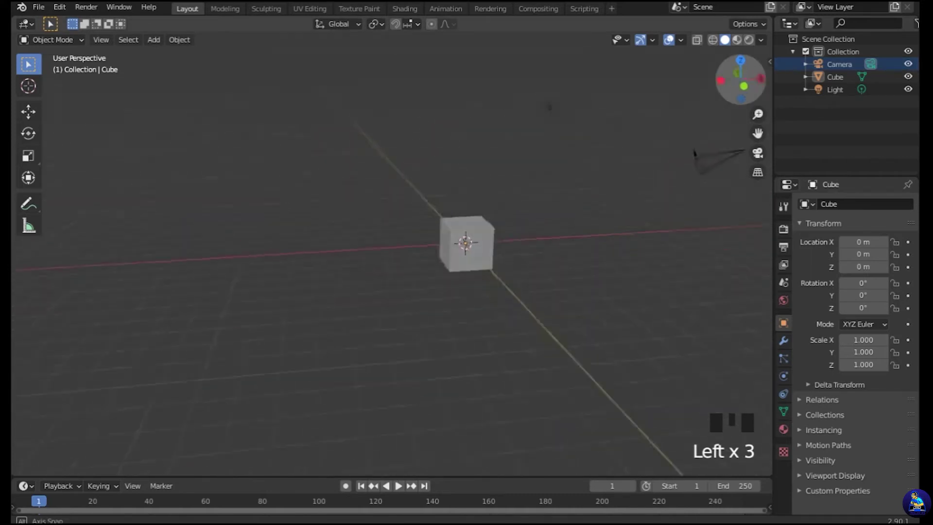
drag(627, 153, 503, 208)
drag(581, 205, 40, 85)
drag(40, 84, 494, 277)
scroll(up, 3)
Switch to the 3D Cursor tool and drag the cursor onto the grid right of the cube.
click(522, 259)
drag(460, 289, 359, 221)
scroll(down, 3)
drag(363, 236, 441, 239)
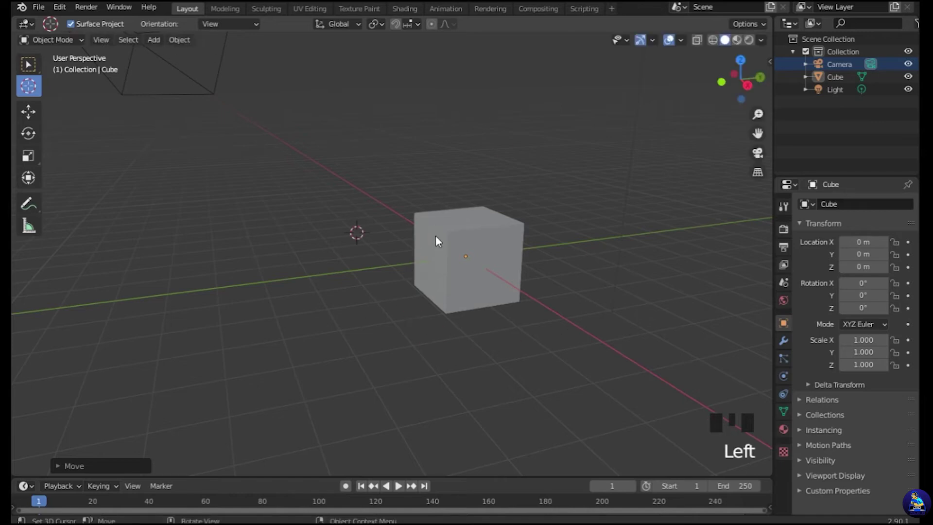
Reposition the 3D cursor on the grid, placing it just left of the cube.
drag(359, 237, 569, 188)
drag(565, 195, 403, 279)
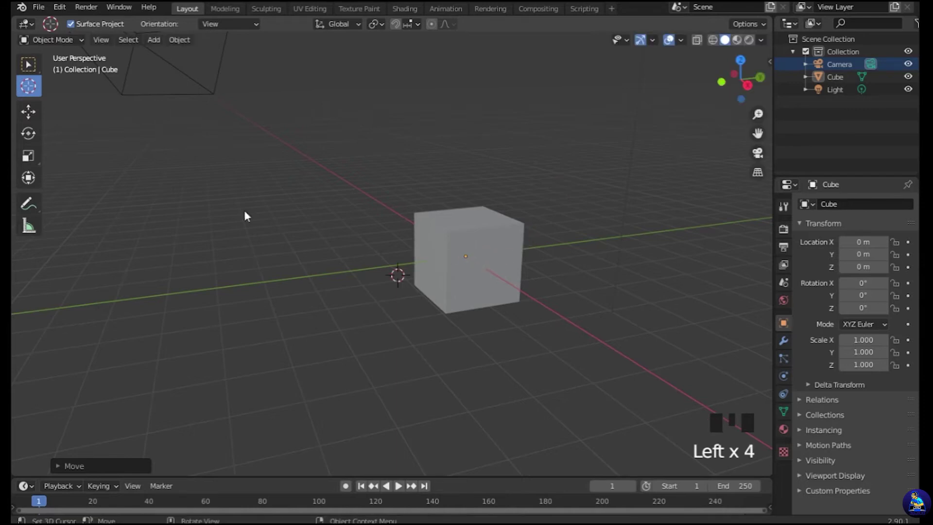
drag(26, 115, 459, 261)
Slide the cube across the grid with the Move gizmo and raise it above the floor.
click(513, 250)
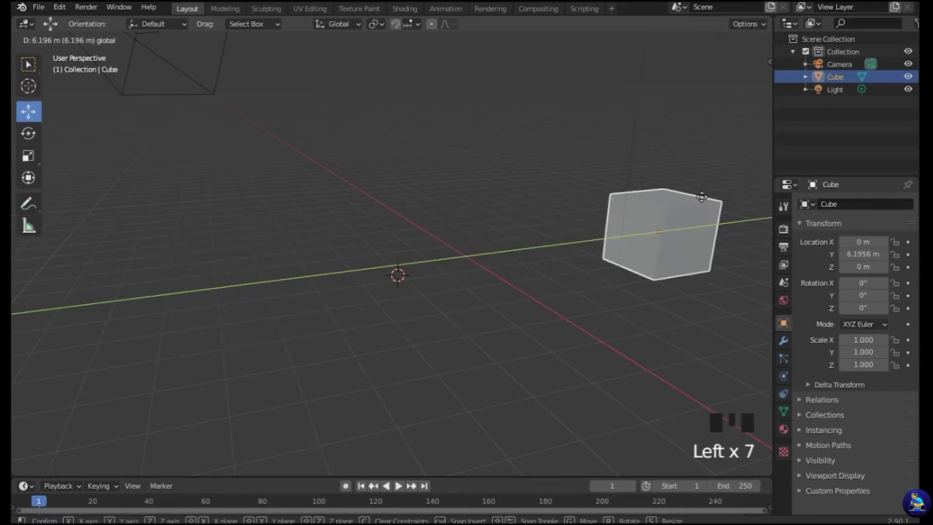
drag(507, 261, 512, 263)
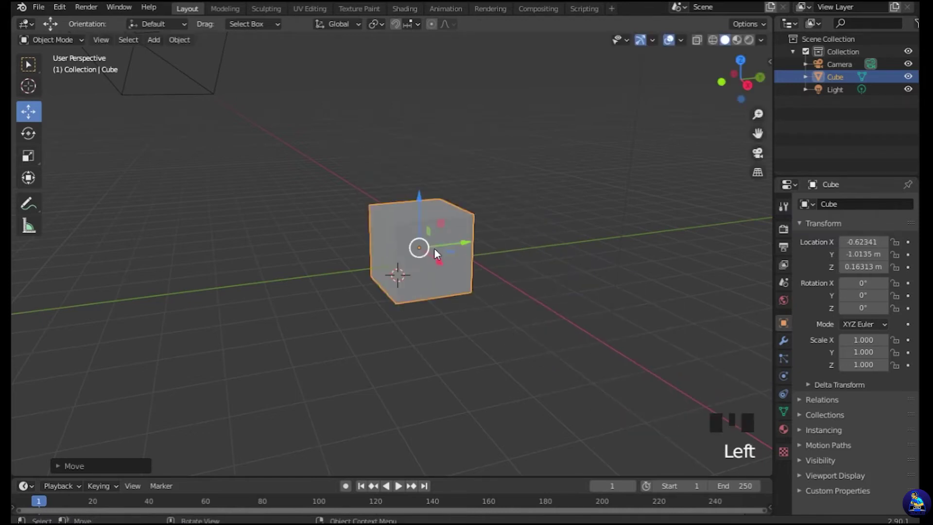
click(424, 205)
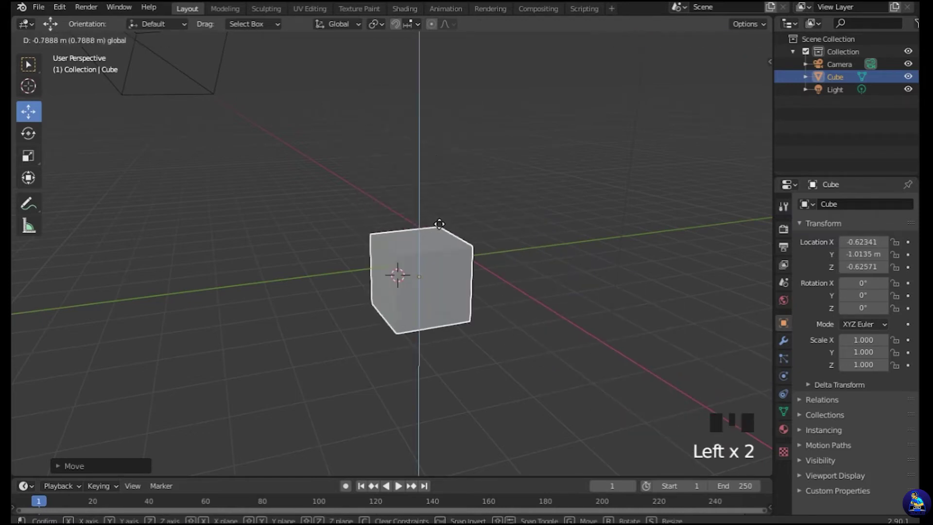
scroll(down, 3)
drag(570, 225, 450, 221)
Move the cube with G, undo a free move, and shift it along Y to about X −0.56, Y −0.60, Z 1.15 m.
key(g)
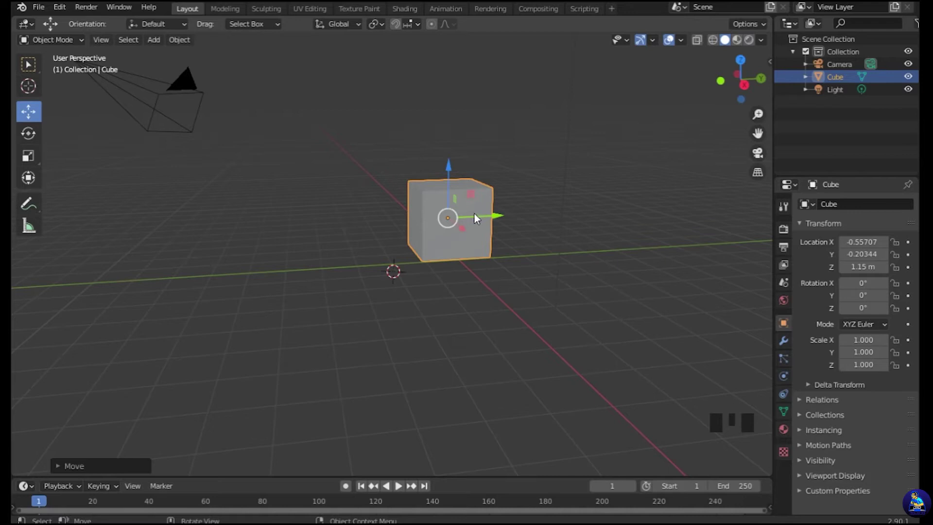
key(g)
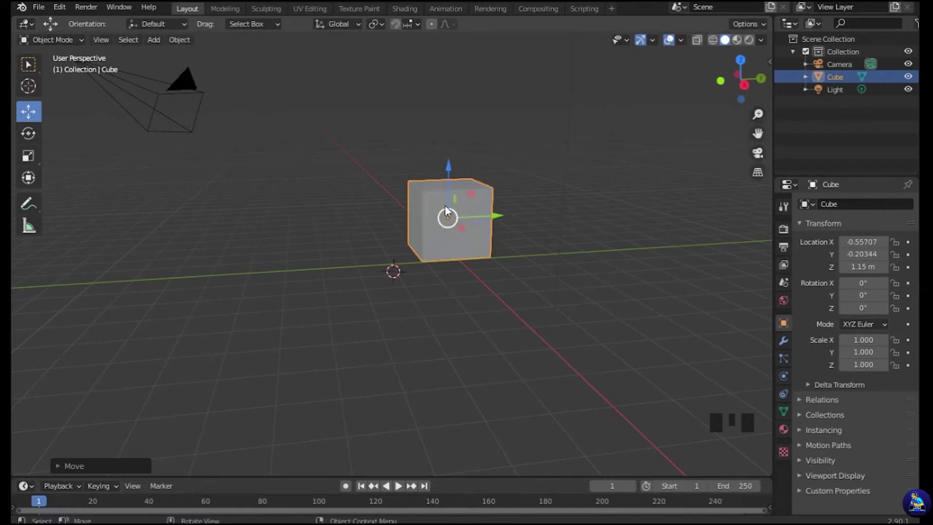
key(g)
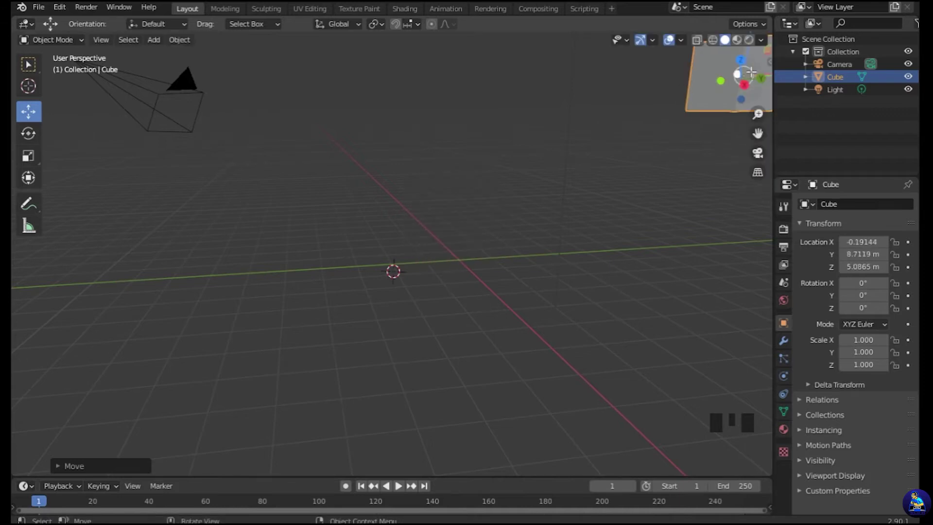
key(ctrl+z)
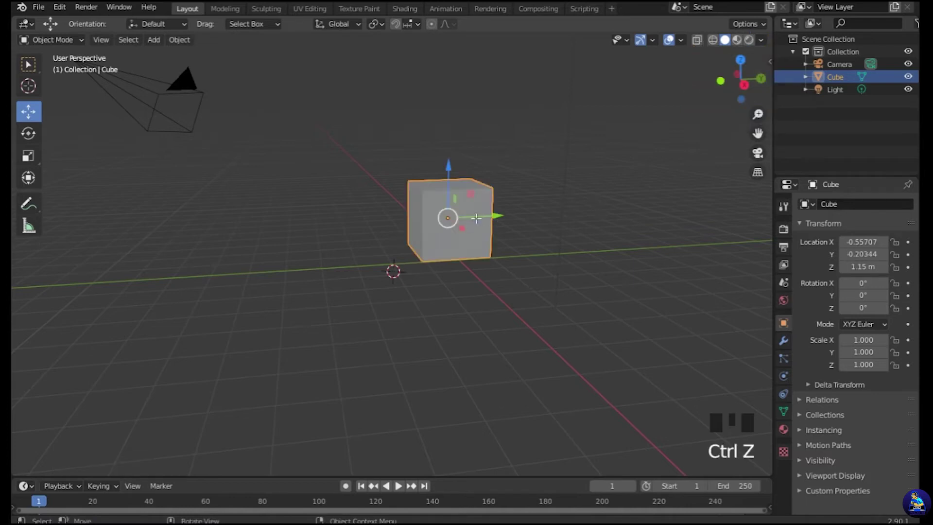
key(g)
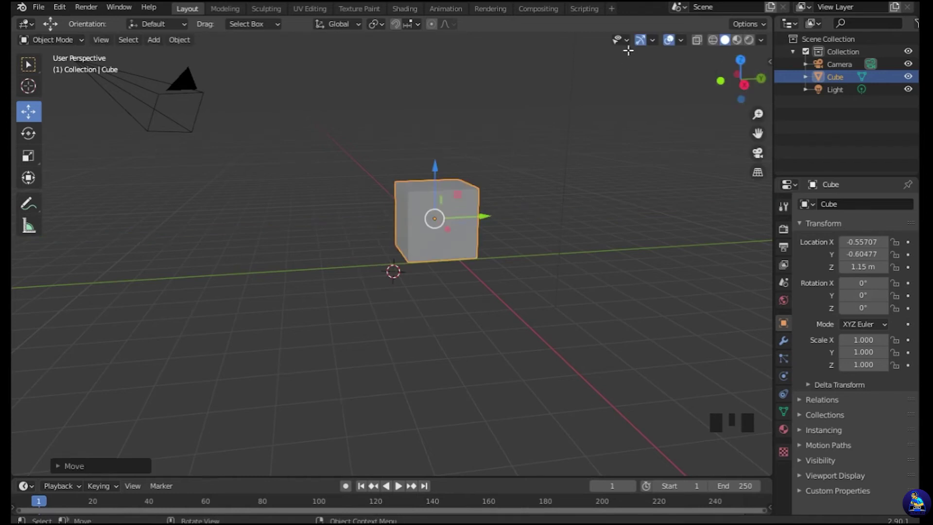
Experiment with the Rotate gizmo, spinning the cube about its Y and vertical axes.
drag(629, 49, 658, 49)
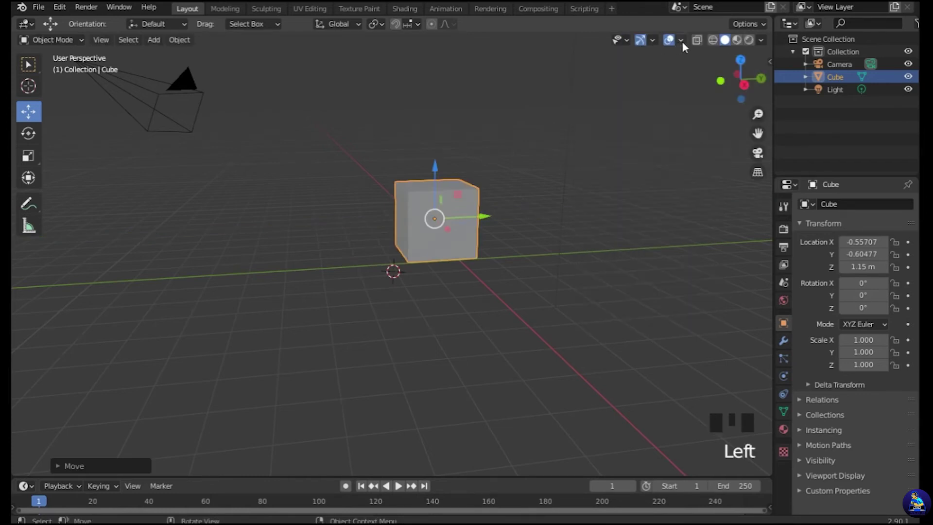
drag(686, 49, 503, 116)
drag(360, 185, 25, 130)
drag(25, 131, 418, 196)
click(426, 180)
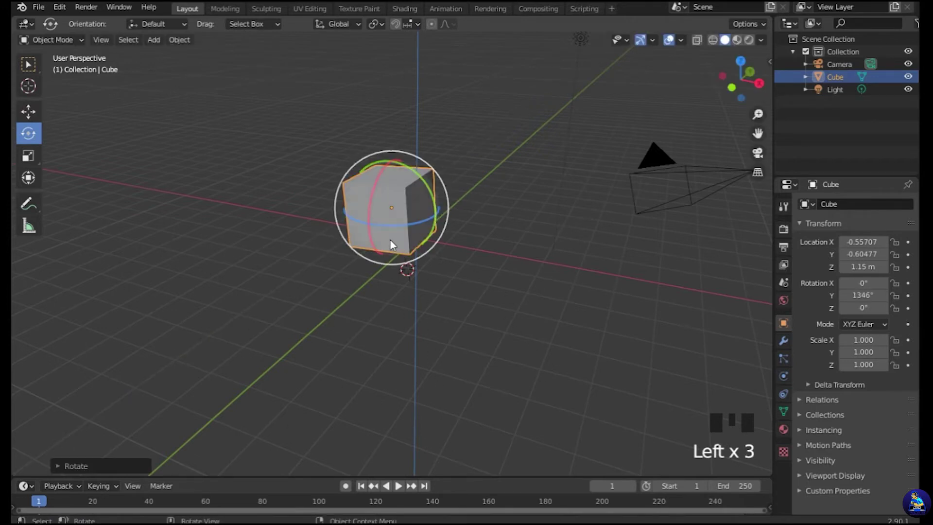
click(383, 230)
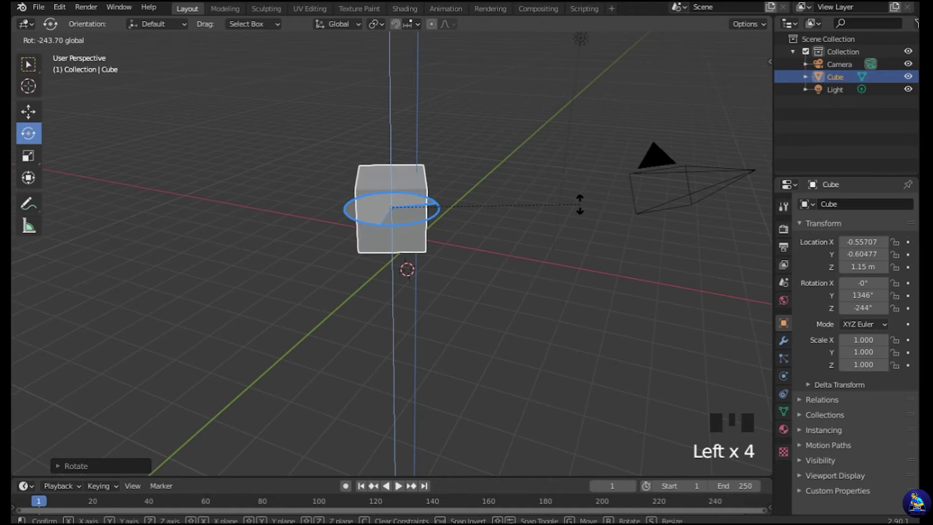
click(375, 188)
drag(481, 233, 615, 262)
click(615, 261)
Undo the trial rotations back to an unrotated cube and reframe the view around it.
key(ctrl+z)
key(ctrl+z)
key(ctrl+z)
key(ctrl+z)
click(447, 283)
drag(647, 272, 556, 261)
scroll(up, 3)
drag(431, 261, 490, 258)
scroll(down, 3)
drag(515, 254, 533, 242)
scroll(up, 3)
click(455, 212)
Rotate the cube 28° about the global Z axis with R Z and confirm.
key(r)
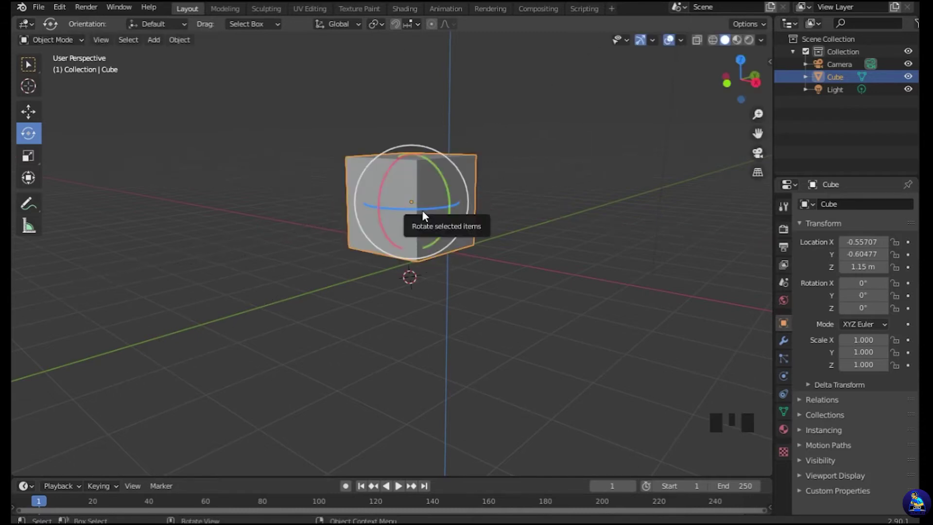
key(r)
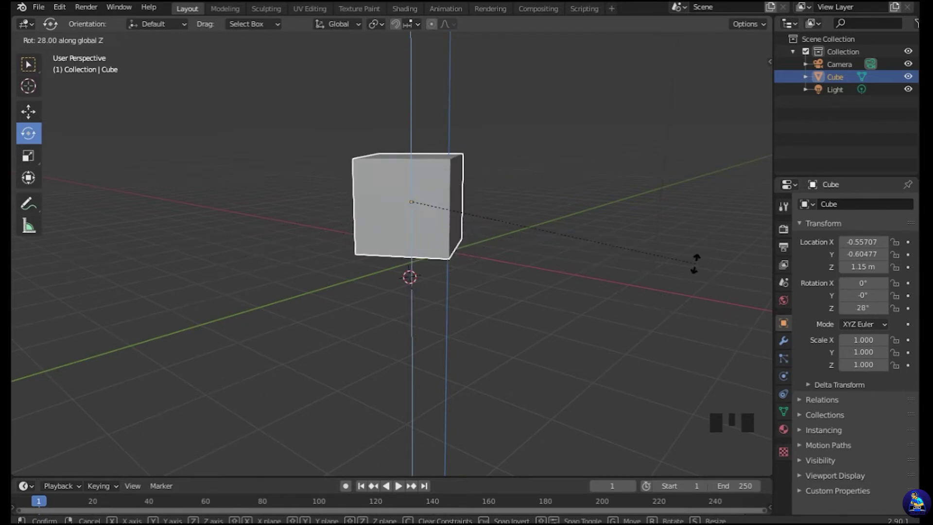
click(602, 248)
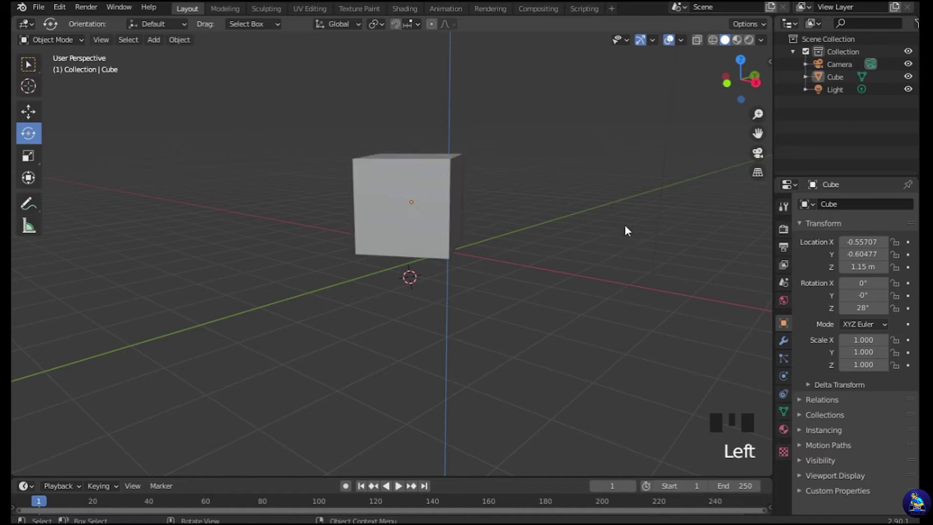
drag(42, 159, 420, 231)
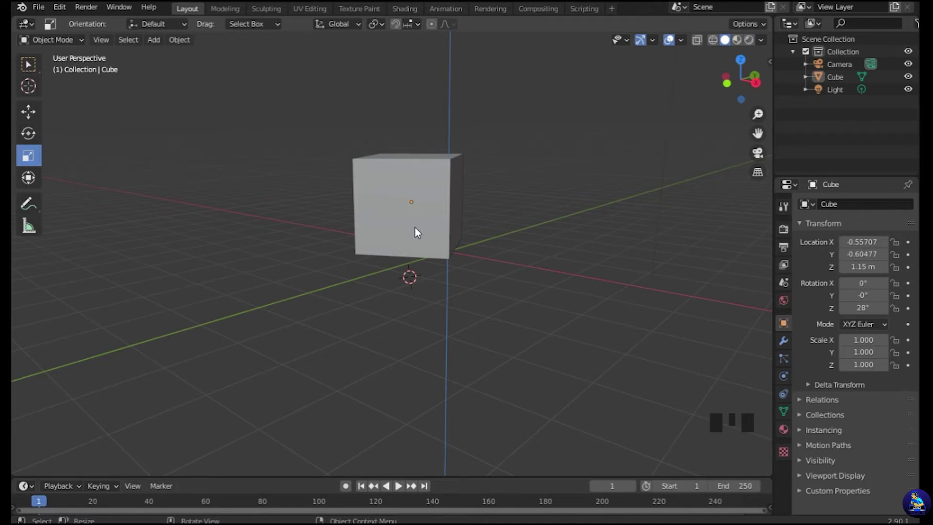
Tumble the cube with trackball and Y rotations to X 28.4°, Y −259°, Z −845°.
key(r)
click(428, 210)
key(r)
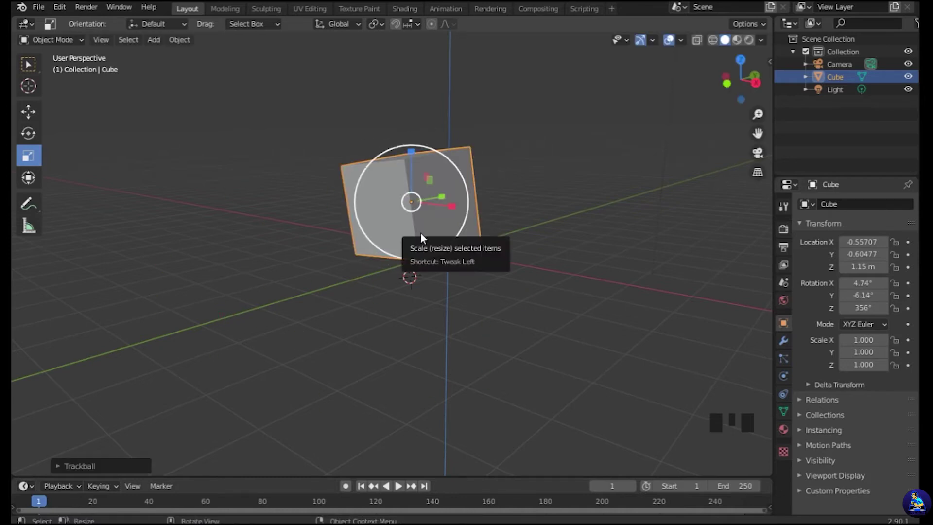
key(r)
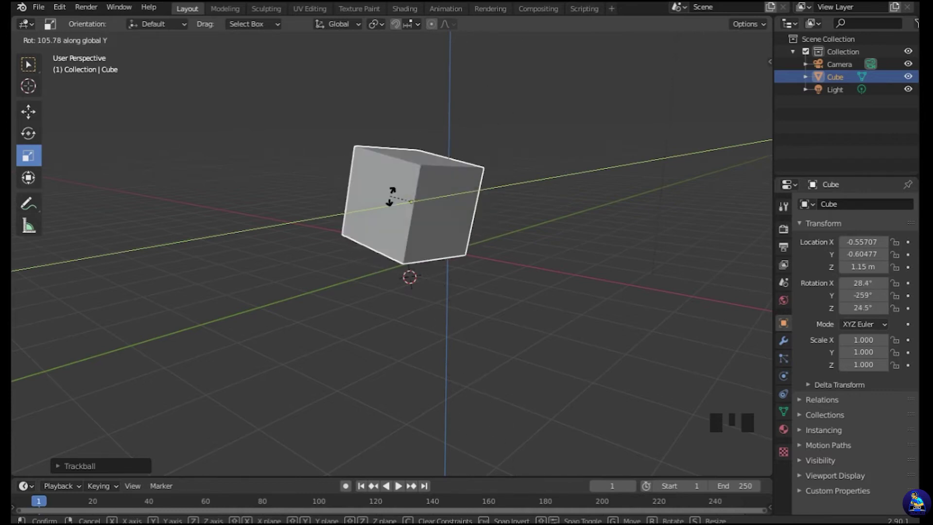
drag(40, 178, 30, 176)
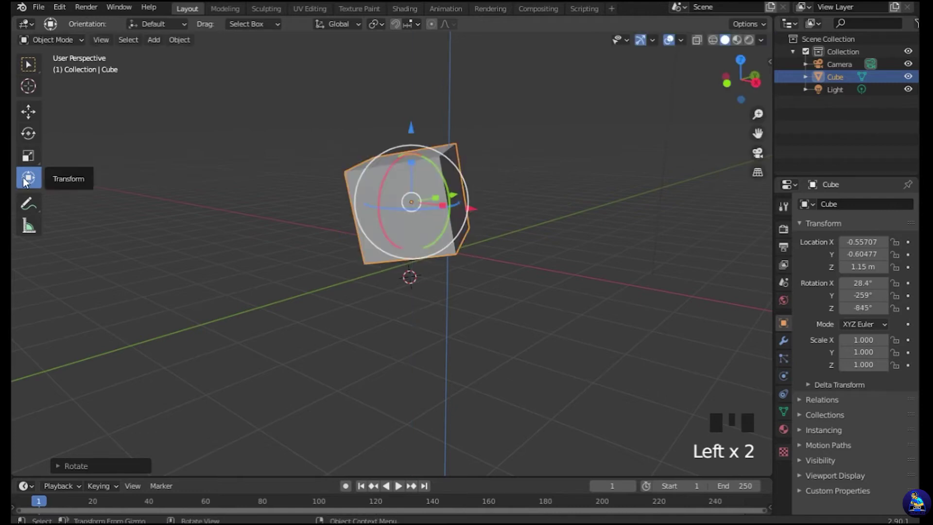
Enable the combined Transform gizmo and nudge the cube about Z to −826°.
click(29, 175)
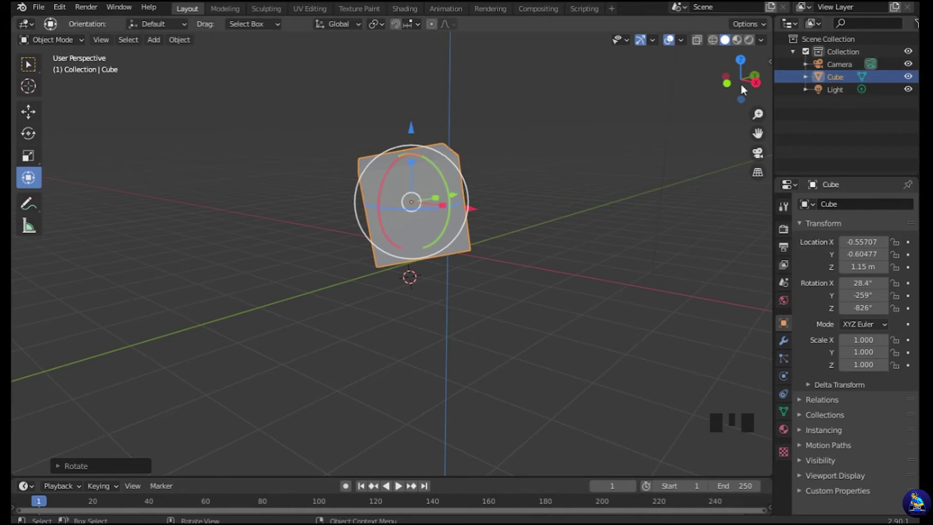
click(29, 176)
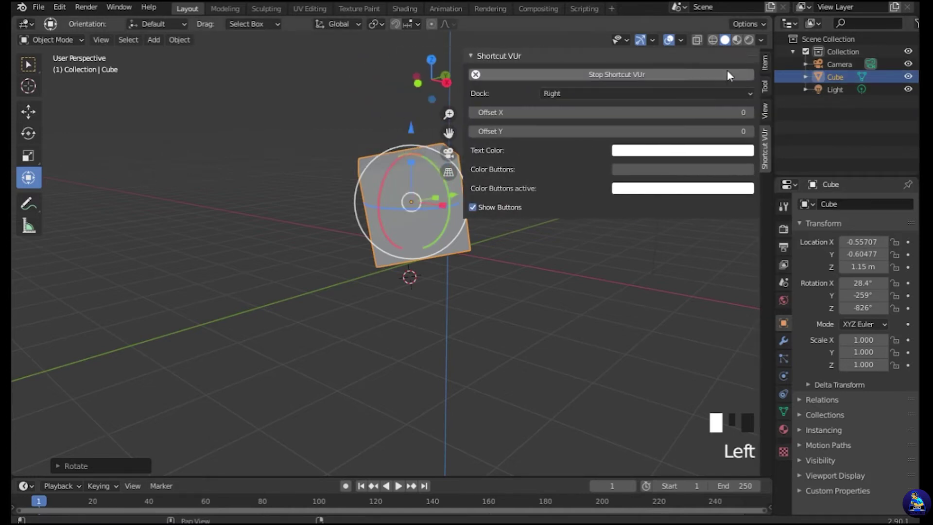
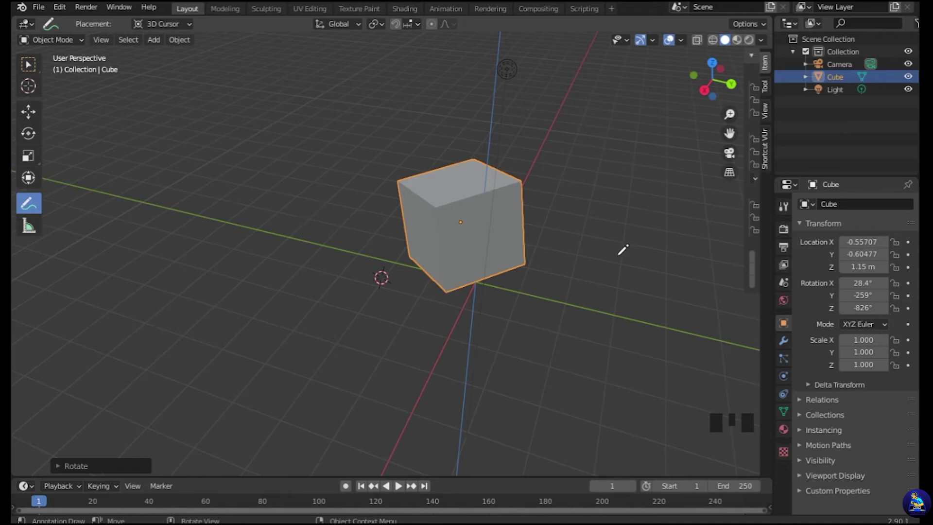
Zoom in and out to look over the tilted cube in the scene.
scroll(up, 3)
scroll(down, 3)
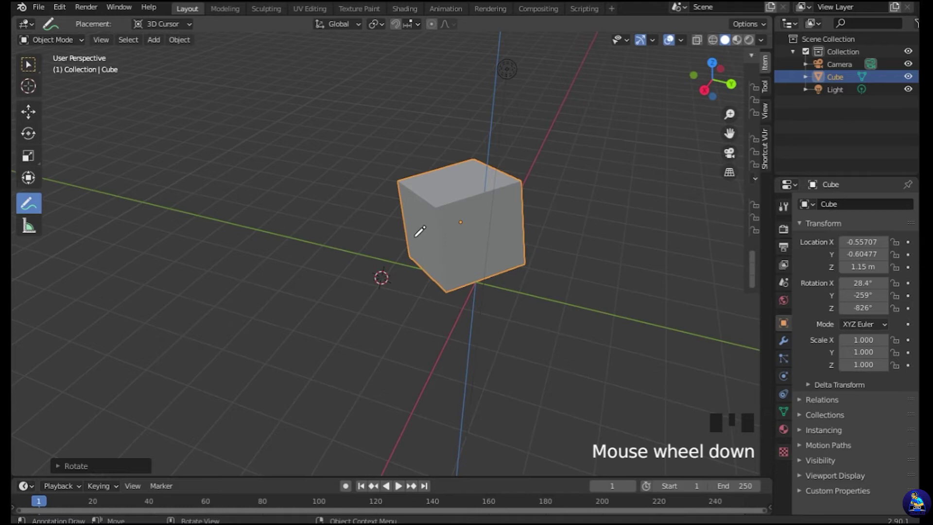
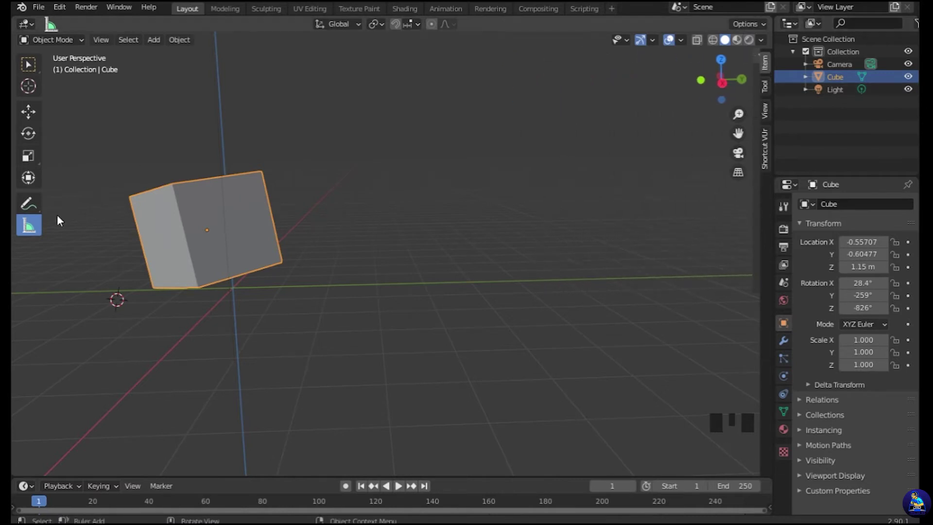
Measure a vertical distance of 7.547 m beside the cube with the ruler and confirm it.
drag(31, 232, 220, 244)
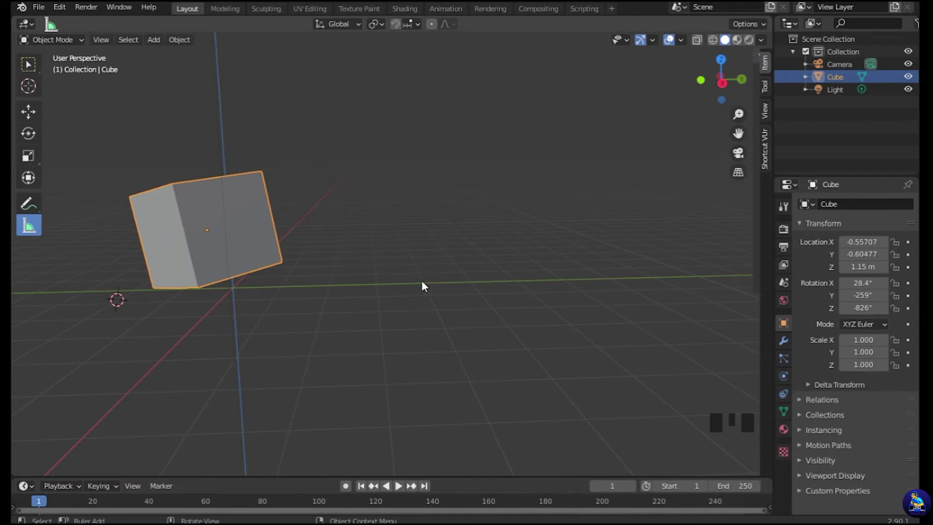
click(427, 284)
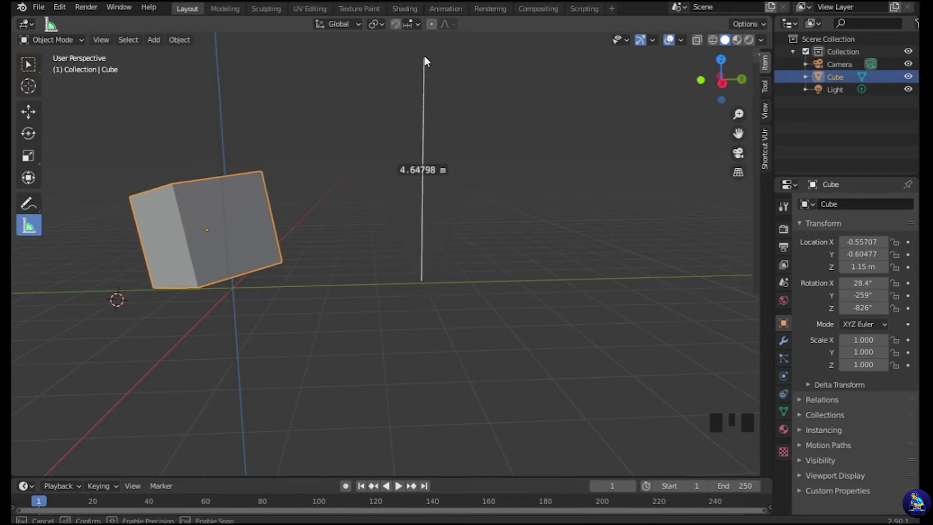
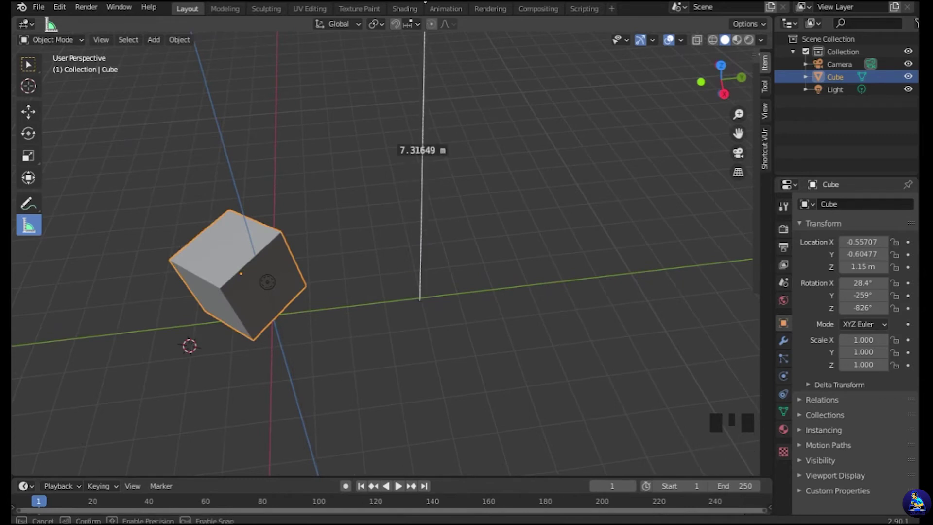
drag(523, 181, 507, 104)
scroll(down, 3)
drag(498, 175, 318, 263)
click(319, 263)
Briefly grab and rotate the cube, then orbit to bring it closer in view.
key(g)
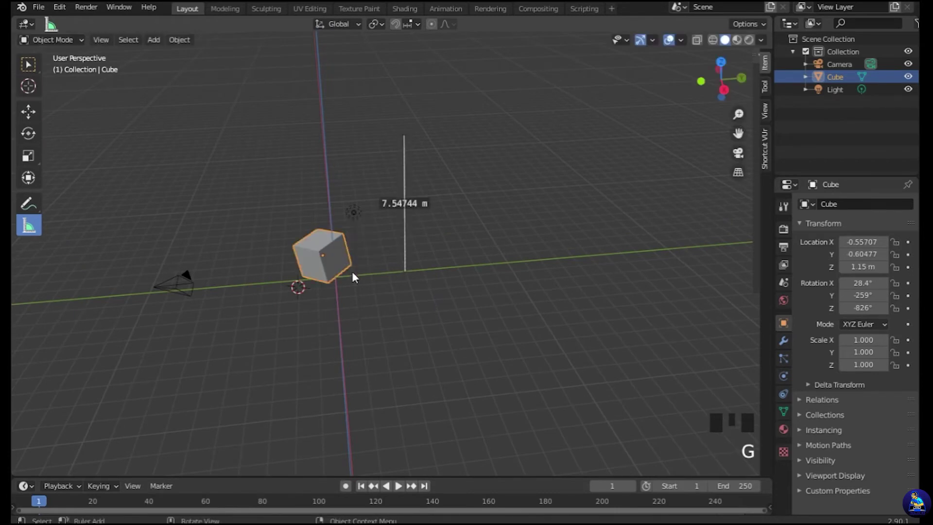
key(r)
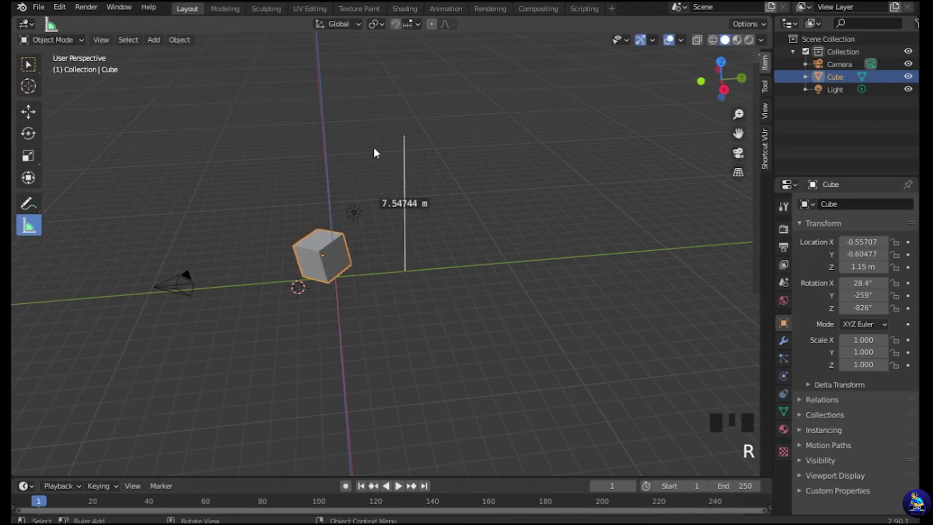
drag(452, 179, 313, 248)
Enlarge the cube to about −3.24 scale and stretch it along the Y axis.
key(s)
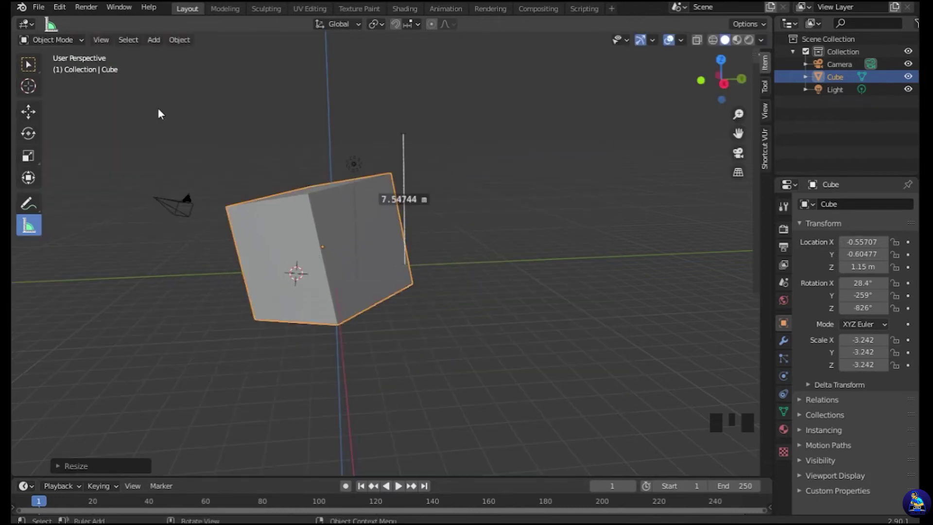
key(s)
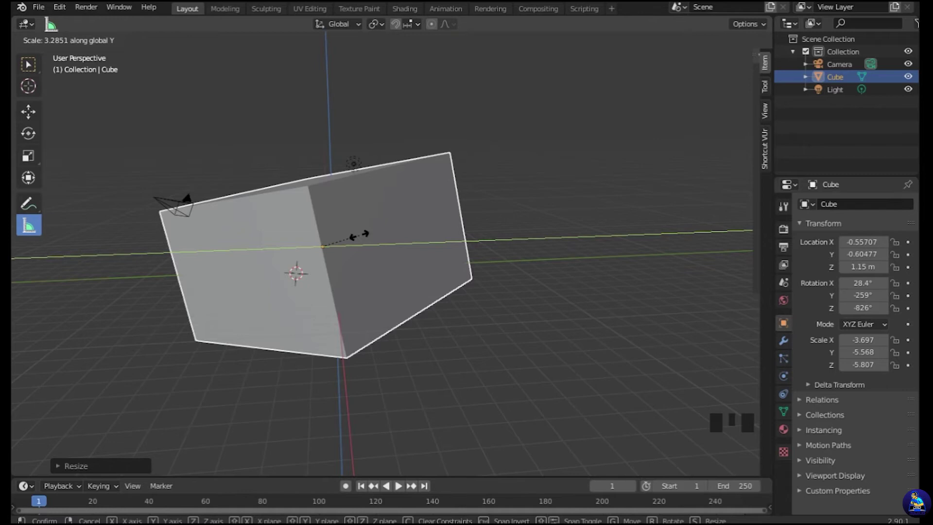
drag(512, 251, 569, 302)
scroll(down, 3)
Box-select the cube, camera and light so every object in the scene is selected.
drag(548, 299, 258, 180)
click(257, 180)
click(32, 65)
Delete all selected objects, orbit the empty scene and bring up the Add menu with Shift+A.
key(Delete)
drag(538, 268, 322, 247)
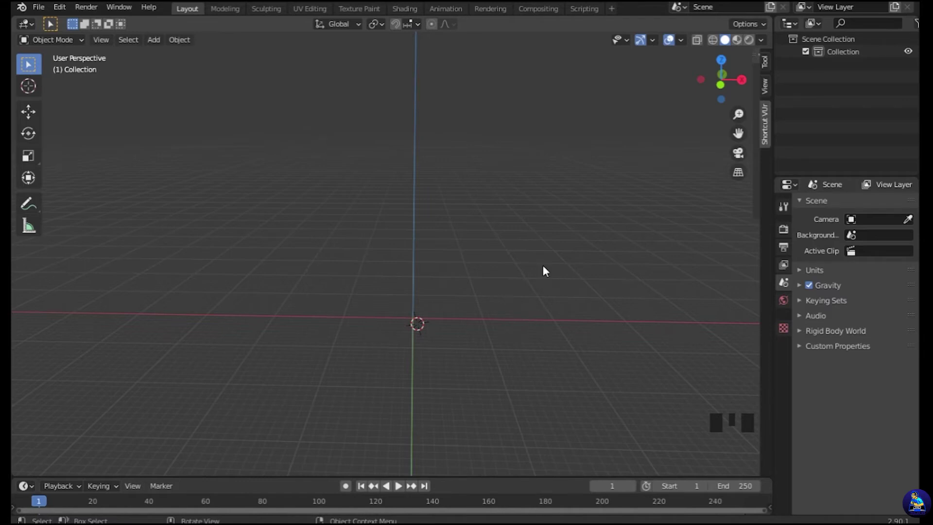
drag(585, 255, 498, 270)
key(shift+a)
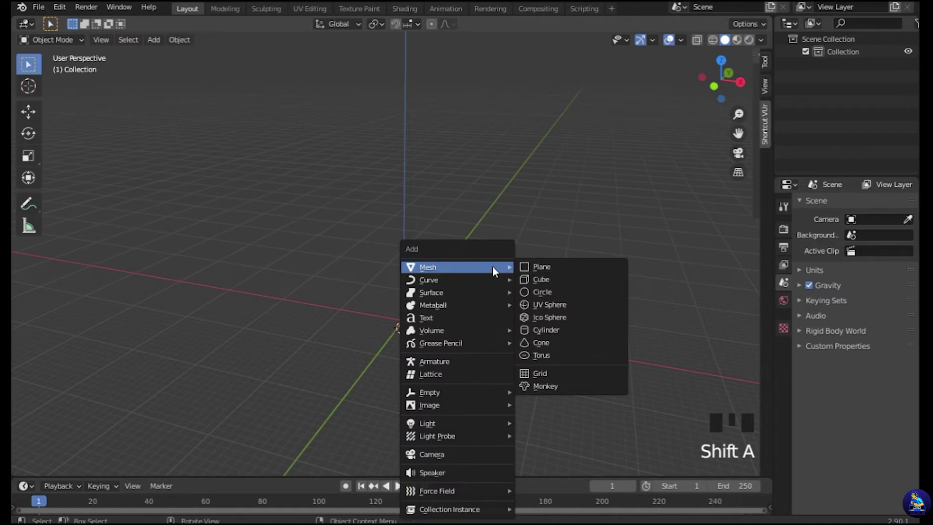
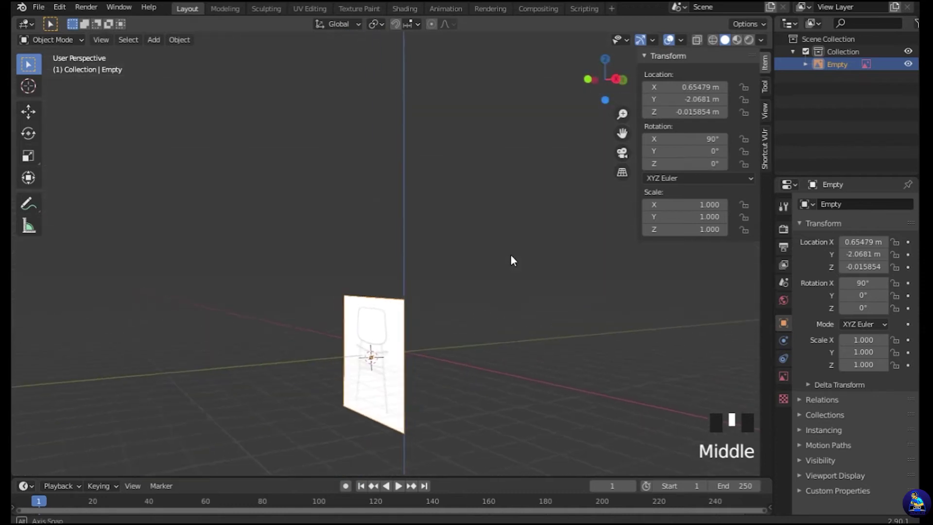
Inspect the upright front reference from the front, side and other orthographic views.
scroll(down, 3)
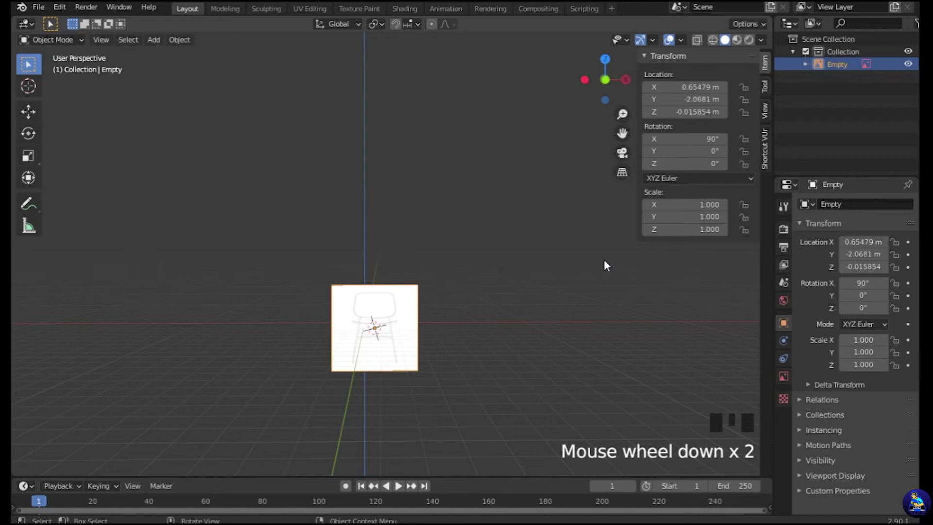
key(KP_1)
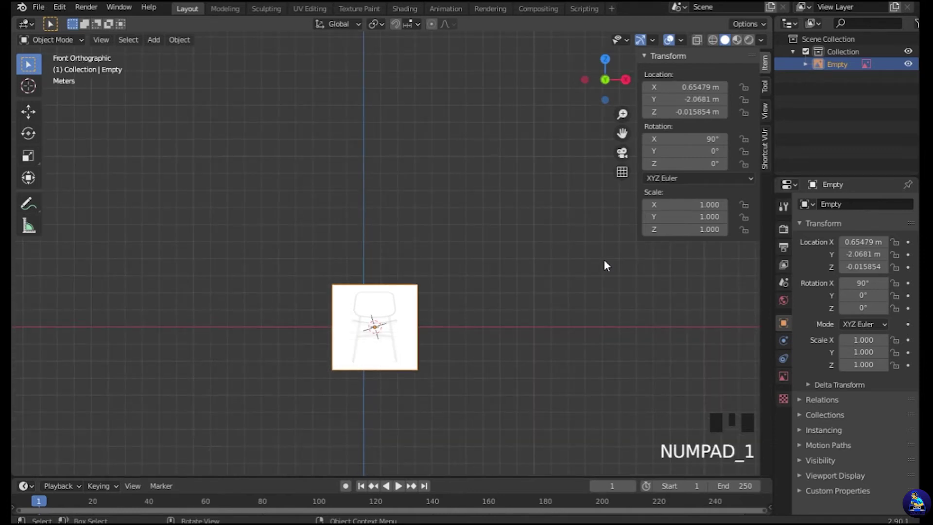
drag(626, 265, 589, 288)
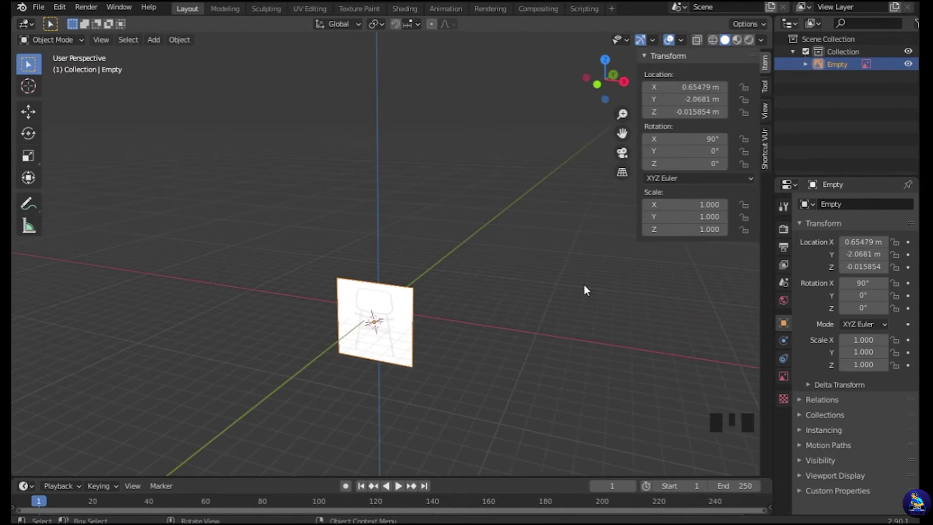
key(KP_1)
key(KP_3)
key(KP_1)
key(KP_1)
key(KP_1)
key(KP_2)
scroll(up, 3)
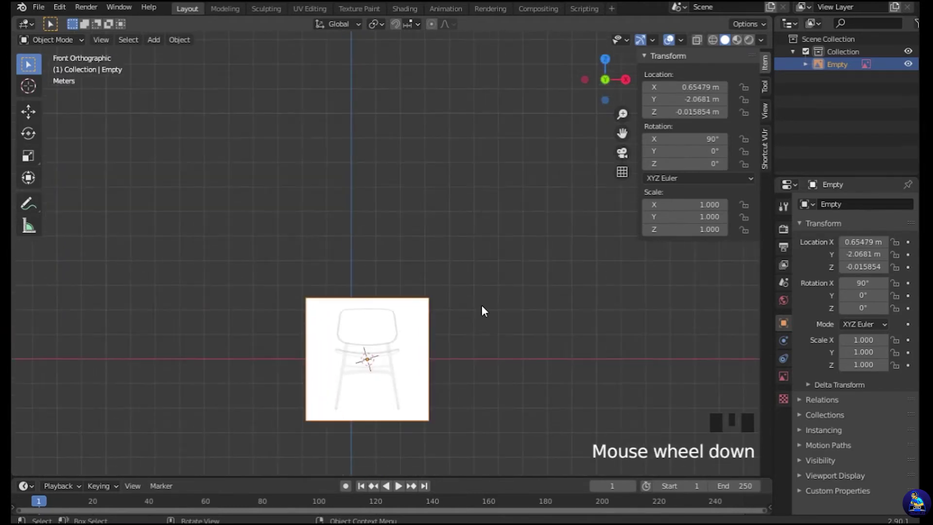
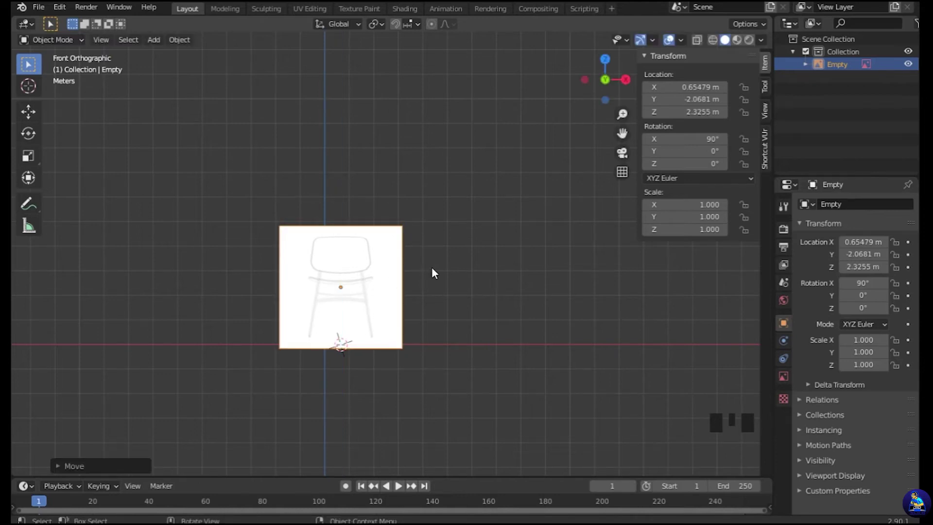
Make the front reference image semi-transparent in its Object Data settings.
click(372, 272)
click(791, 377)
click(822, 360)
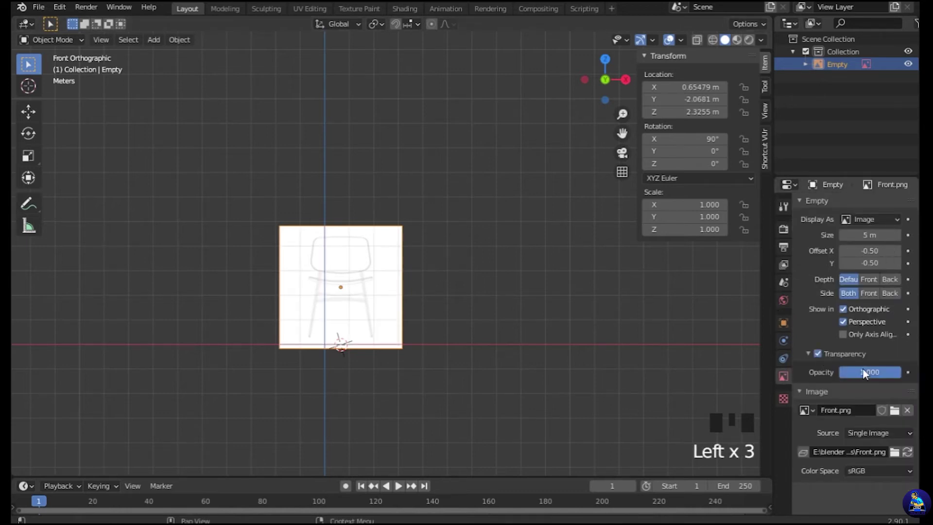
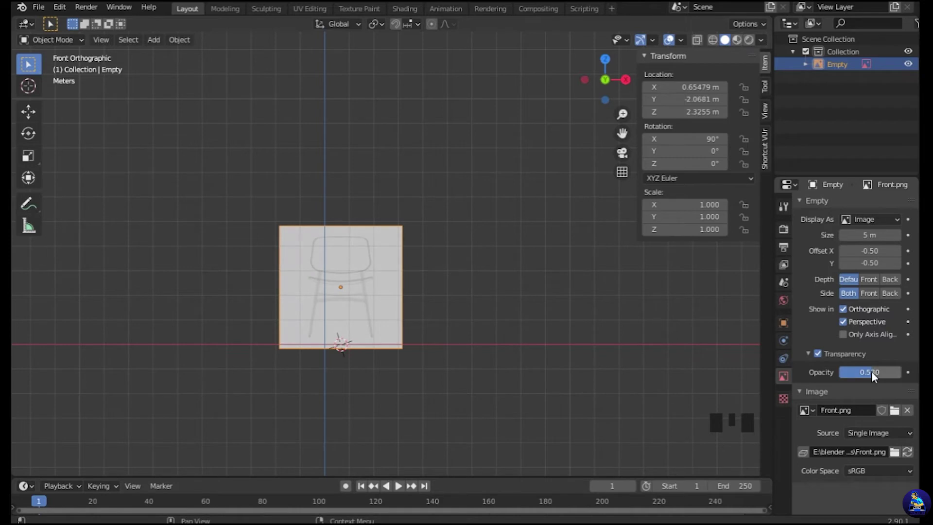
click(520, 320)
scroll(up, 3)
click(342, 310)
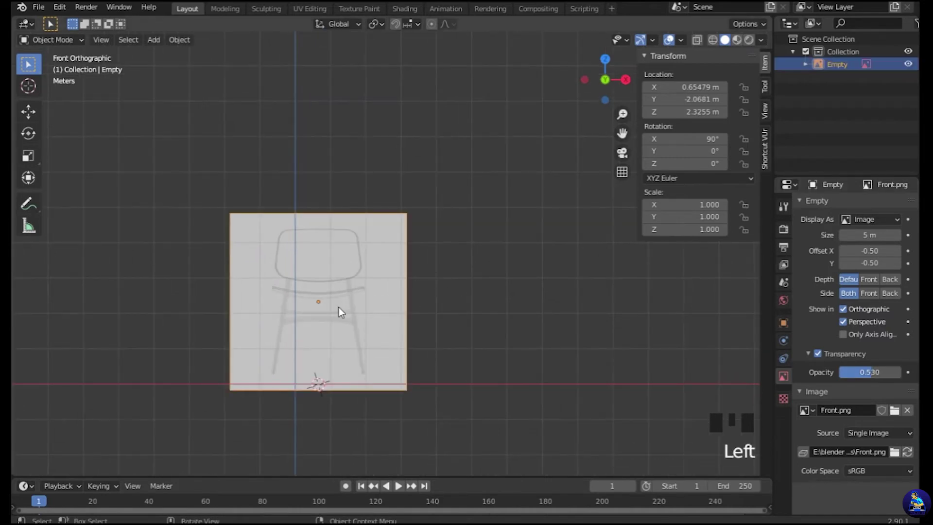
Move the reference so its left edge meets the Z axis and the feet rest on the ground line.
key(g)
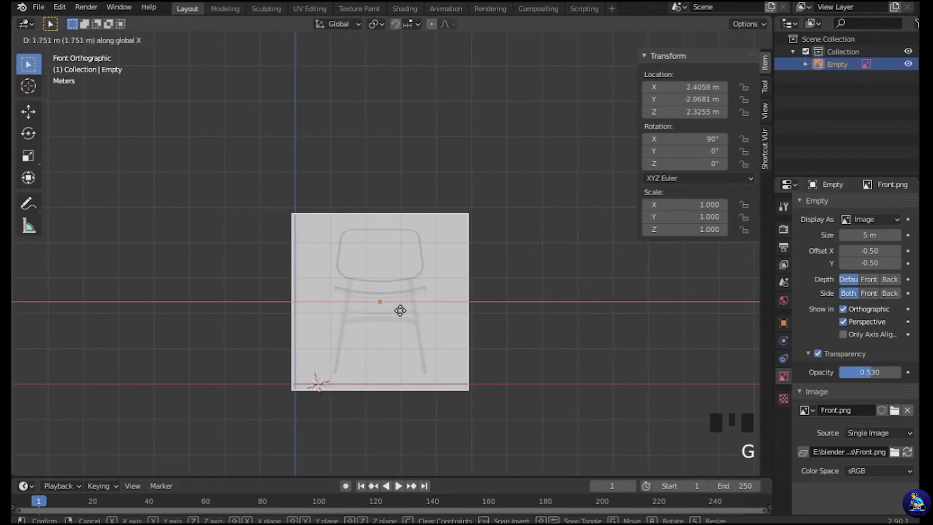
scroll(up, 3)
drag(622, 352, 471, 262)
key(g)
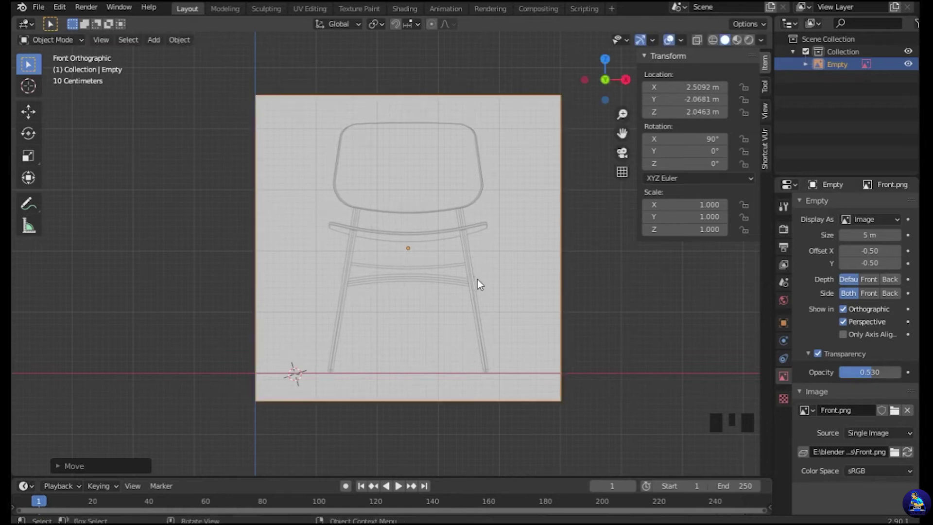
click(626, 316)
drag(631, 333, 585, 341)
scroll(down, 3)
drag(586, 341, 486, 345)
Check the front reference from front, right and top orthographic views.
key(KP_1)
key(KP_3)
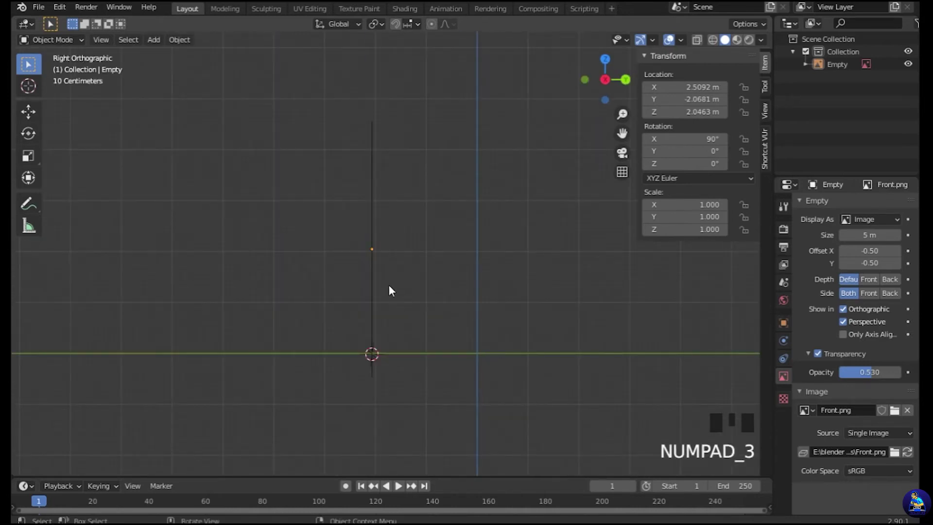
key(KP_1)
key(KP_3)
key(KP_1)
key(KP_7)
key(KP_7)
key(KP_7)
From the side view, select the front reference and begin moving it along global X.
key(KP_3)
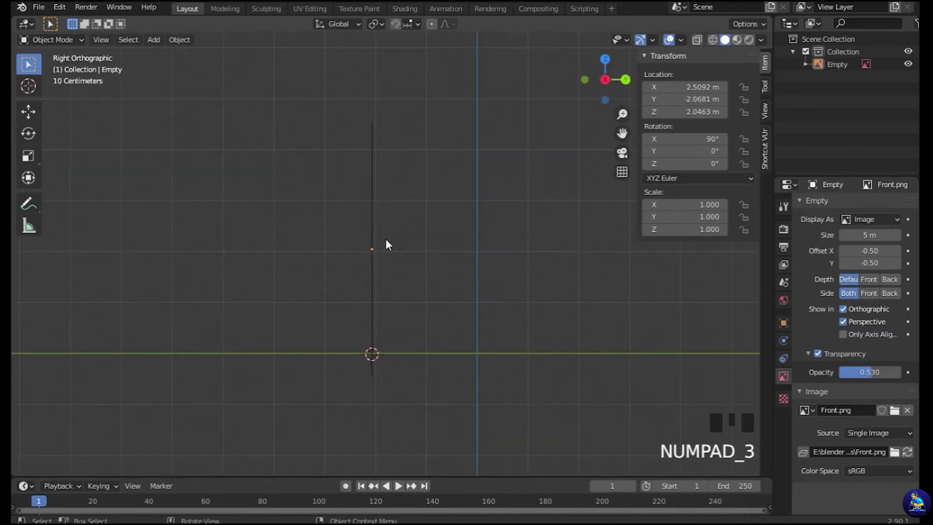
click(377, 241)
key(g)
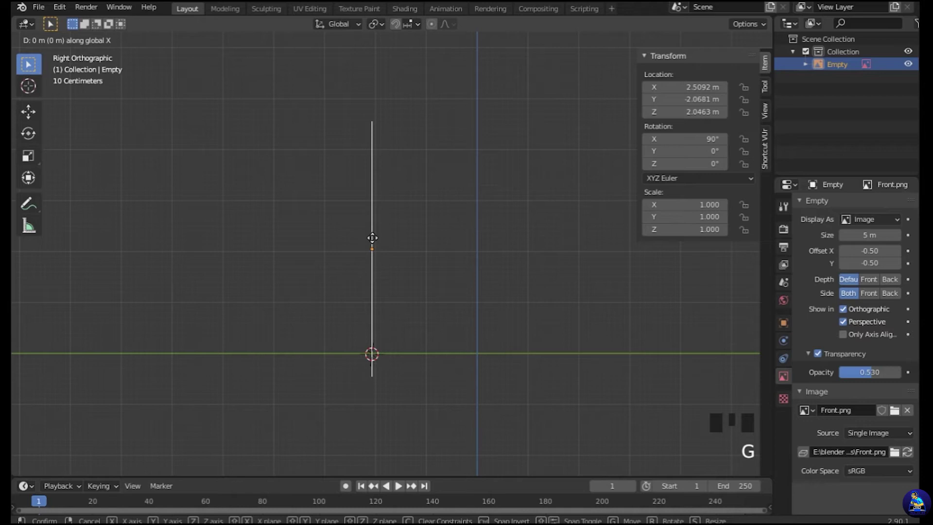
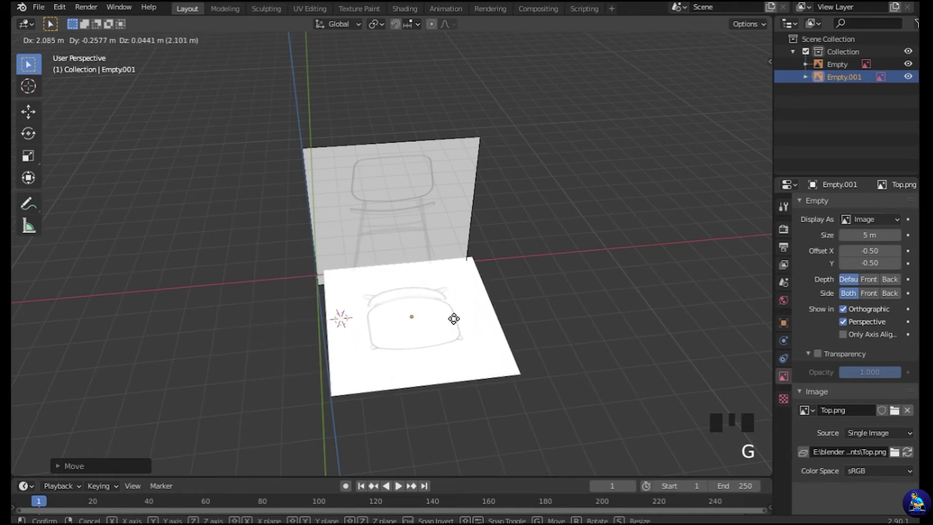
In top view, slide the top reference Empty.001 toward the front reference and confirm.
key(KP_7)
scroll(up, 3)
drag(508, 316, 387, 255)
key(g)
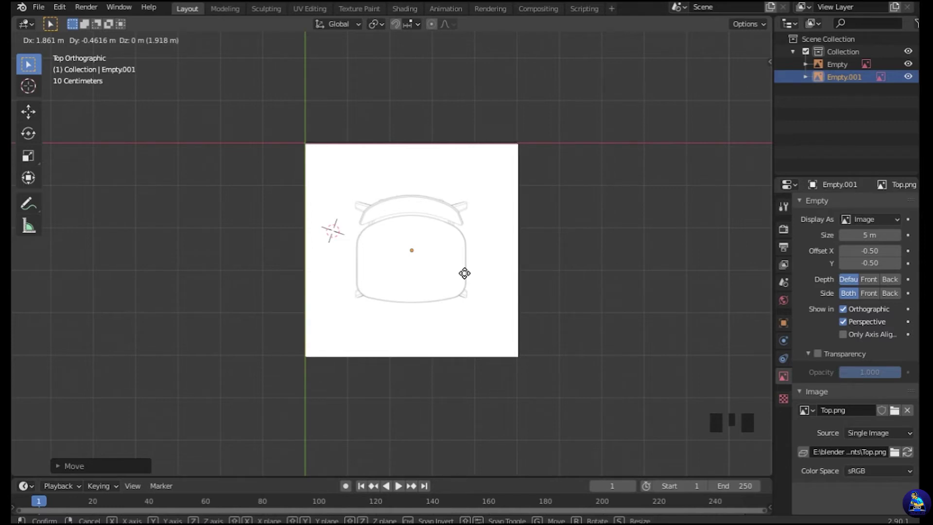
click(820, 359)
Refine the top reference to about 0.54 m along Y so it meets the front reference at ground.
drag(886, 376, 875, 375)
click(678, 312)
drag(677, 311, 668, 230)
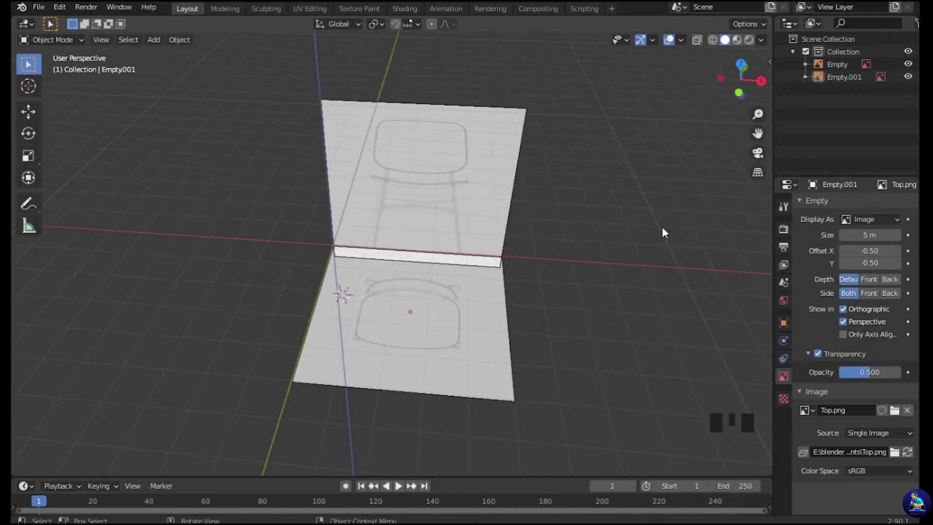
key(KP_7)
key(g)
click(462, 262)
key(g)
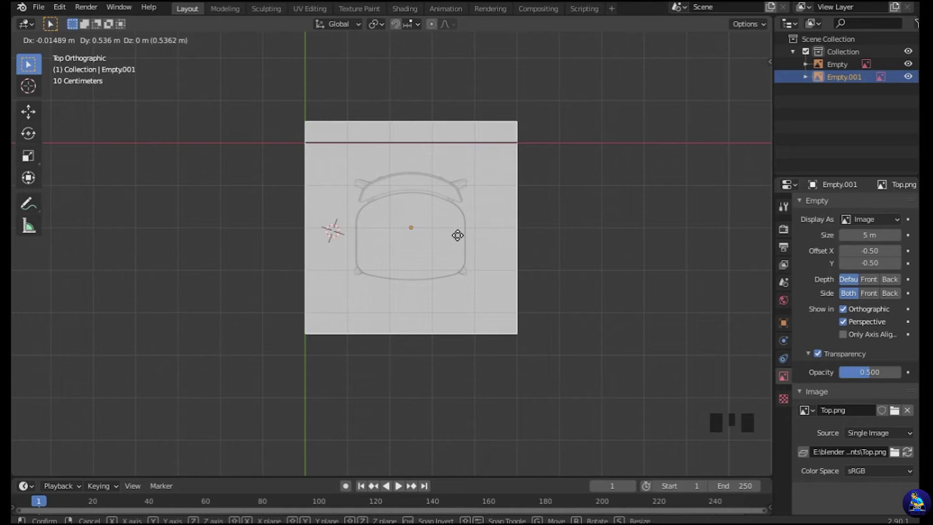
click(637, 251)
drag(700, 279, 718, 267)
Drag Side.png into the viewport to create a third image empty for the side view.
scroll(down, 3)
key(shift+a)
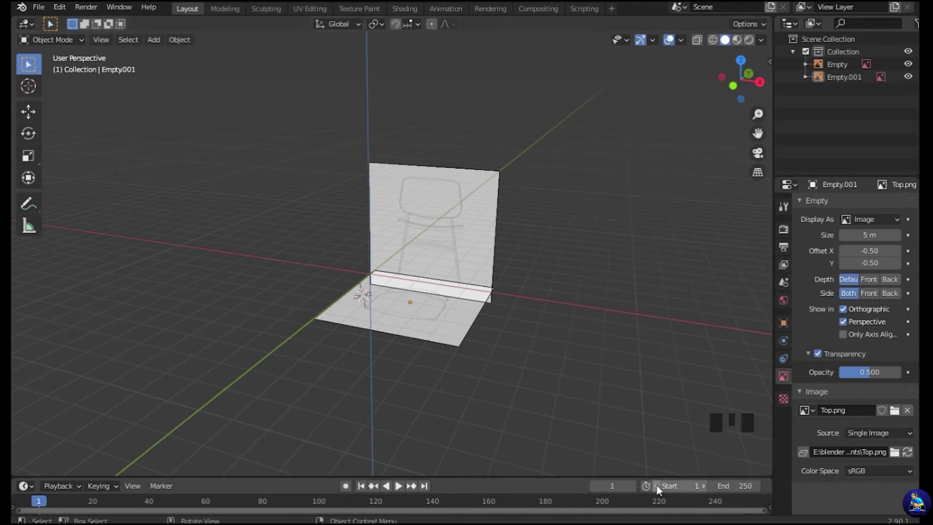
drag(533, 361, 382, 273)
click(382, 273)
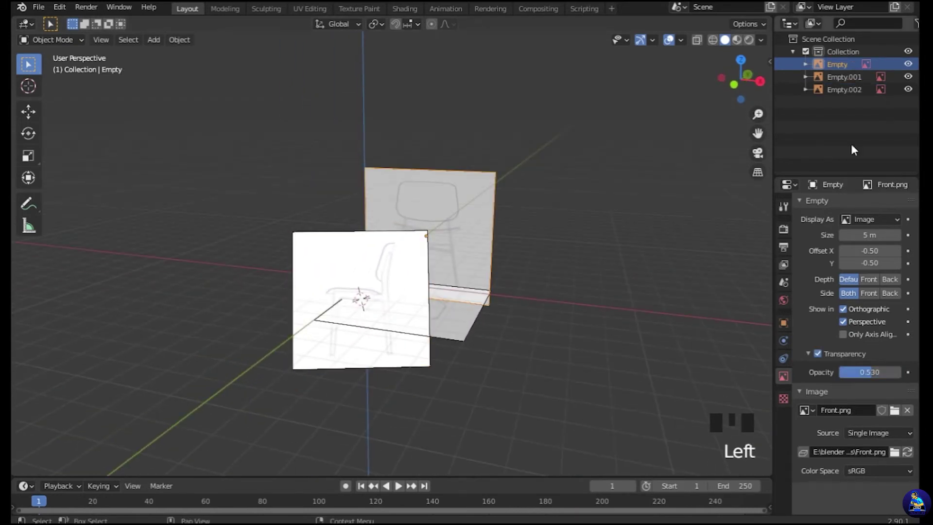
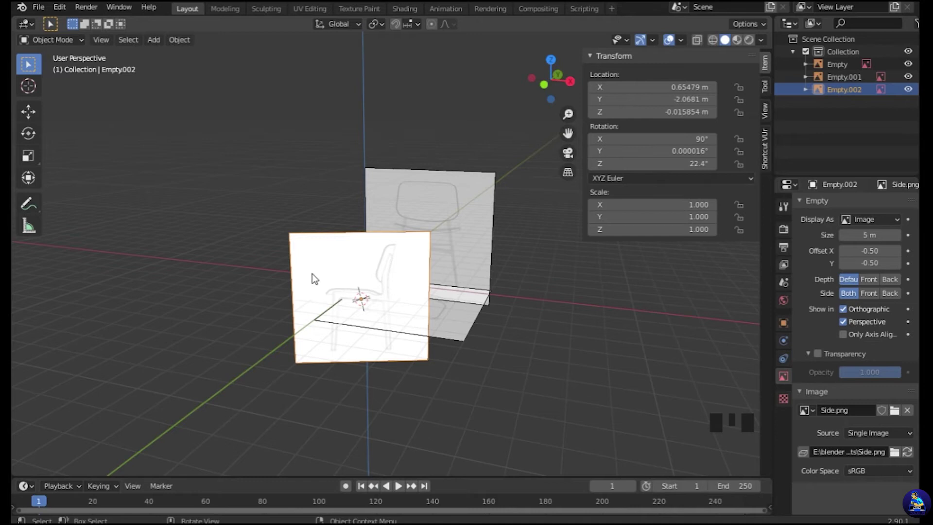
Rotate the side reference about 90° on Z and start raising it in Right view.
key(r)
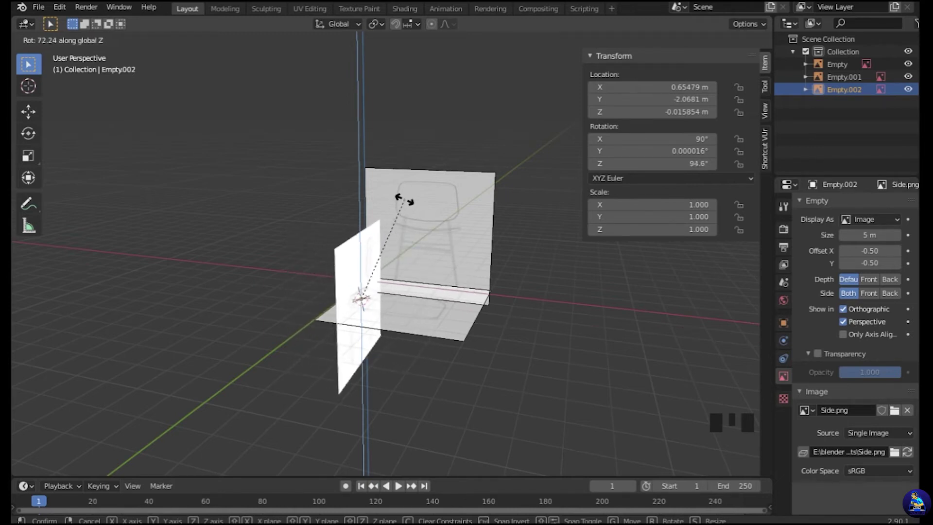
drag(515, 357, 541, 326)
key(KP_3)
scroll(up, 3)
key(g)
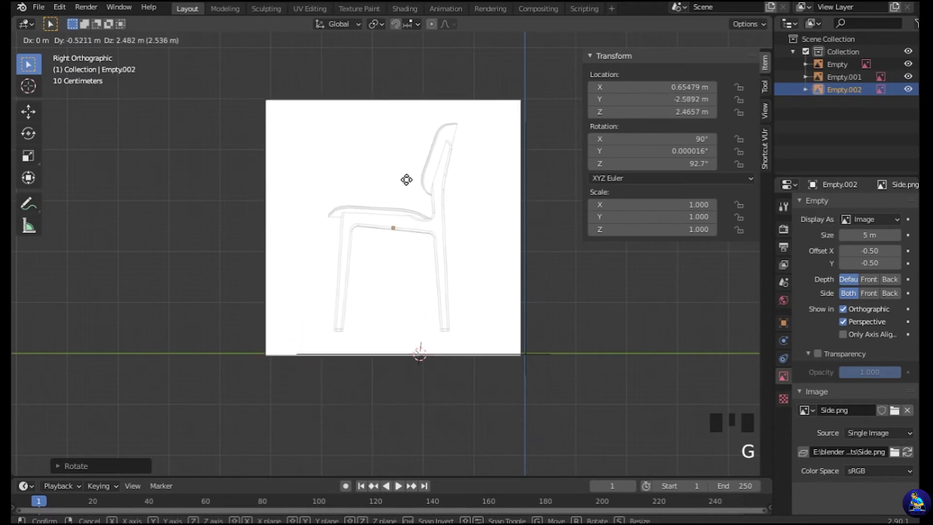
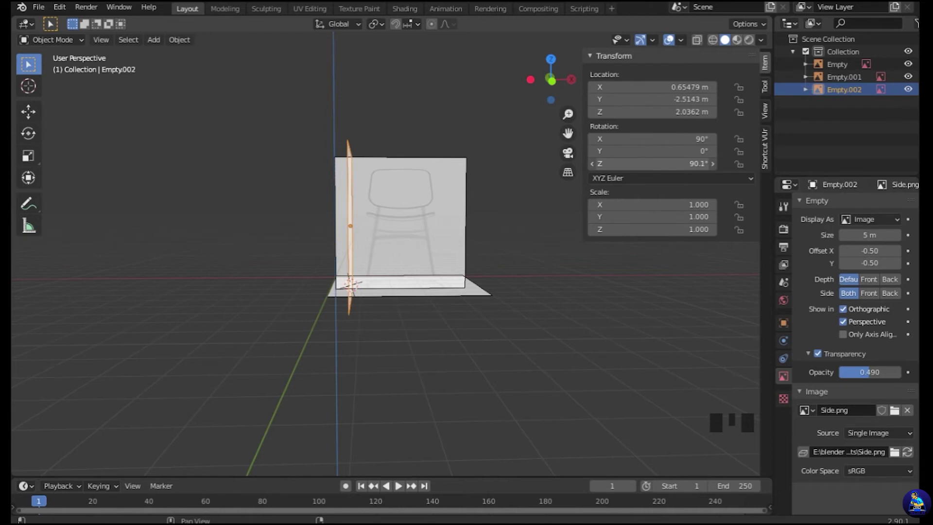
Set the side reference's rotation to clean 90°, 0°, 90° values in the N-panel.
key(BackSpace)
key(9)
key(Return)
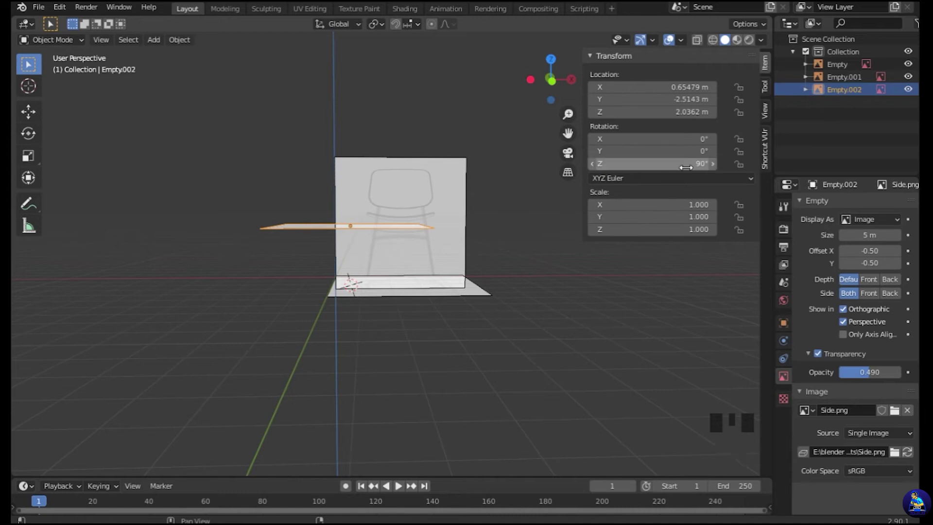
click(691, 314)
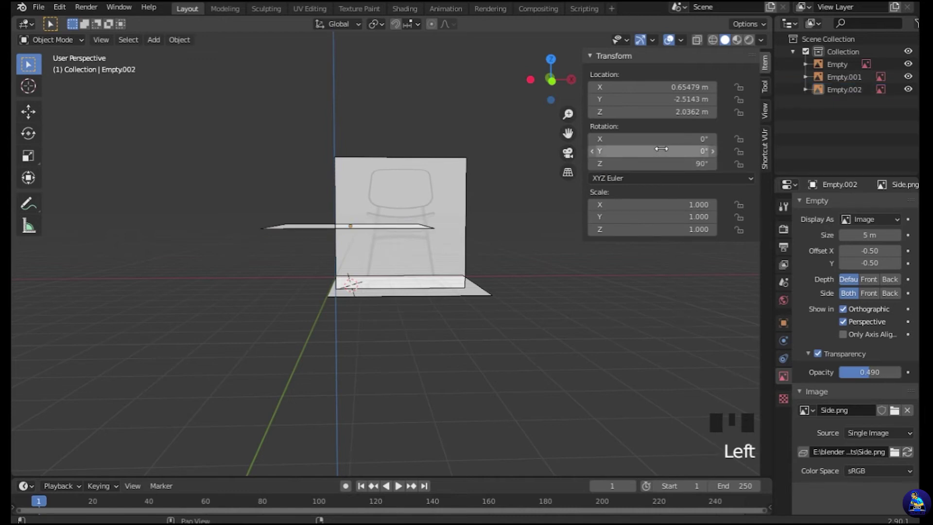
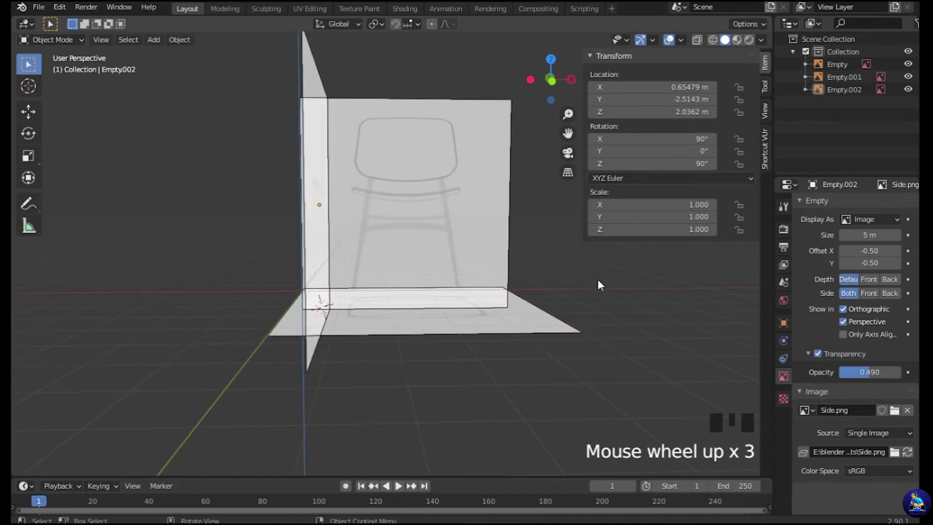
Slide the side reference along X to line up with the front reference, ending near Y −2.51, Z 2.04 m.
key(KP_7)
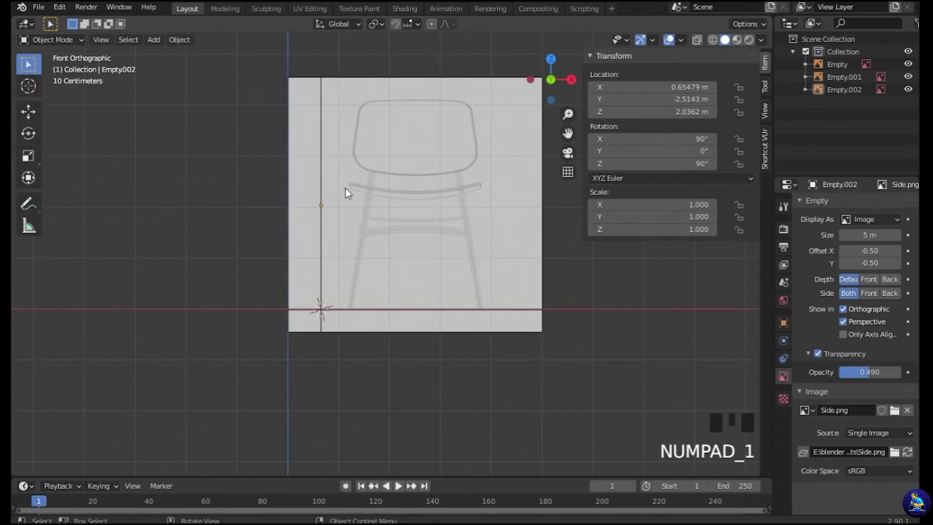
click(323, 192)
key(g)
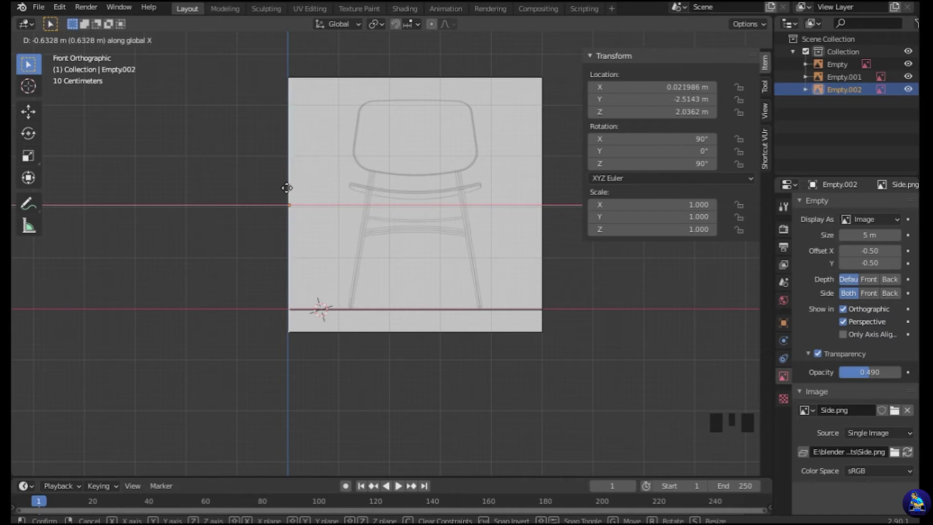
drag(632, 343, 574, 370)
scroll(down, 3)
drag(573, 371, 611, 356)
scroll(up, 3)
scroll(down, 3)
drag(654, 323, 570, 348)
scroll(up, 3)
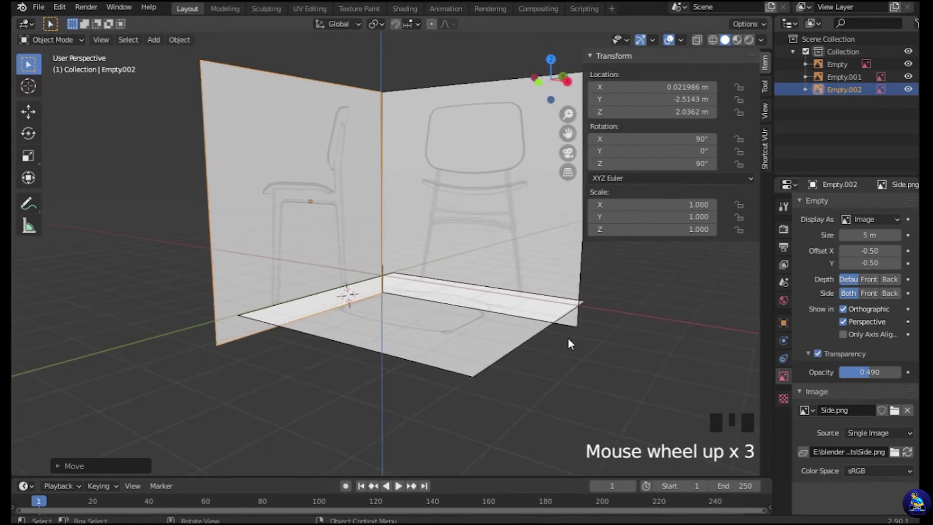
scroll(down, 3)
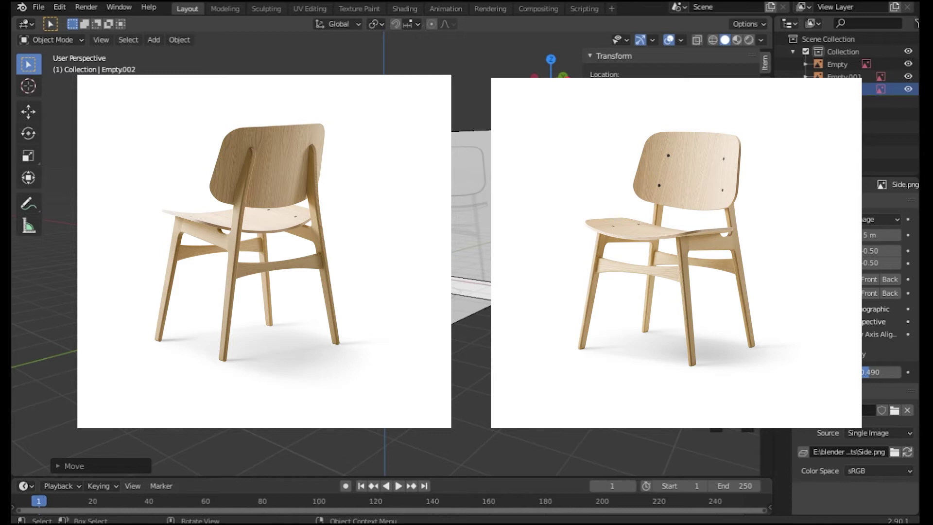
In Right view, zoom in and follow the chair leg outline in the side reference.
scroll(up, 3)
scroll(down, 3)
drag(617, 368, 581, 357)
key(KP_3)
scroll(up, 3)
drag(436, 268, 520, 258)
scroll(up, 3)
scroll(down, 3)
drag(519, 259, 477, 305)
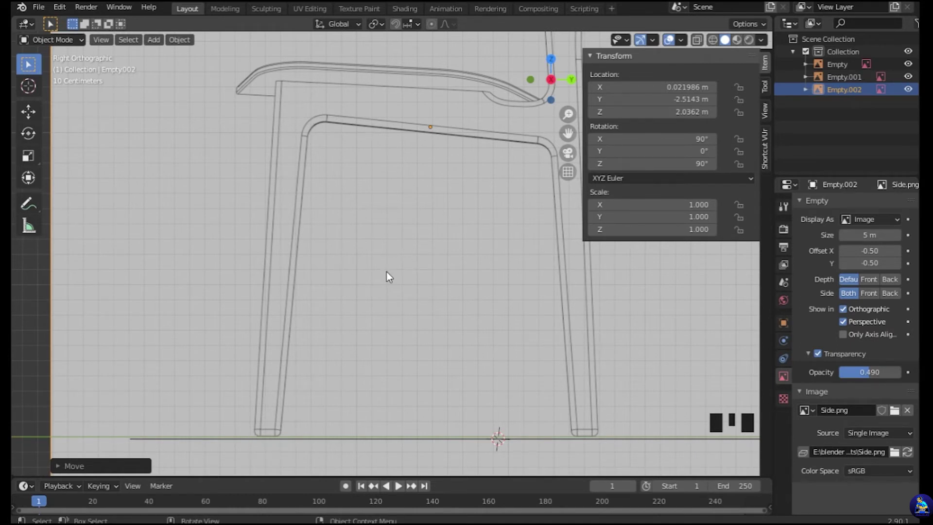
Pan along the seat rail outline, then zoom back out to the whole scene.
scroll(down, 3)
drag(396, 287, 479, 335)
scroll(down, 3)
drag(457, 332, 468, 348)
scroll(down, 3)
scroll(down, 3)
Add a cube, shrink it to about 0.27 m and move it to the leg's foot in Right view.
key(shift+a)
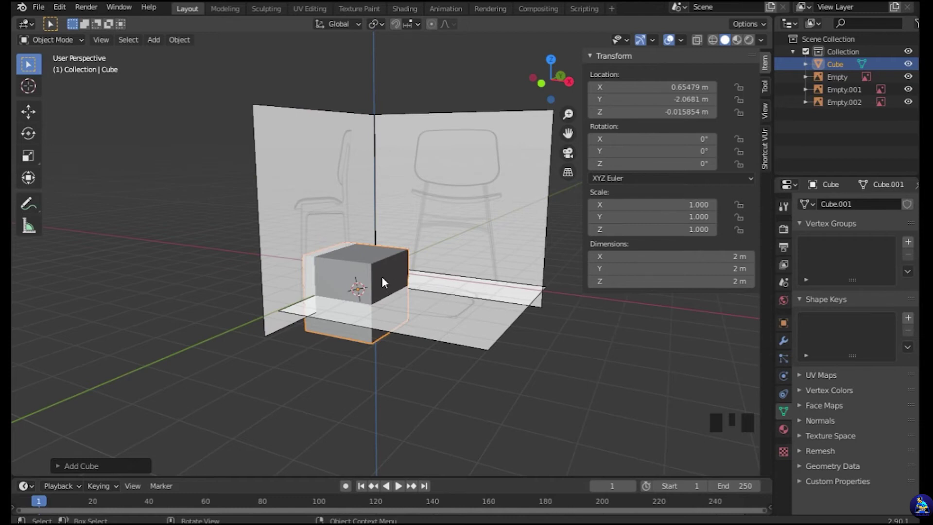
key(KP_3)
scroll(up, 3)
key(s)
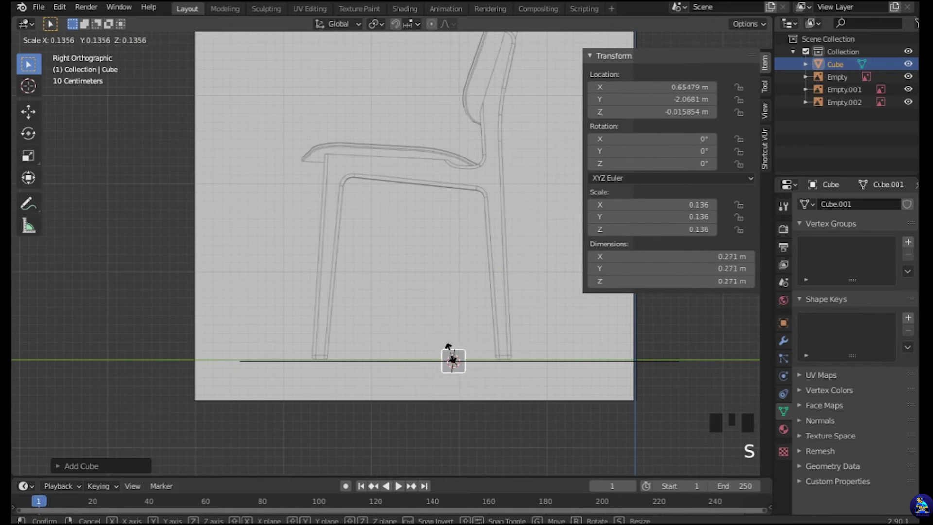
key(g)
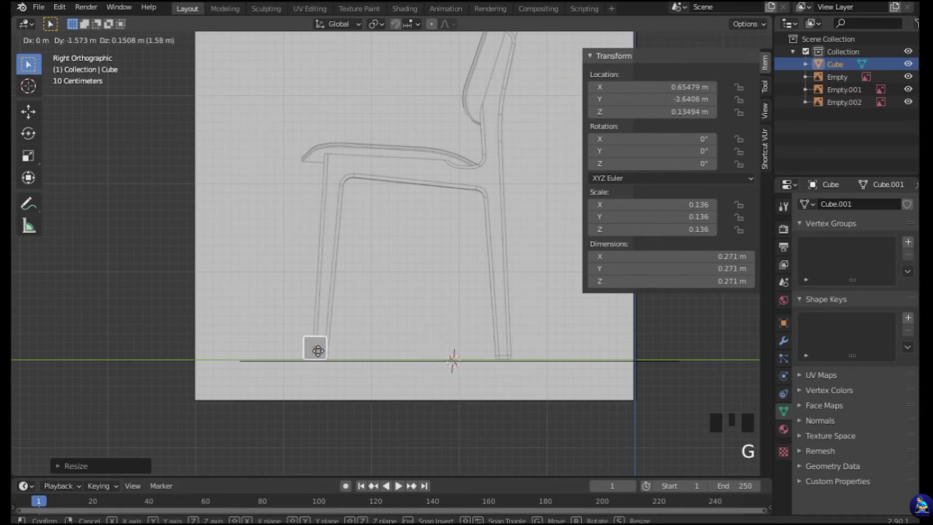
Zoom in on the leg's foot and bring up the Z shading pie menu.
scroll(up, 3)
middle_click(404, 350)
scroll(up, 3)
drag(562, 311, 524, 295)
key(z)
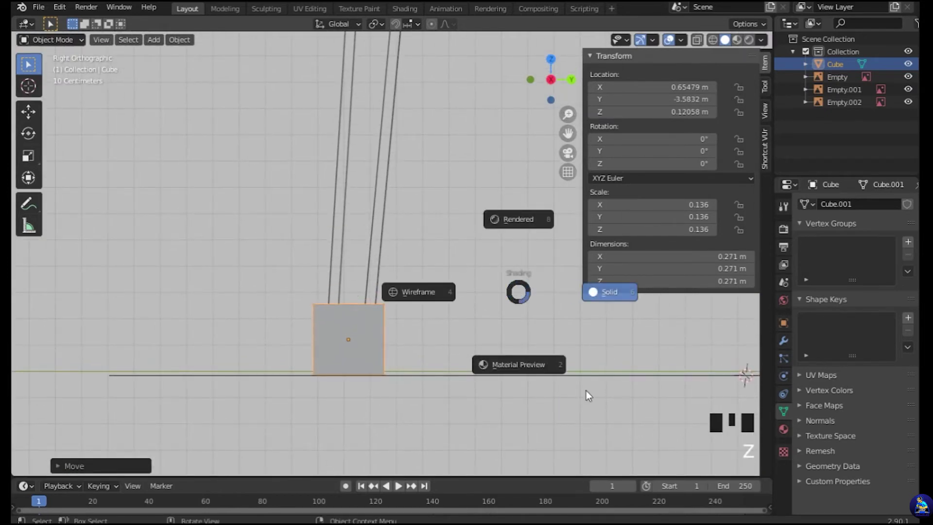
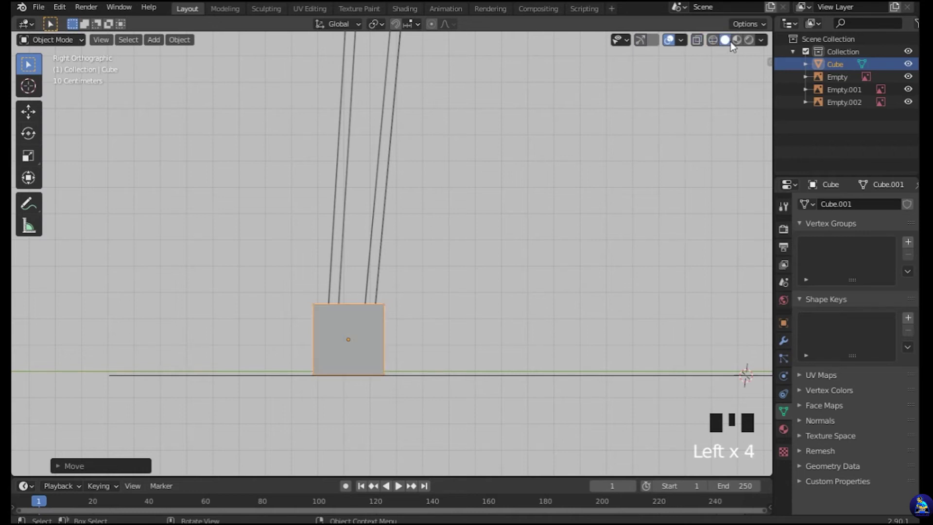
Try viewport shading modes, return to Solid with X-Ray on, and zoom to the foot.
click(739, 46)
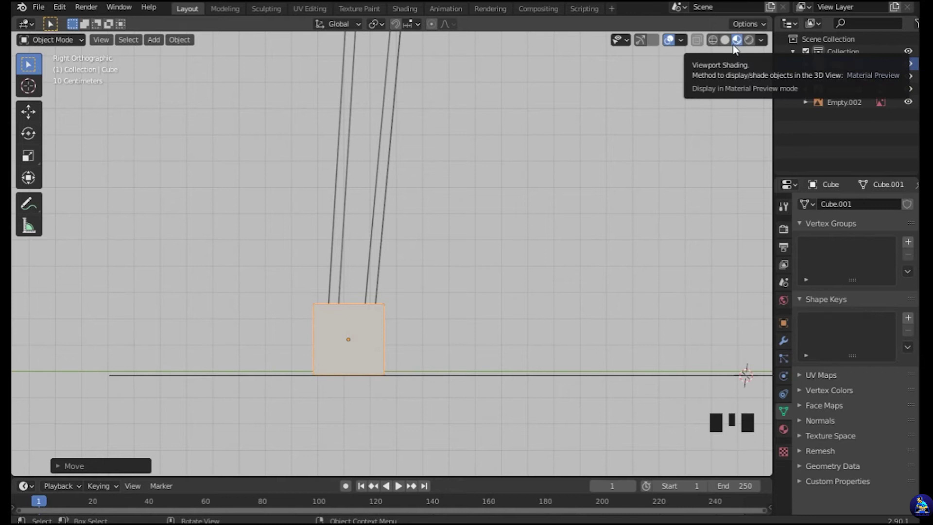
click(748, 45)
click(730, 47)
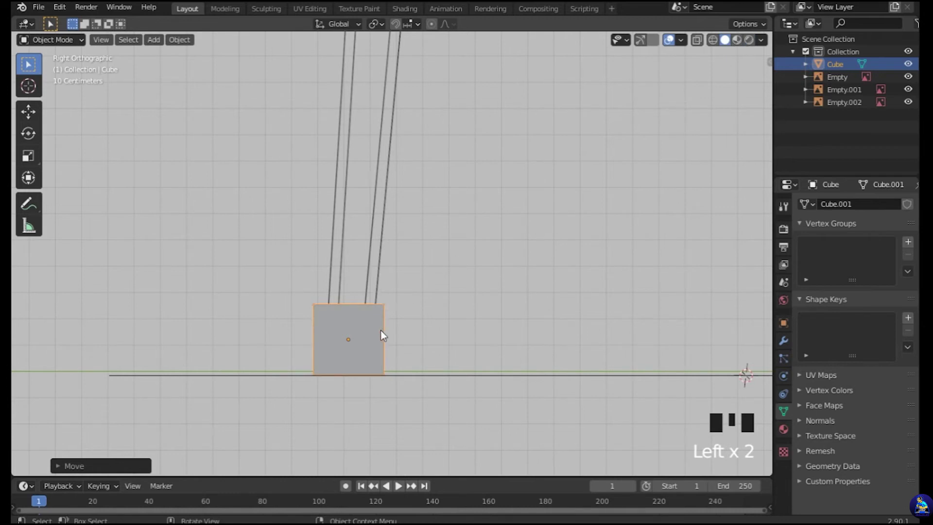
key(z)
scroll(up, 3)
drag(536, 327, 450, 320)
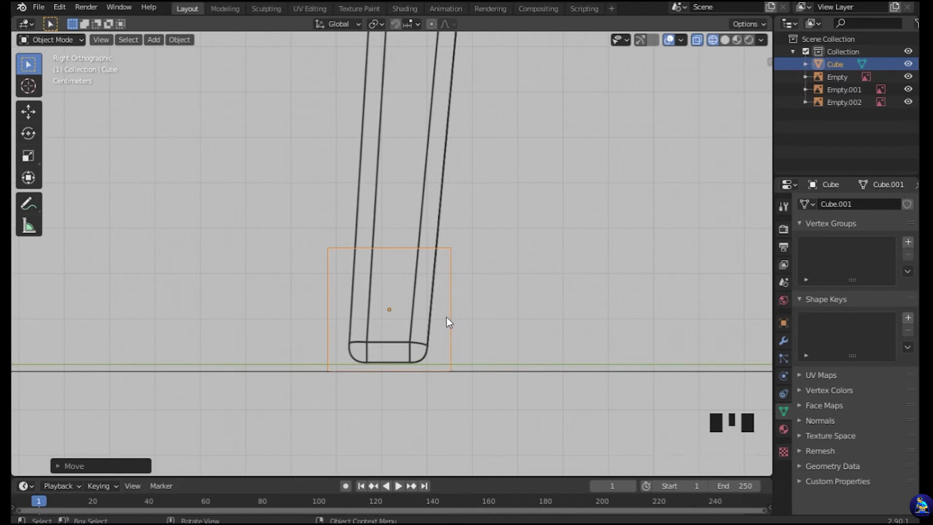
Scale the cube down to the leg's width and nudge it to hug the foot in the side reference.
key(s)
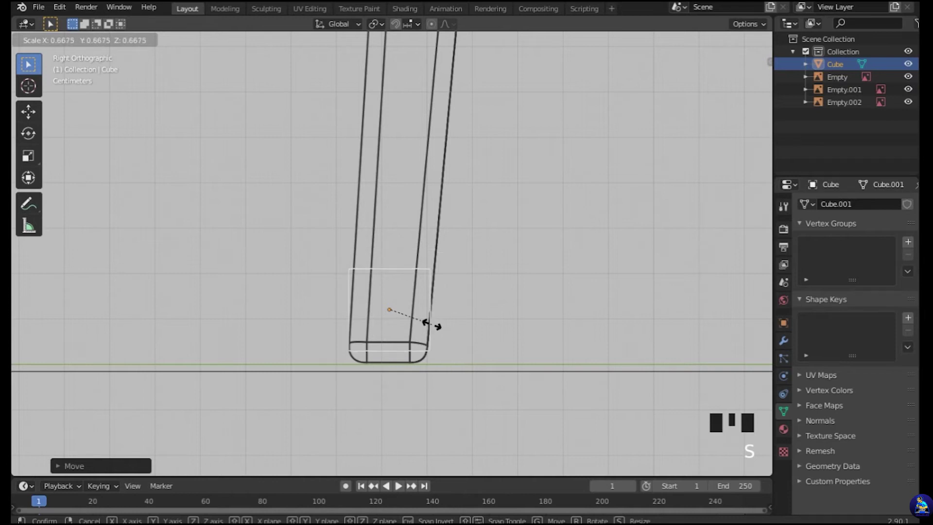
key(g)
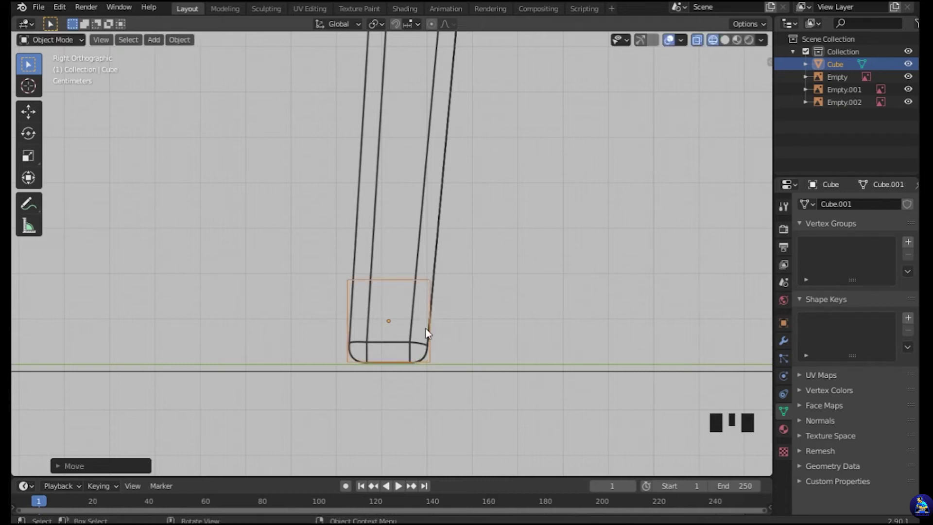
click(549, 324)
click(436, 335)
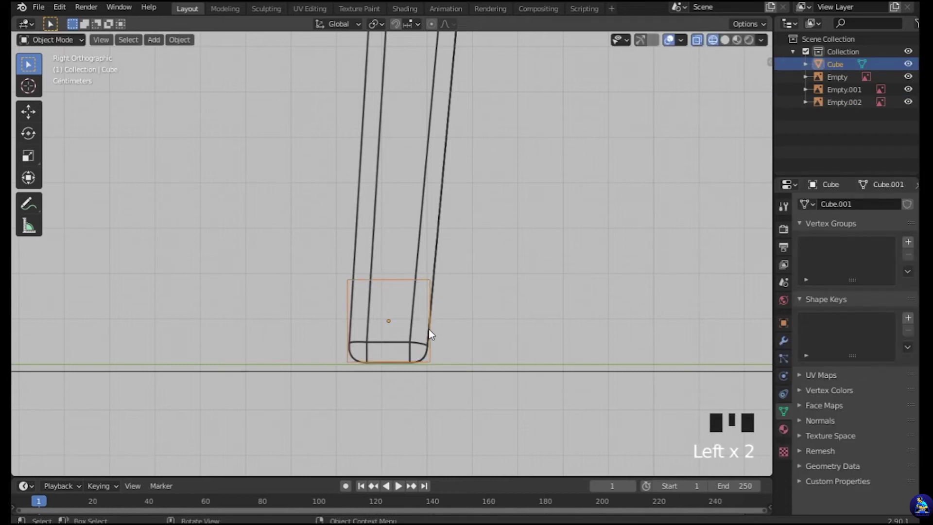
key(g)
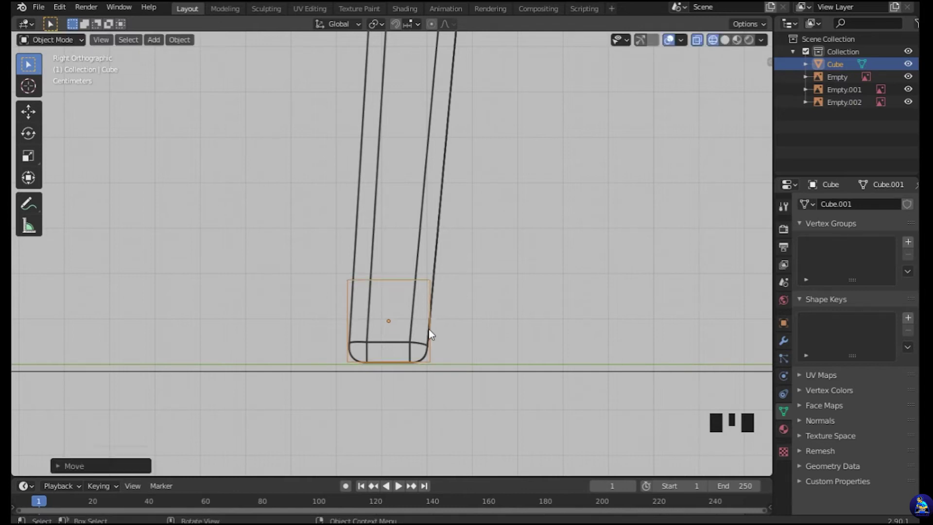
Reposition the side reference image so it lines up under the cube.
click(503, 313)
drag(543, 281, 501, 370)
key(Tab)
click(365, 363)
key(Tab)
drag(77, 49, 467, 370)
Reselect the cube and enter Edit Mode to start shaping the leg.
click(448, 311)
scroll(down, 3)
key(Tab)
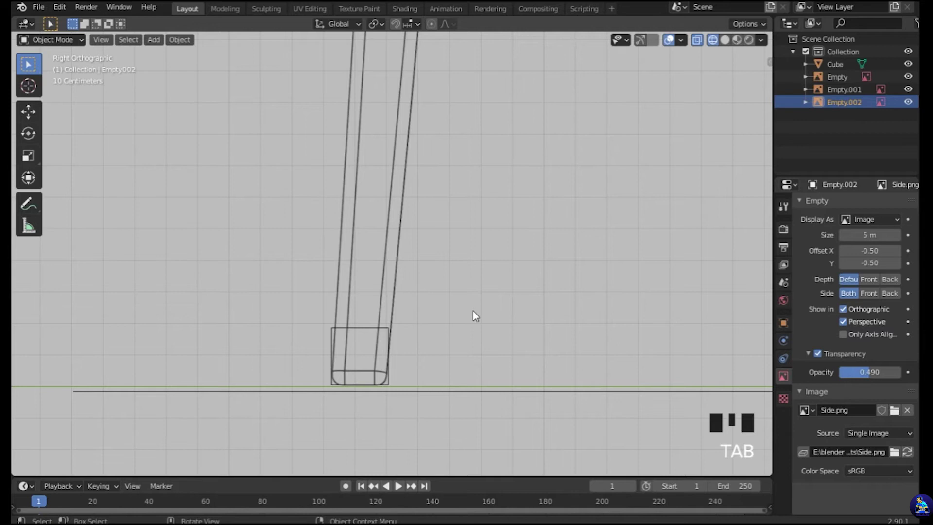
click(393, 331)
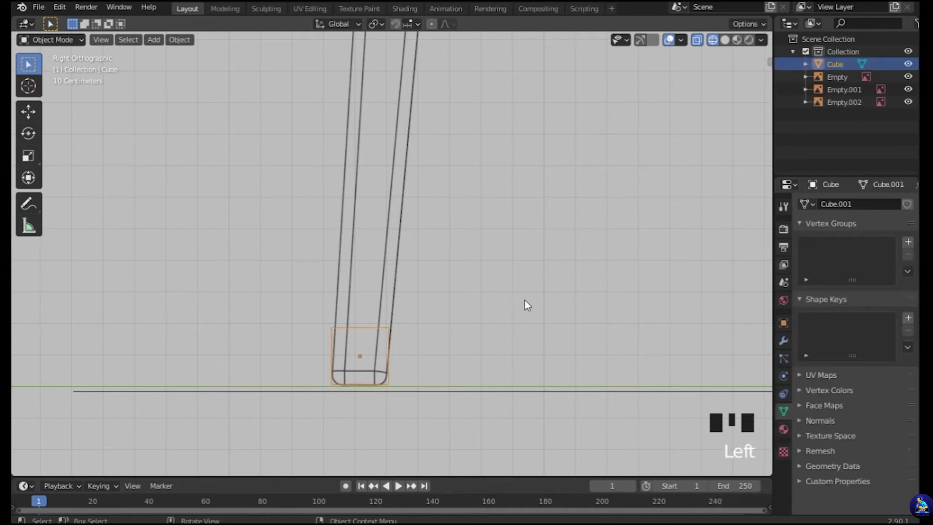
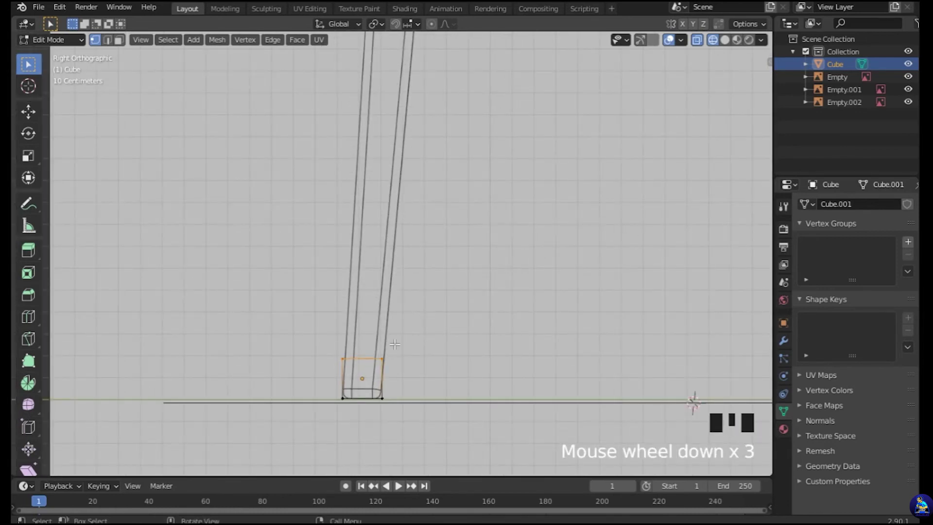
scroll(down, 3)
Move the leg's bottom vertices onto the ground line and slant the rear edge to the reference leg.
key(g)
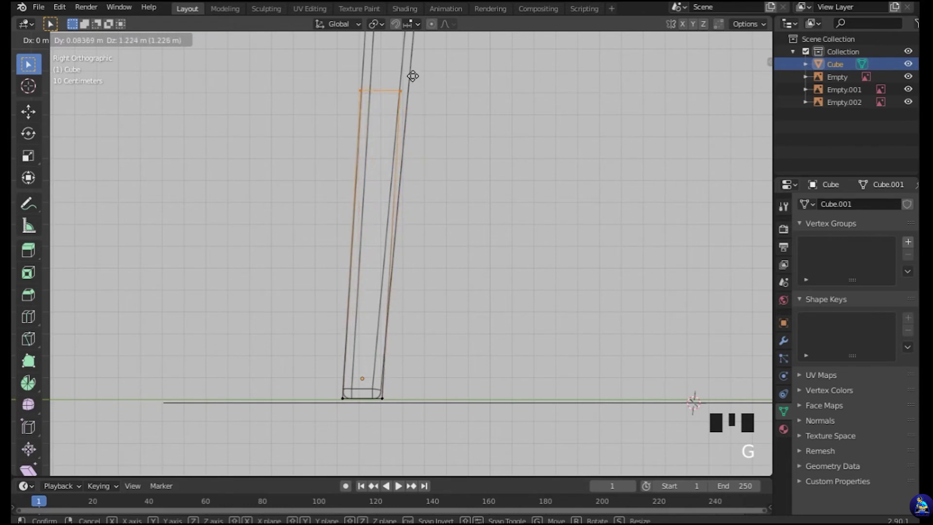
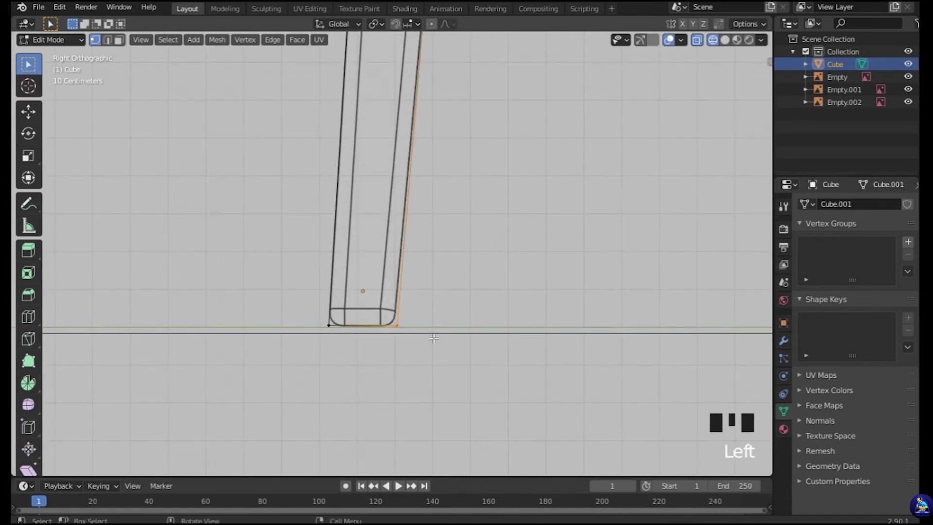
key(g)
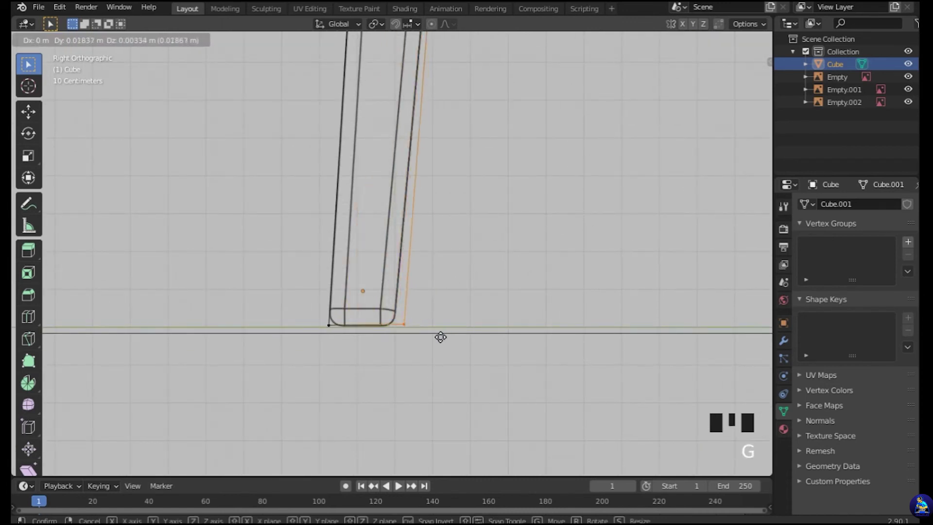
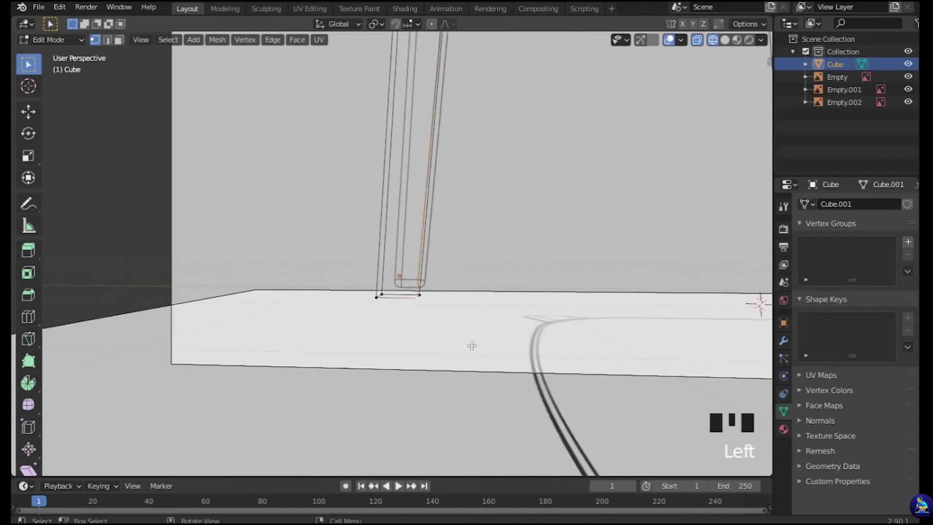
key(KP_3)
key(g)
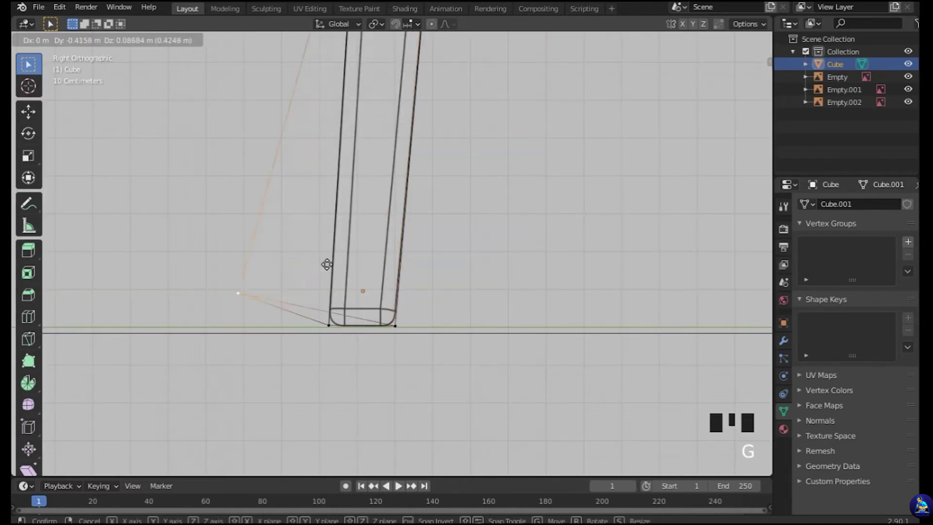
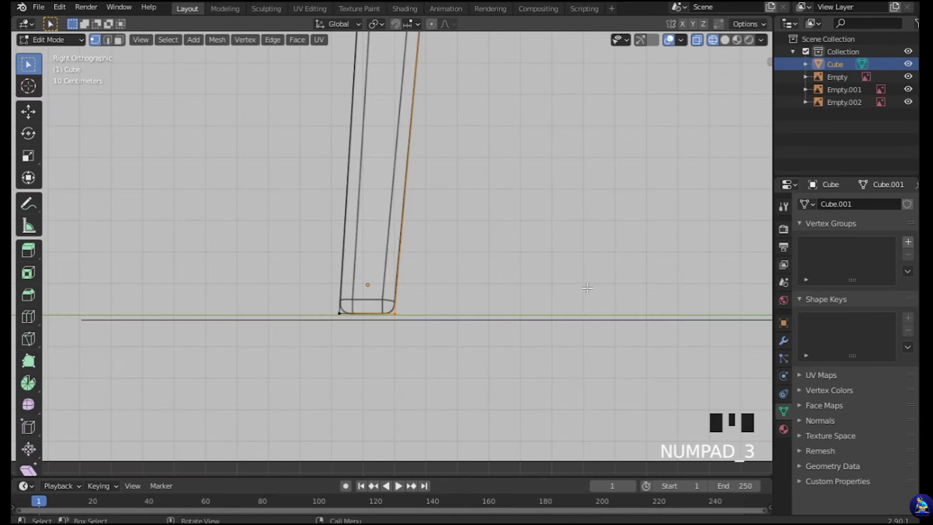
scroll(up, 3)
Loop cut near the leg top, then extrude the top face forward into a seat rail under the reference seat.
scroll(down, 3)
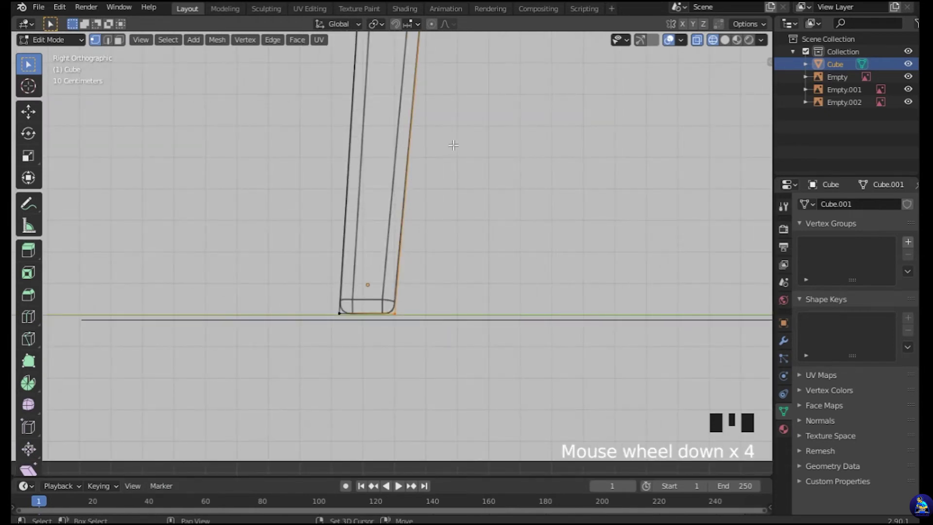
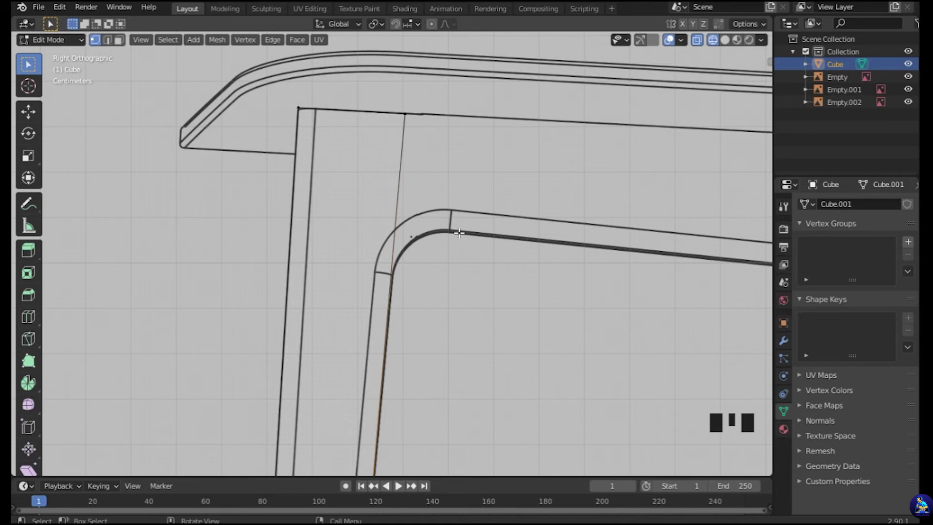
scroll(down, 3)
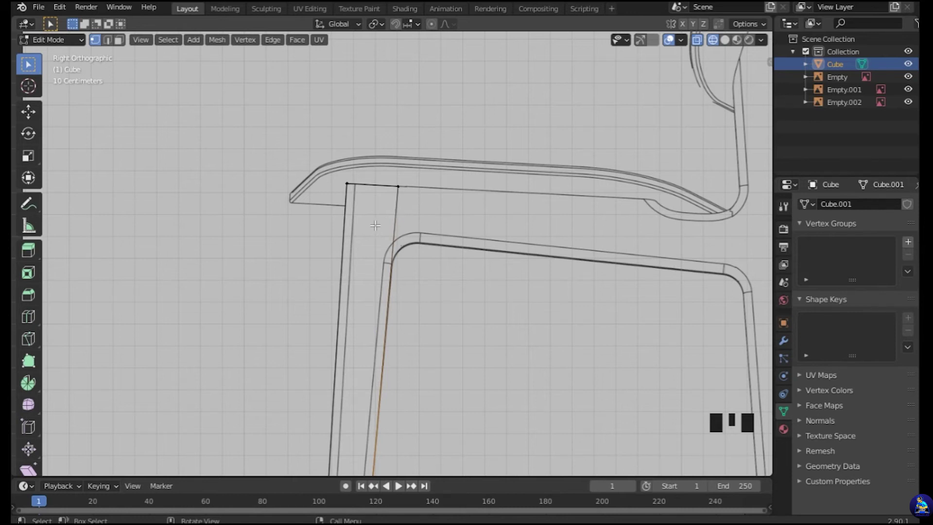
key(ctrl+r)
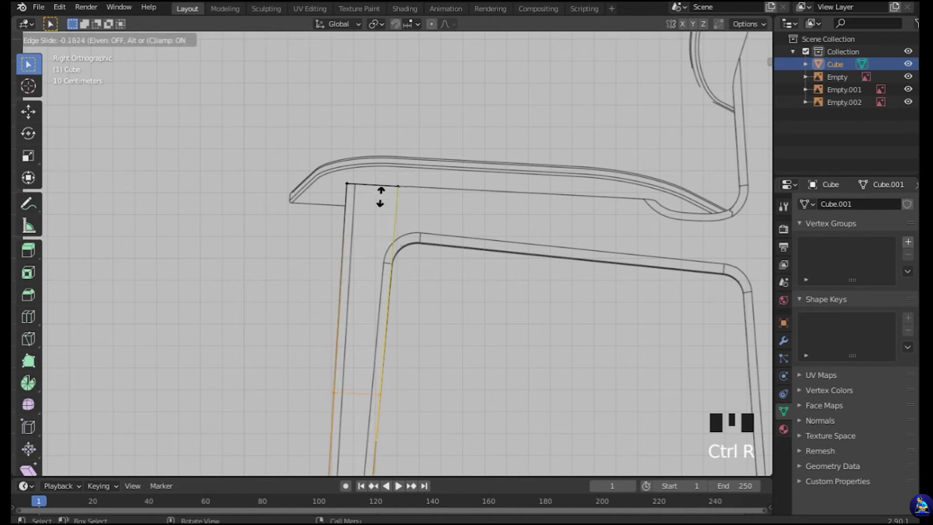
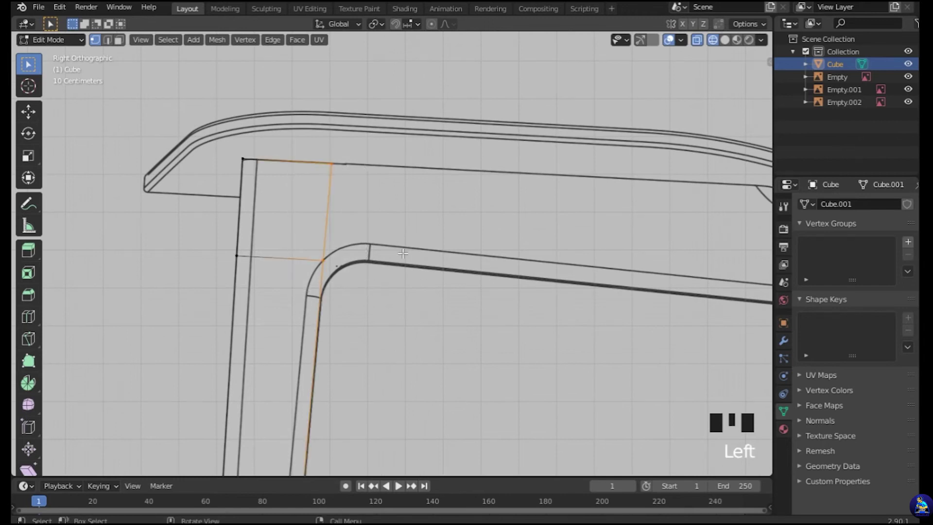
key(g)
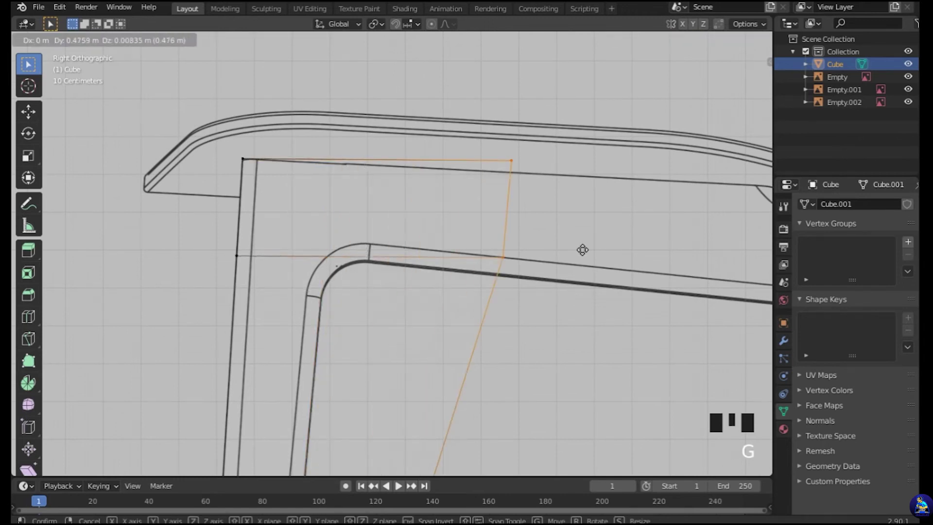
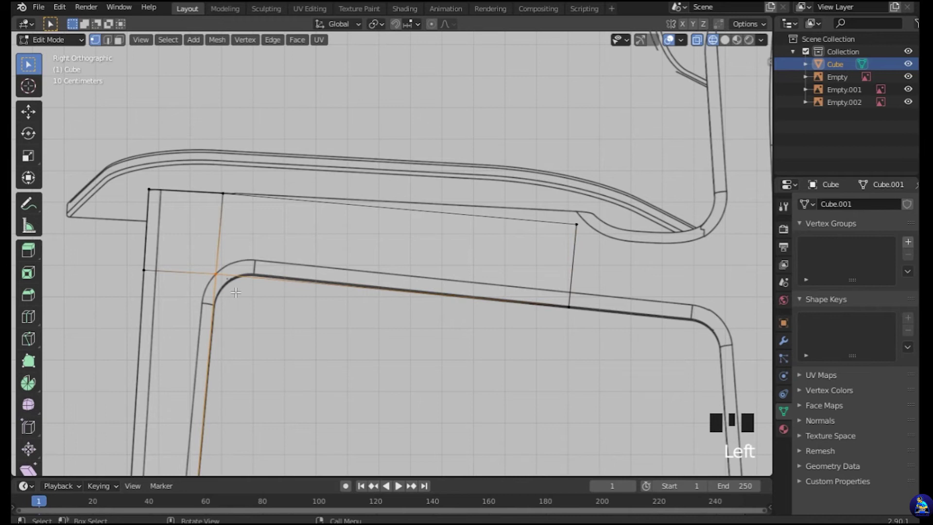
key(g)
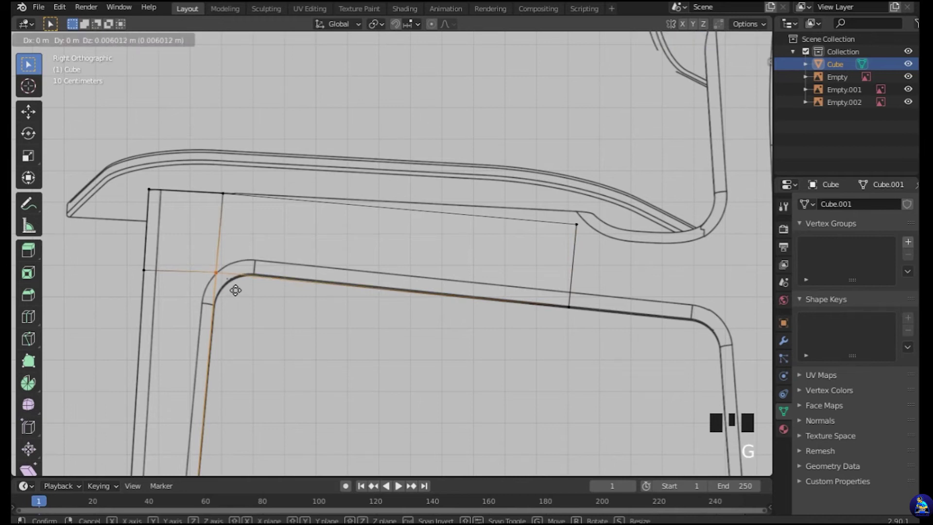
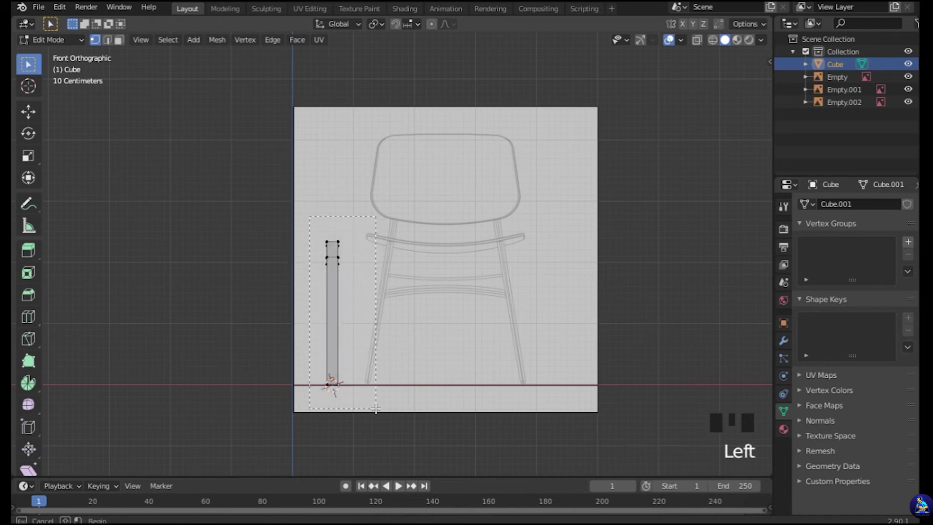
In Object Mode, move the leg and rail over the chair's right-hand leg in the front reference.
key(Tab)
key(g)
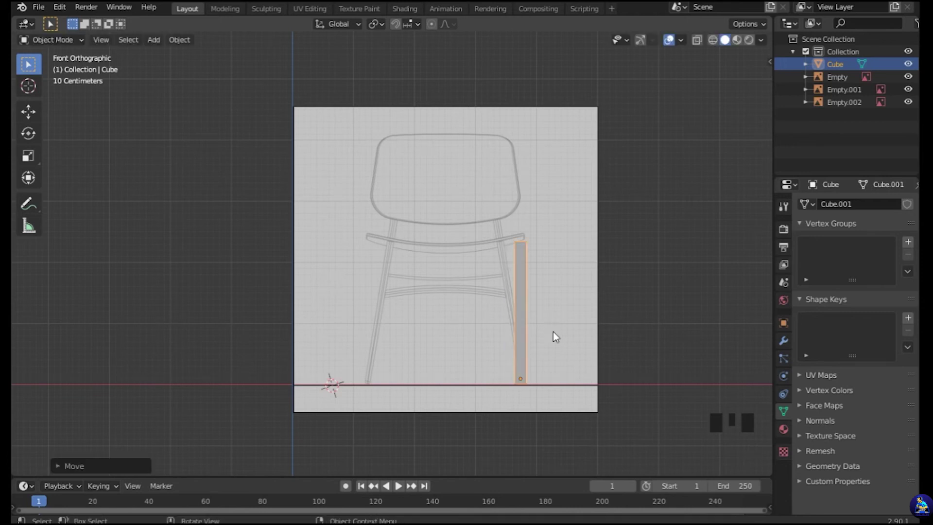
drag(650, 314, 514, 308)
key(KP_3)
scroll(up, 3)
scroll(up, 3)
scroll(down, 3)
Orbit between side and perspective views to check the leg placement against the reference.
drag(462, 353, 514, 219)
key(z)
scroll(up, 3)
scroll(down, 3)
drag(455, 260, 562, 269)
scroll(down, 3)
scroll(down, 3)
drag(653, 265, 534, 264)
key(KP_3)
scroll(up, 3)
drag(591, 224, 528, 327)
scroll(down, 3)
drag(549, 318, 491, 325)
scroll(down, 3)
scroll(down, 3)
drag(465, 386, 447, 327)
key(KP_3)
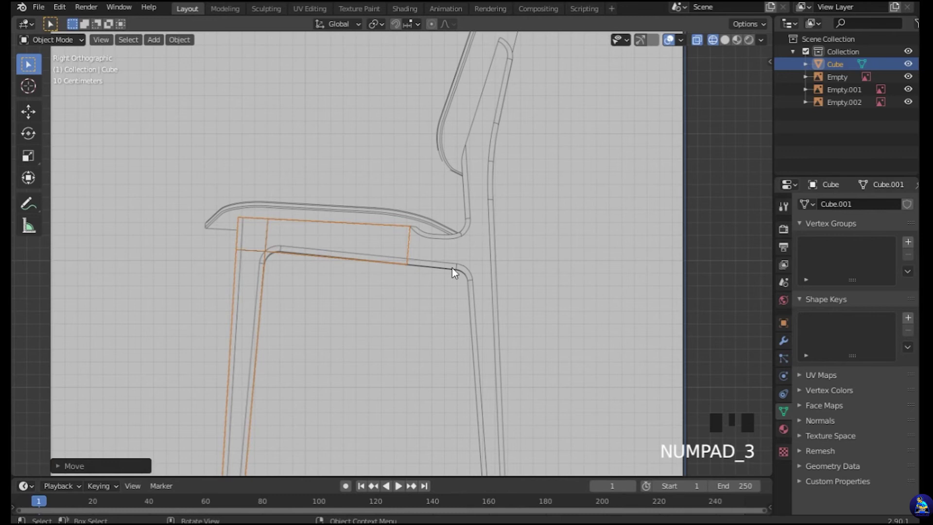
drag(374, 302, 446, 315)
scroll(down, 3)
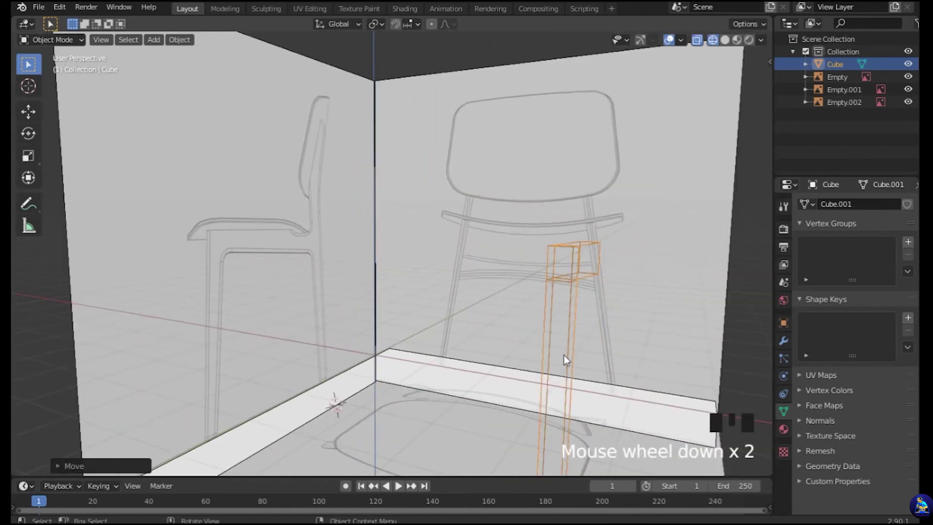
drag(600, 383, 499, 376)
key(KP_3)
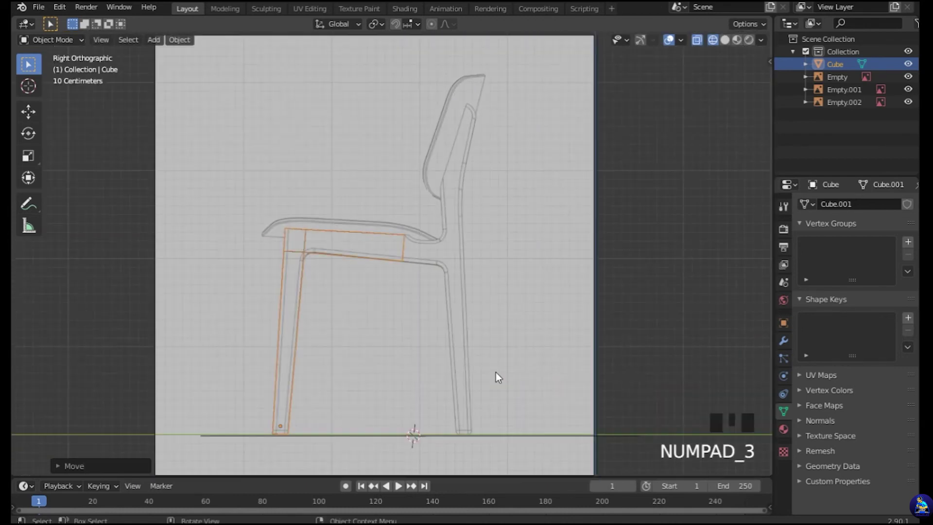
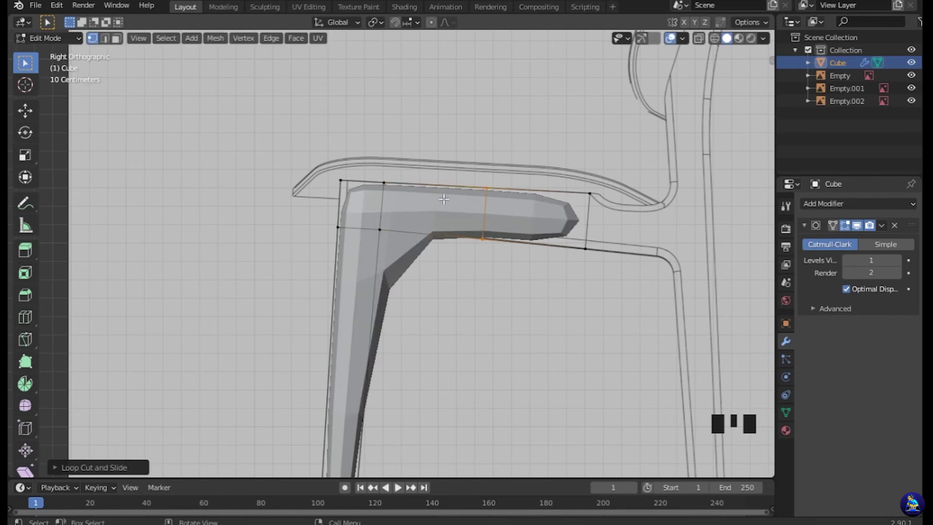
With X-ray on, loop cut the seat rail and the leg top and slide the leg loop up toward the bend.
key(ctrl+z)
key(z)
scroll(up, 3)
key(ctrl+r)
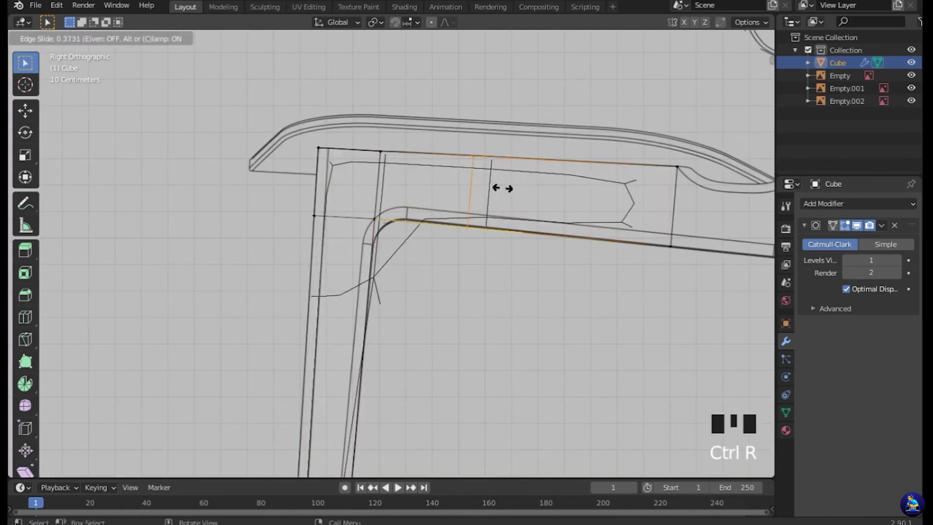
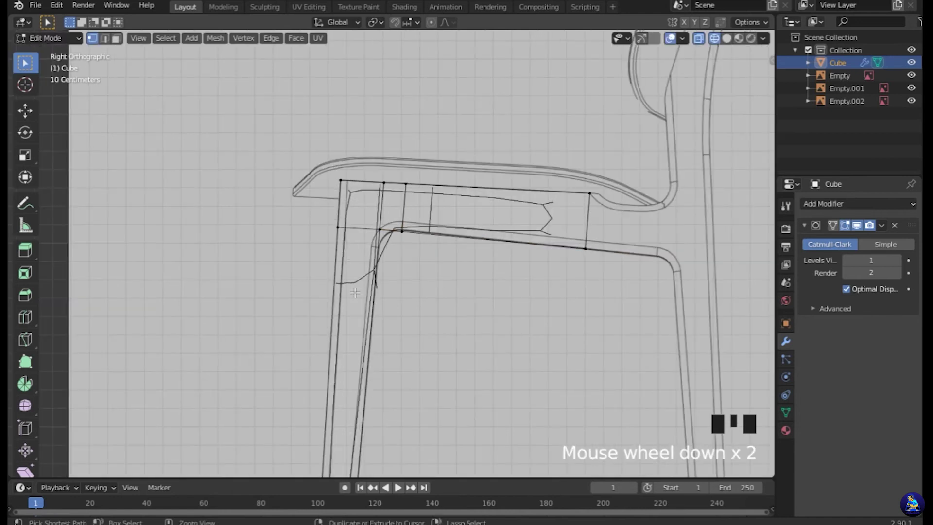
key(ctrl+r)
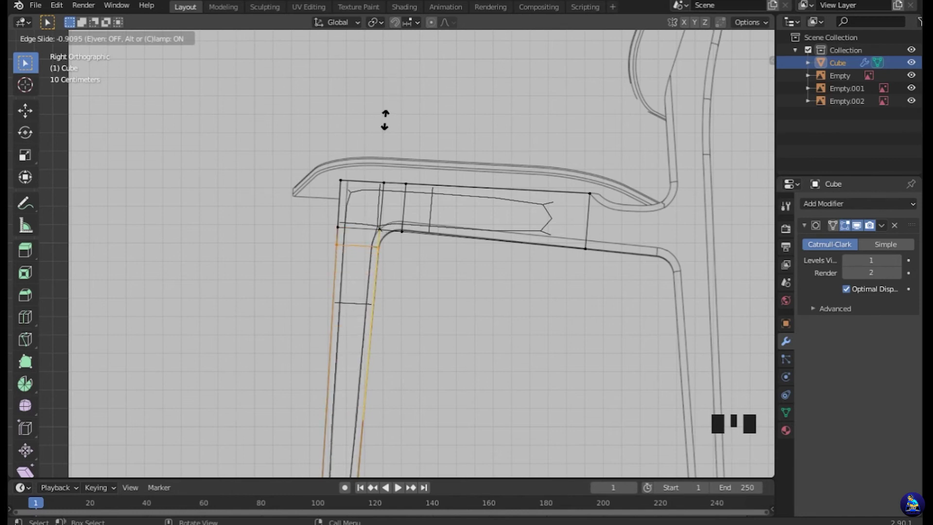
scroll(up, 3)
scroll(up, 3)
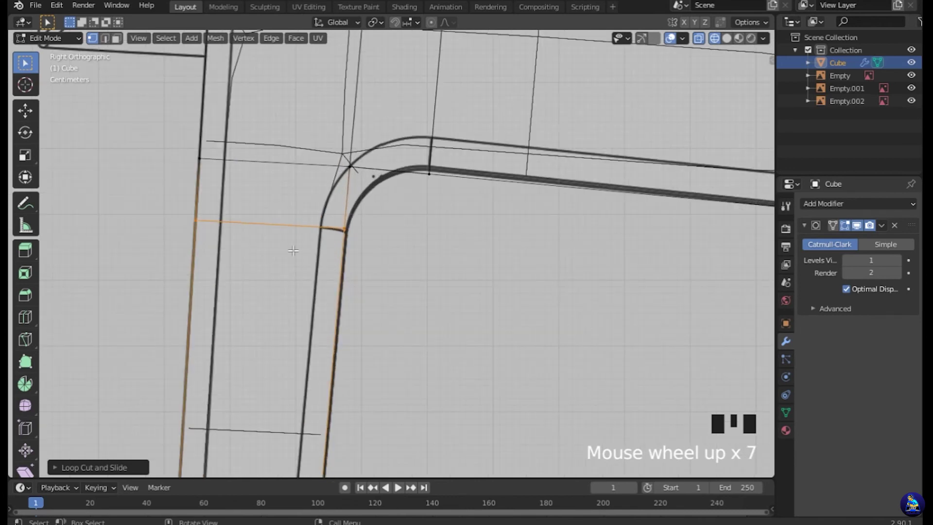
key(g)
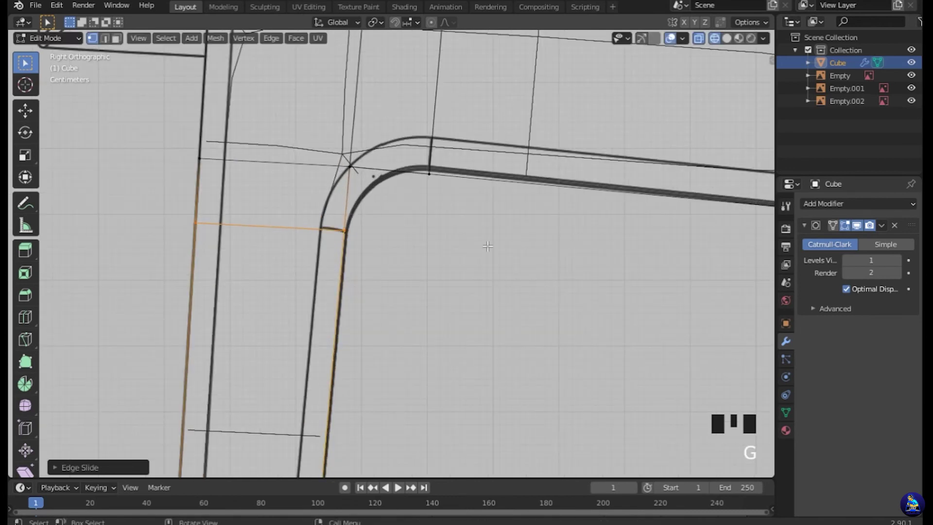
scroll(down, 3)
key(z)
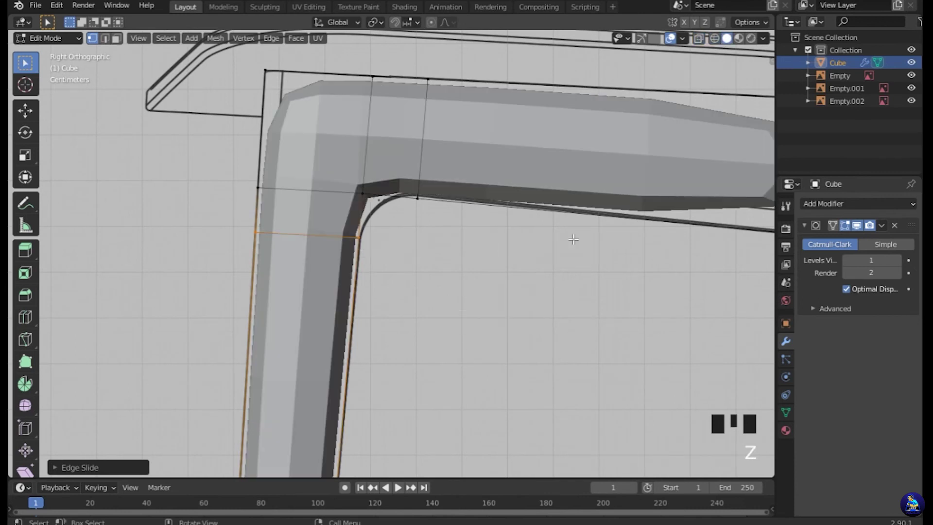
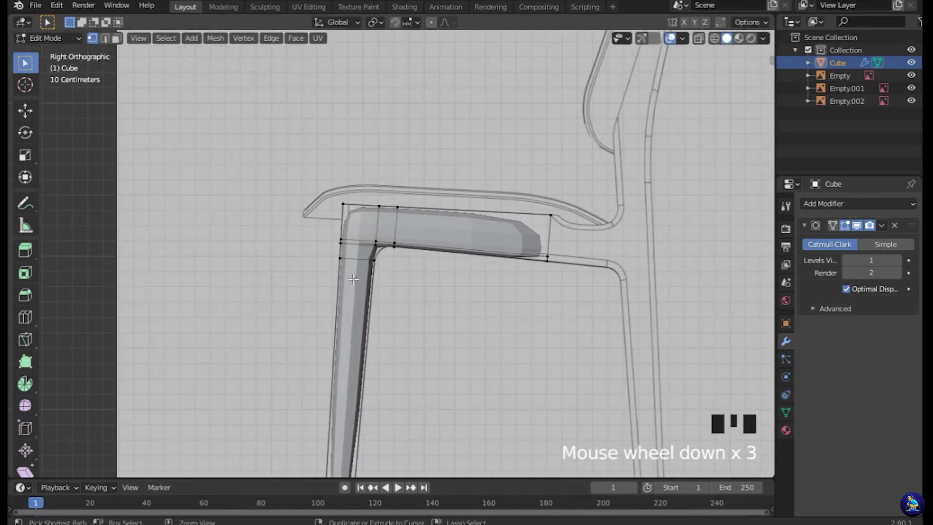
Add another edge loop across the leg and edge-slide it close to the corner, then turn X-ray off.
key(ctrl+r)
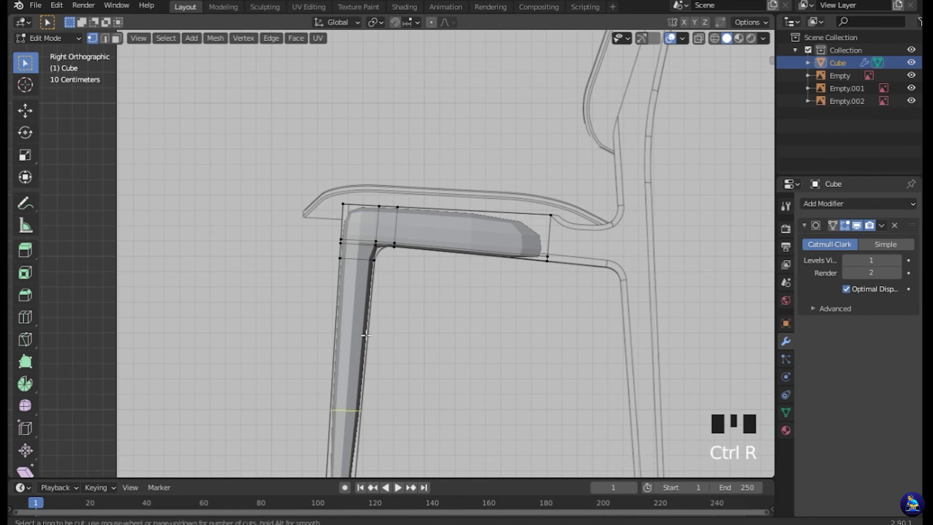
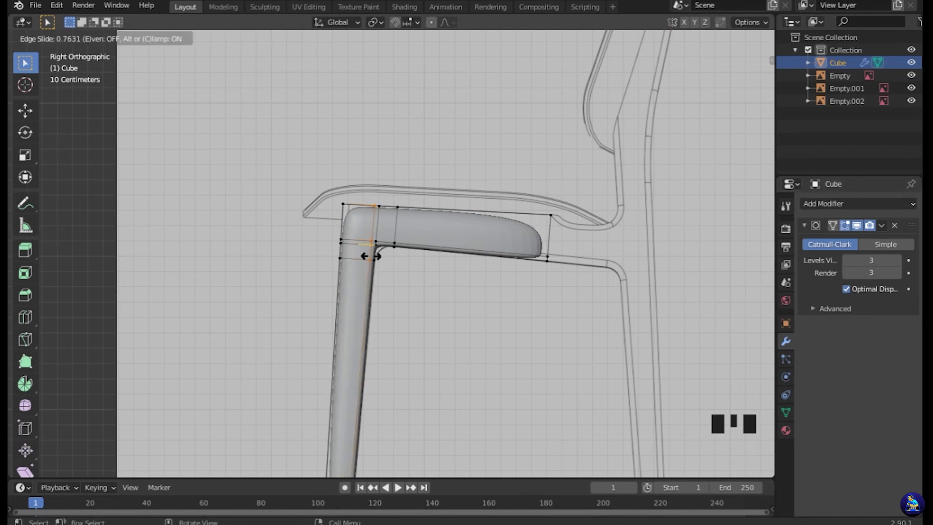
scroll(up, 3)
scroll(up, 3)
scroll(down, 3)
key(g)
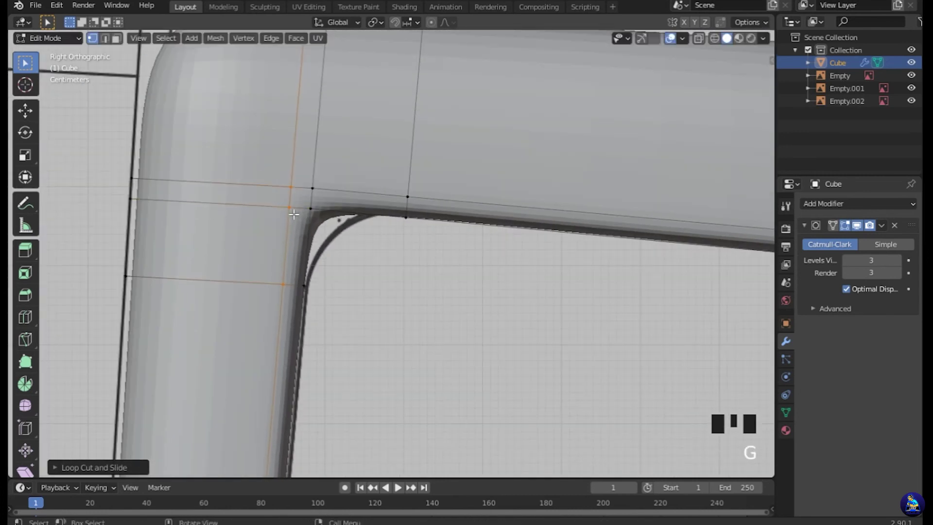
key(g)
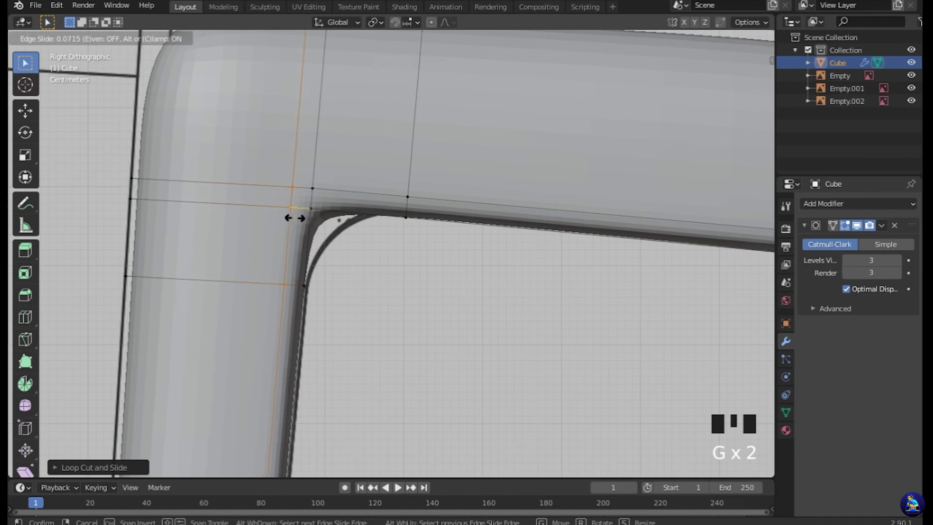
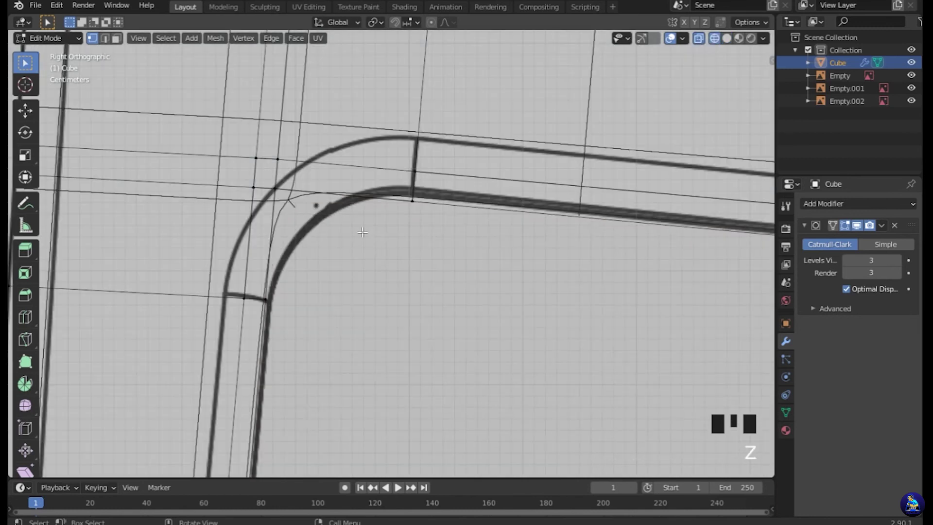
key(z)
Return to Object Mode and inspect the subdivided leg and rail from around the corner.
key(Tab)
scroll(up, 3)
drag(256, 187, 421, 233)
scroll(down, 3)
scroll(up, 3)
scroll(down, 3)
drag(471, 264, 340, 303)
scroll(down, 3)
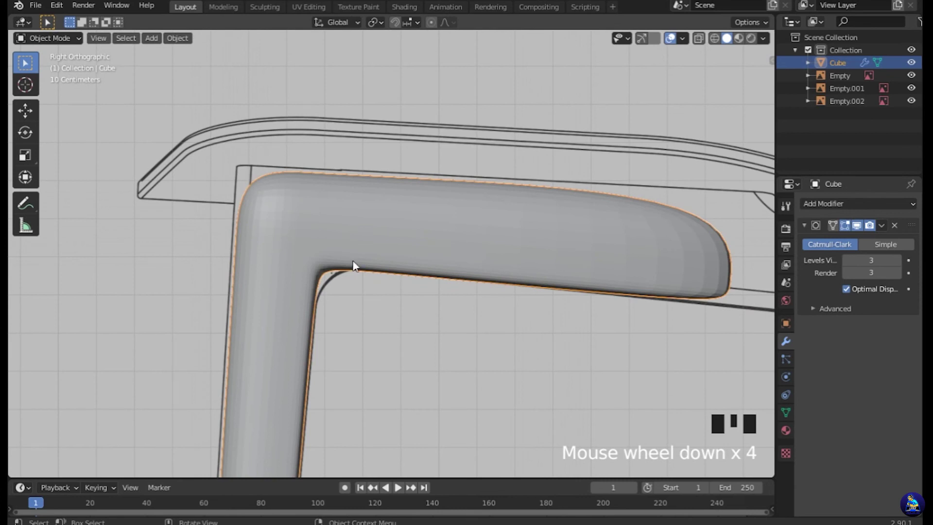
Nudge the leg and rail a few millimetres onto the reference outline and zoom in on the corner.
key(g)
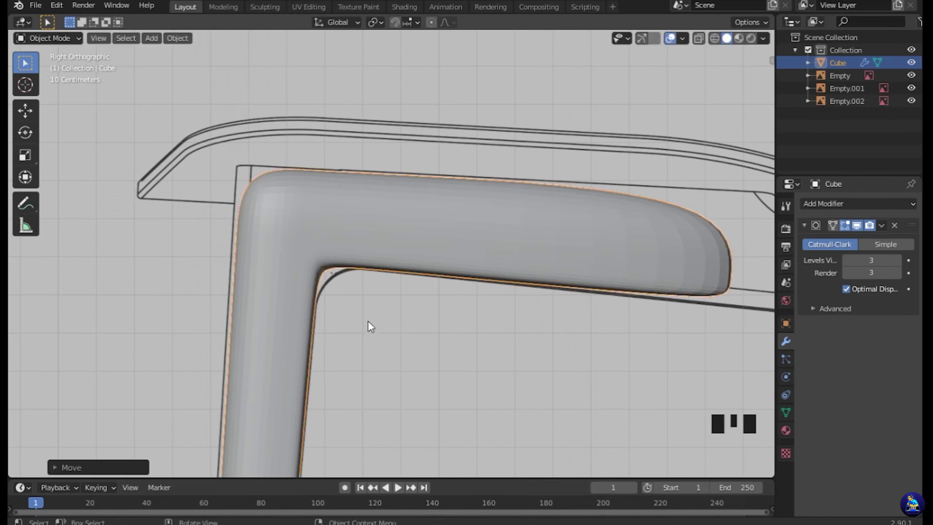
scroll(up, 3)
click(362, 323)
drag(339, 331, 421, 281)
scroll(up, 3)
scroll(up, 3)
scroll(down, 3)
drag(361, 255, 389, 263)
Reopen the leg mesh in Edit Mode with the corner's edges and vertices in view.
key(Tab)
click(390, 220)
key(Tab)
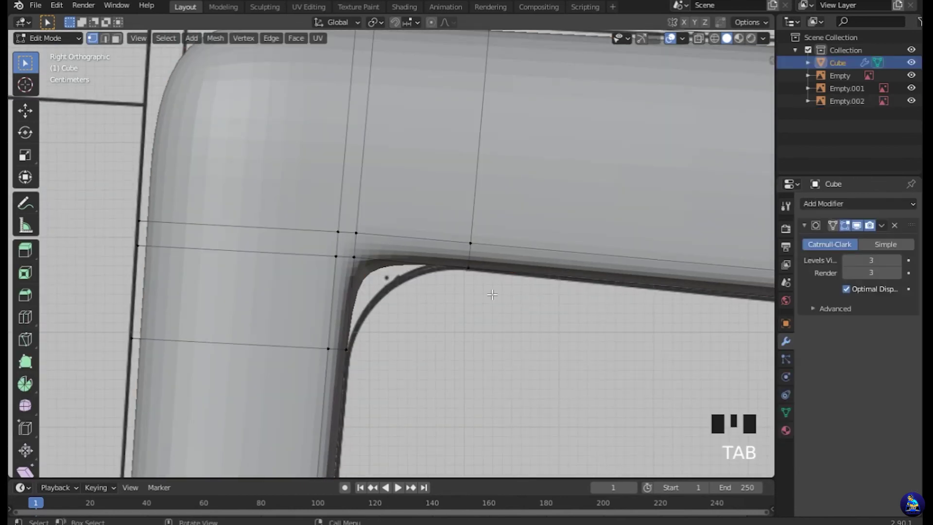
Switch between vertex and edge select modes while comparing the corner with the reference.
click(129, 45)
key(2)
key(1)
key(2)
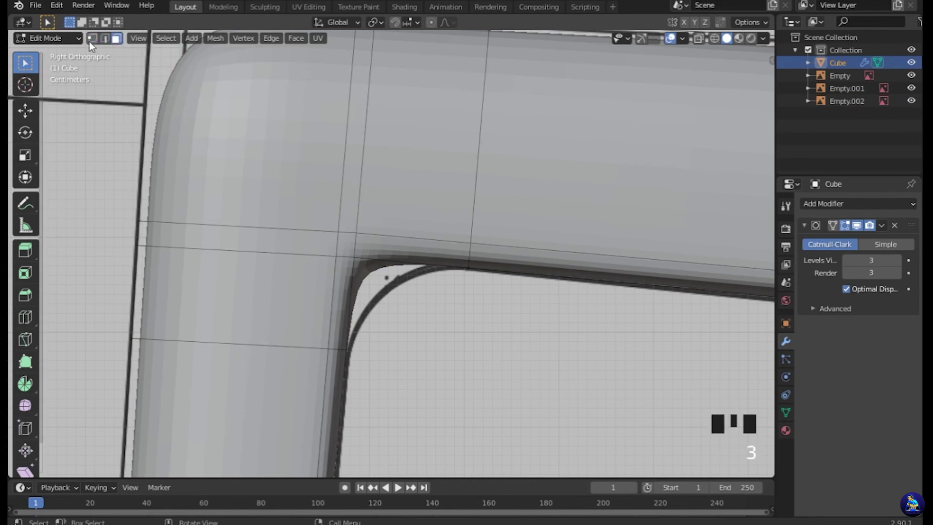
click(111, 41)
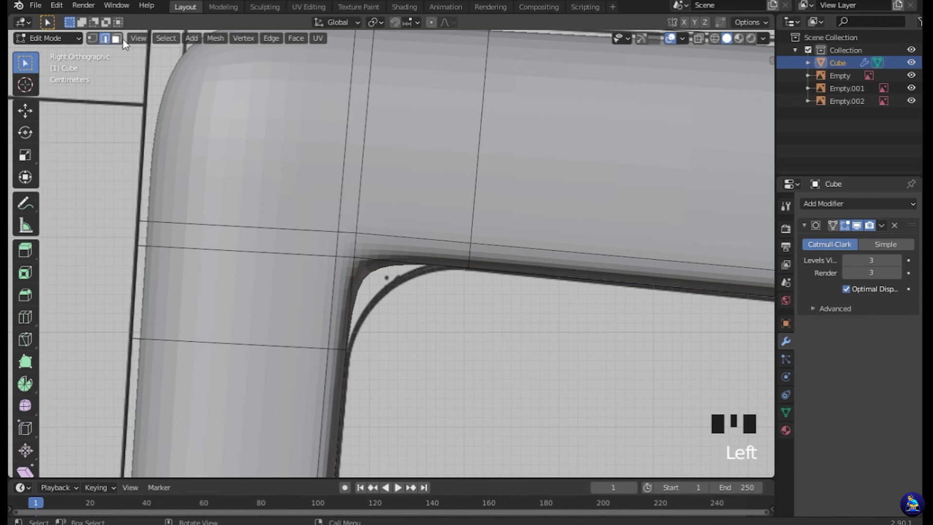
click(121, 41)
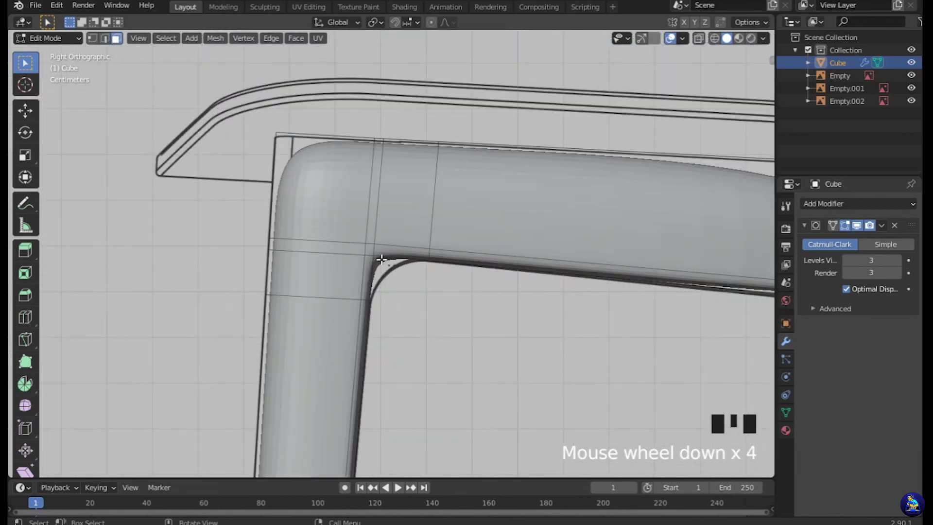
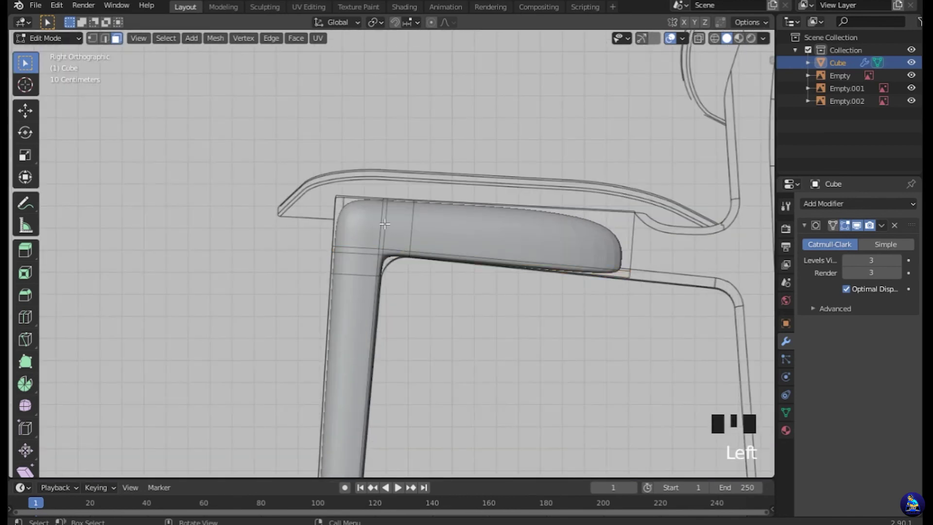
scroll(up, 3)
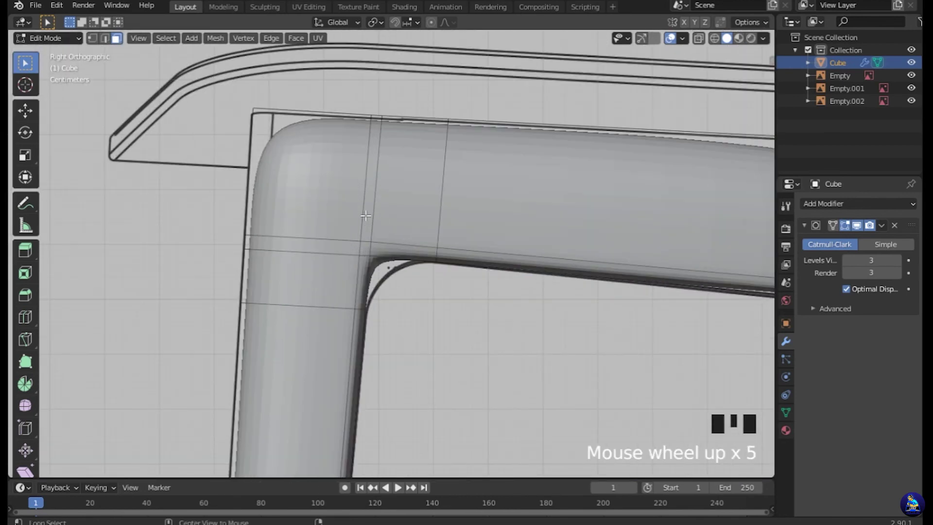
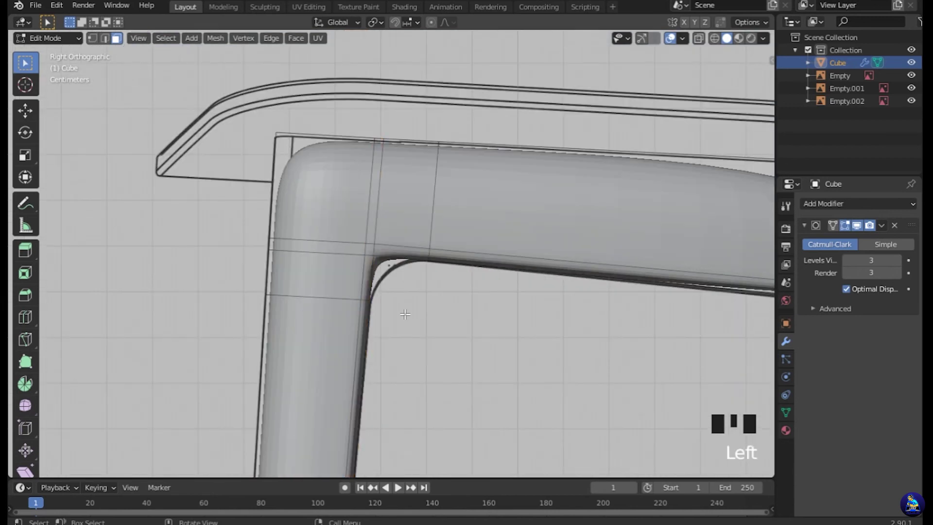
Slide the corner edge toward the inner bend and return to vertex select for fine adjustment.
scroll(up, 3)
scroll(up, 3)
key(Tab)
key(Tab)
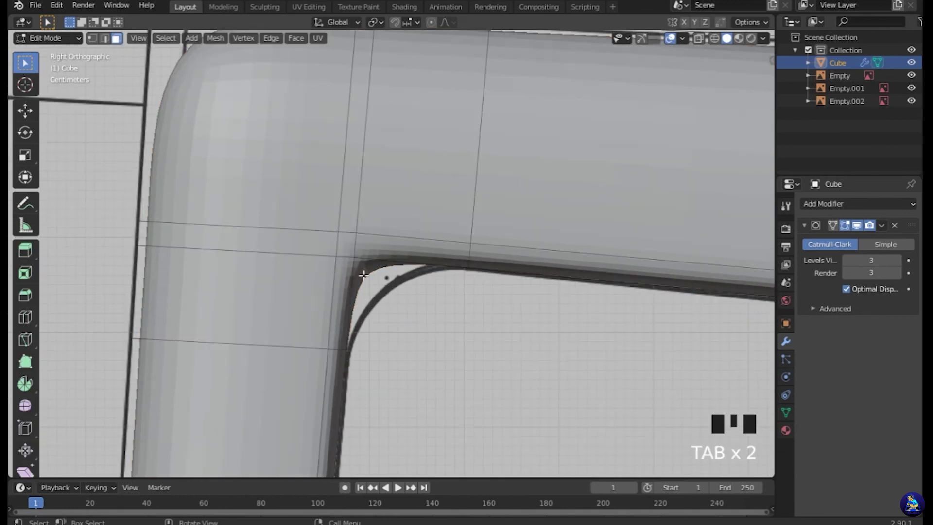
key(1)
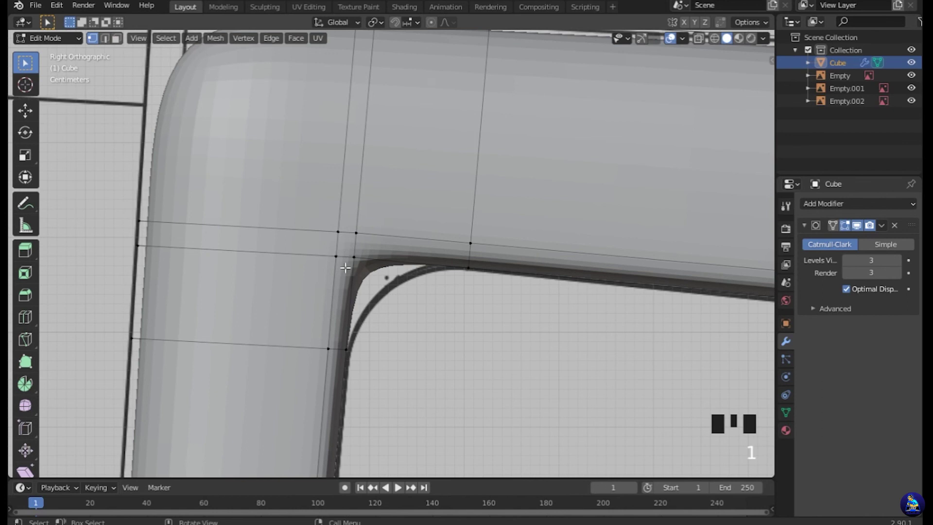
scroll(up, 3)
scroll(up, 3)
scroll(down, 3)
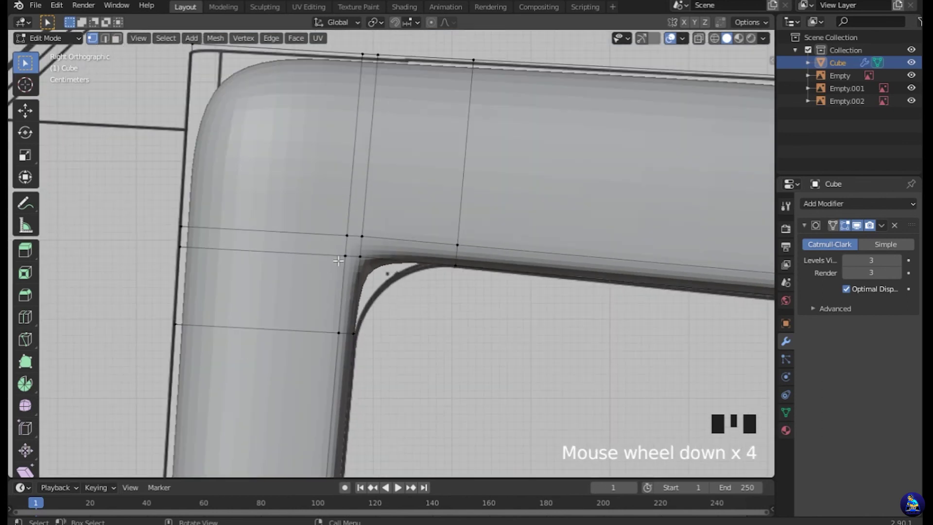
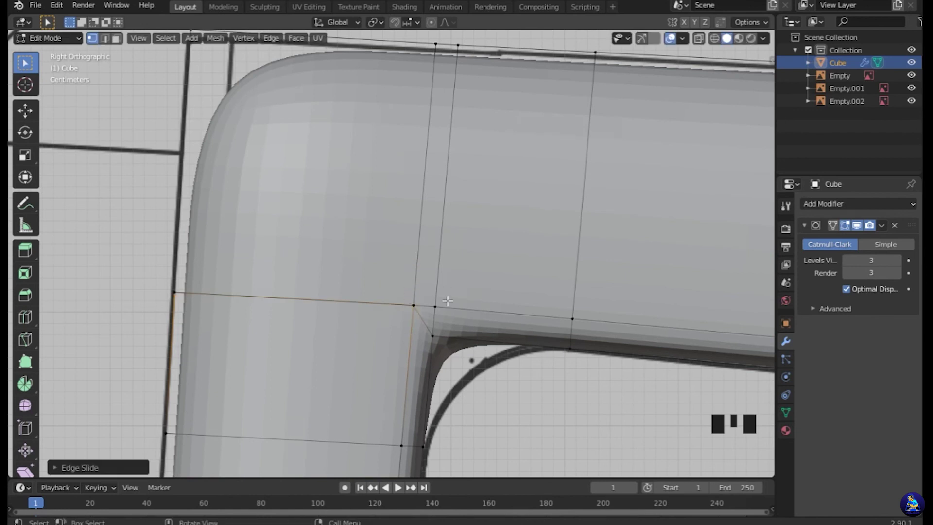
Move the corner vertex into place, then select all and merge by distance, removing four duplicate vertices.
scroll(up, 3)
key(g)
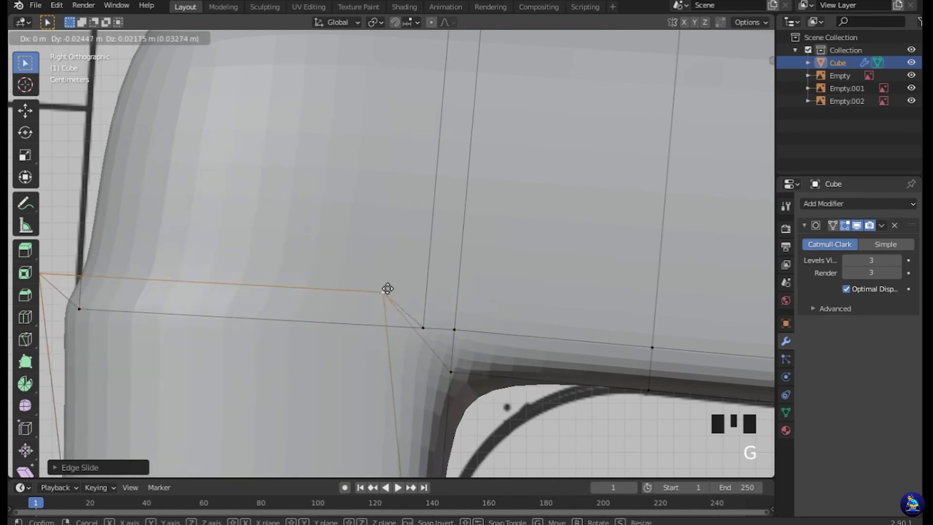
scroll(down, 3)
key(a)
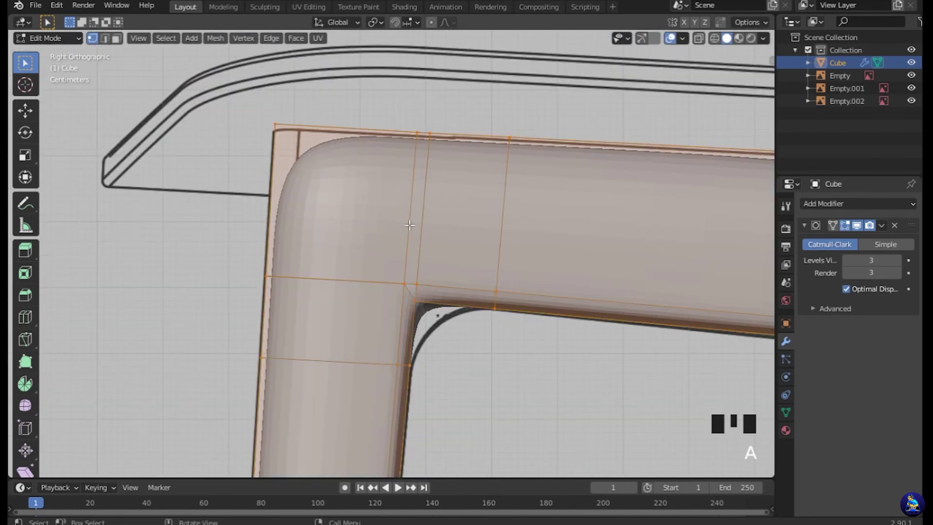
key(m)
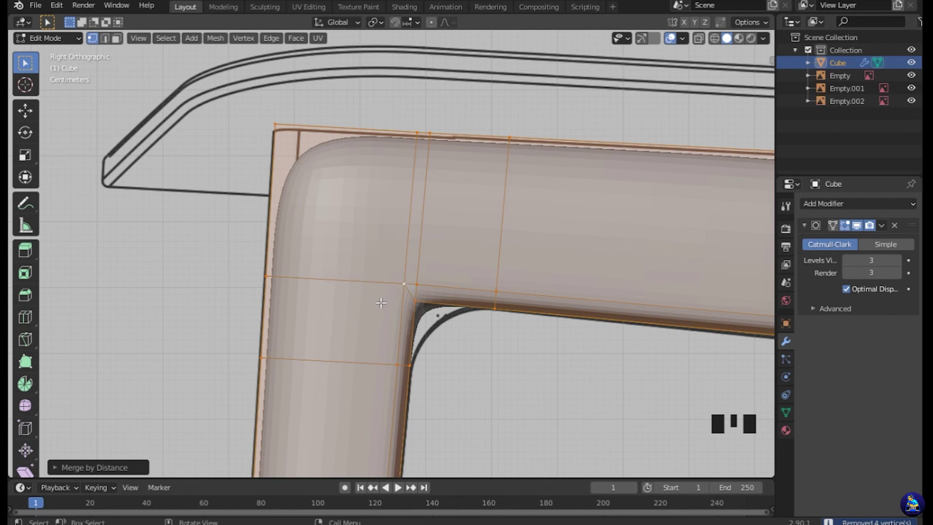
scroll(up, 3)
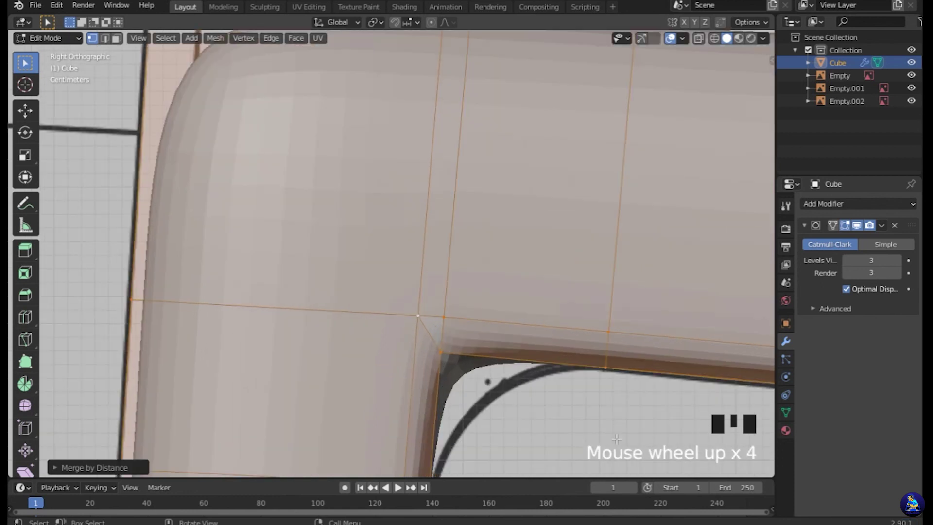
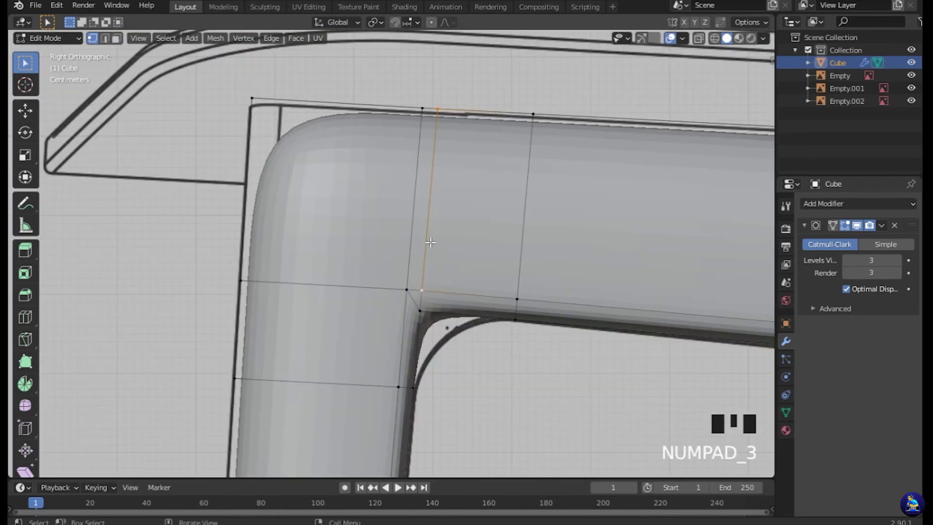
Slide the rail's corner edge toward the bend, merge by distance again, and pull the inner corner vertex down along the reference curve.
key(g)
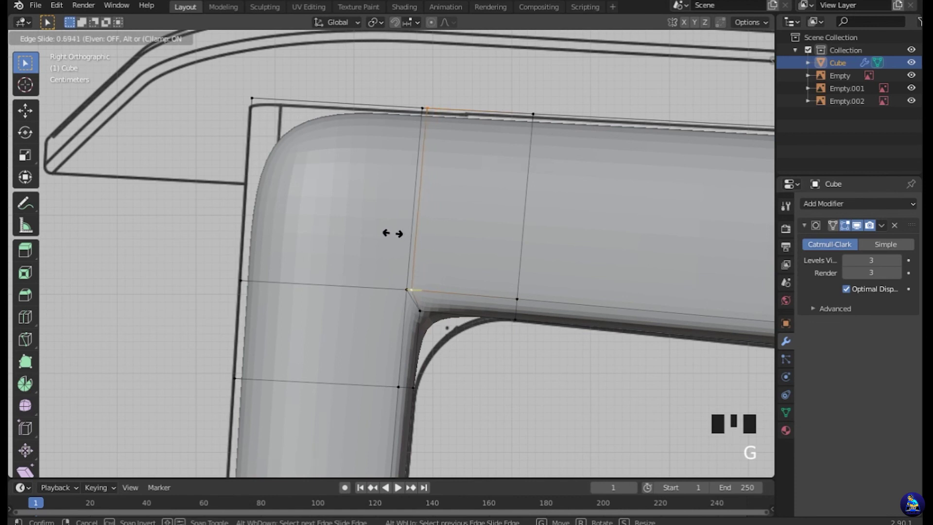
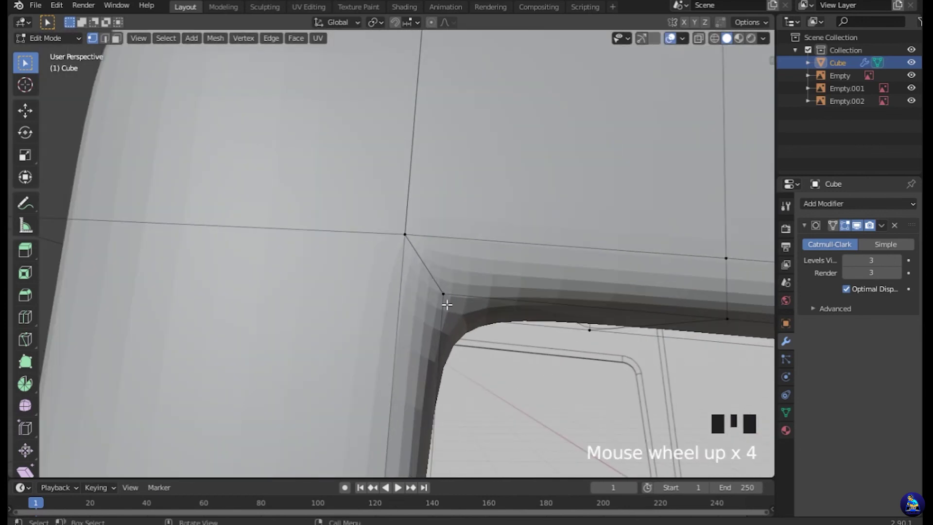
key(m)
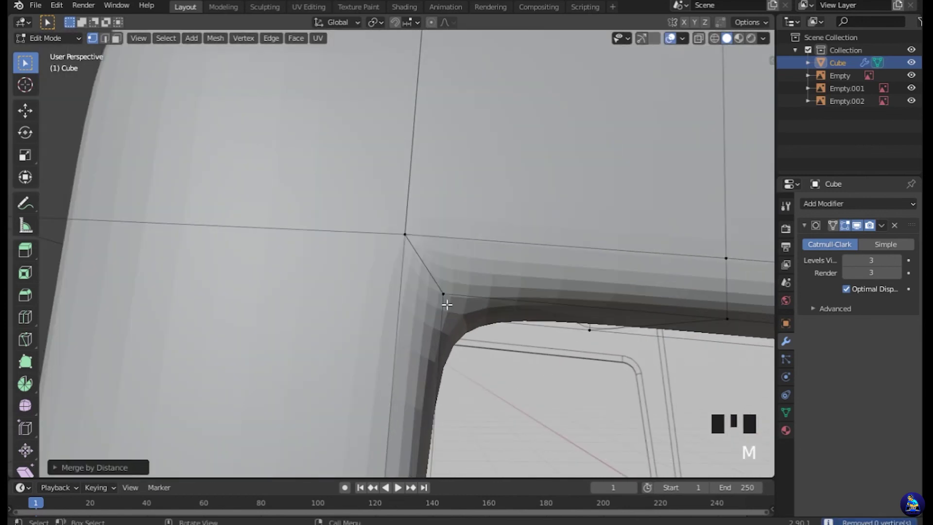
key(a)
key(m)
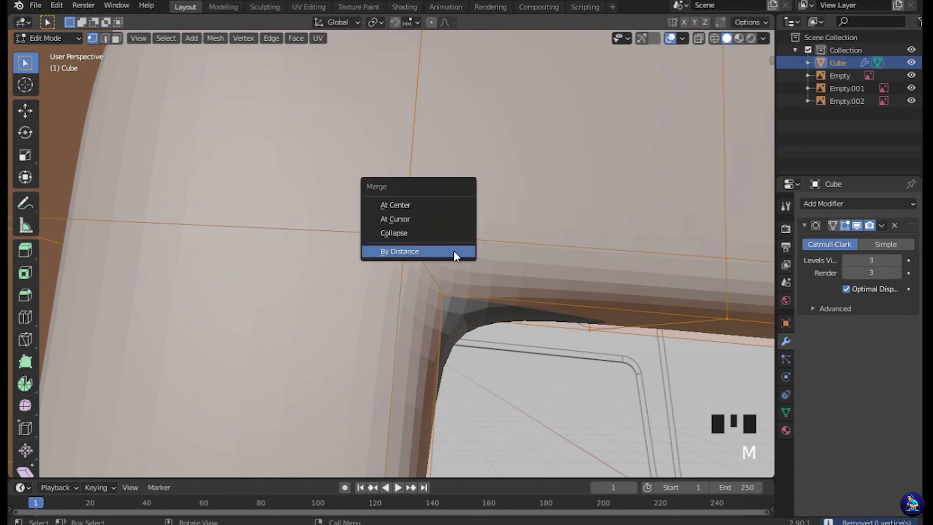
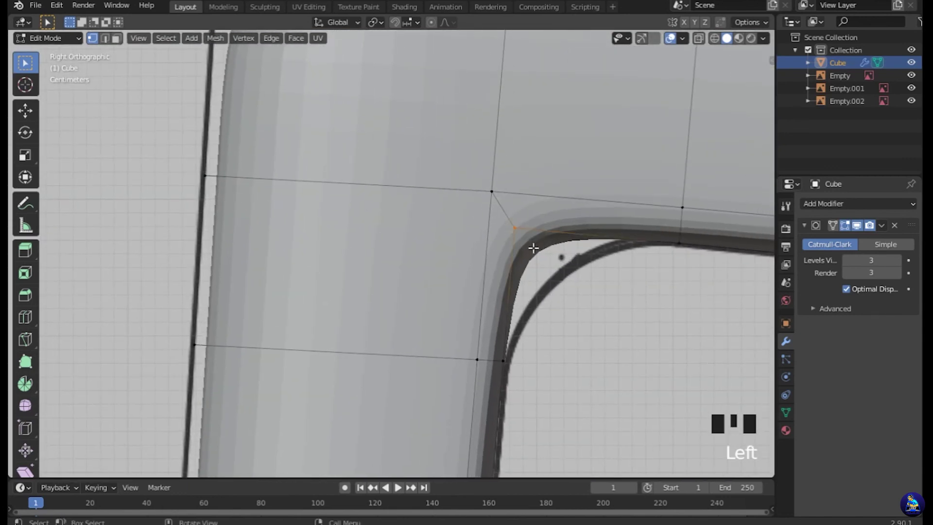
key(g)
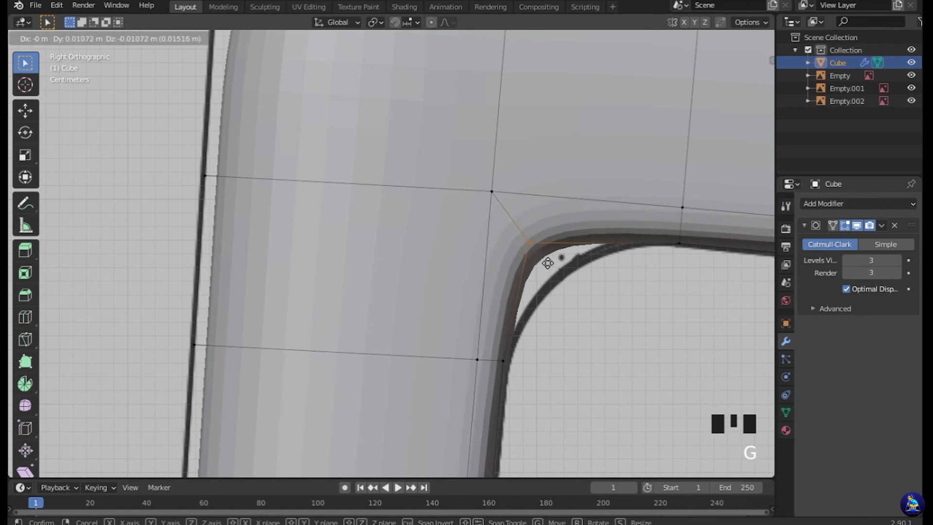